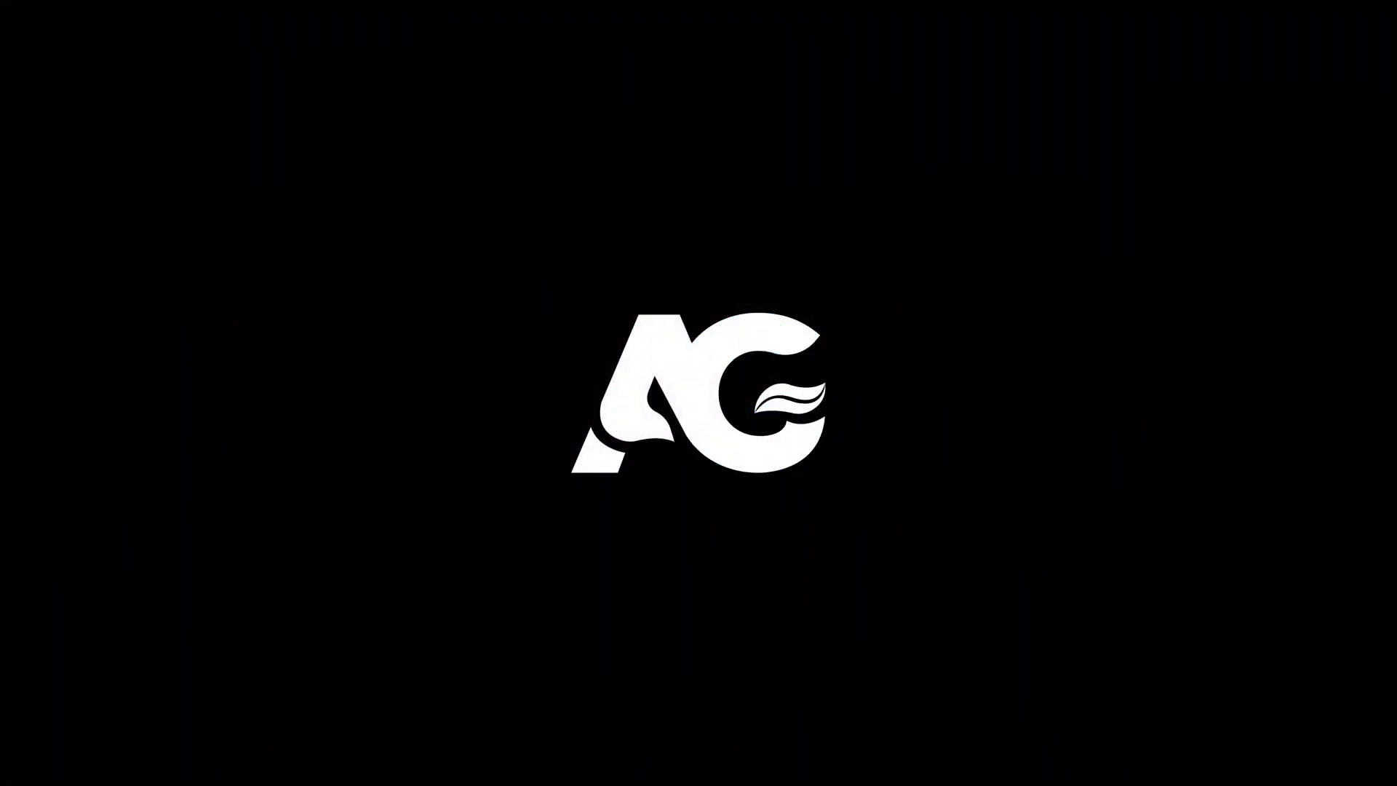
Step: Bring up the Main Animation composition with its box and letter layers after the intro reel
left_click(626, 706)
key("space")
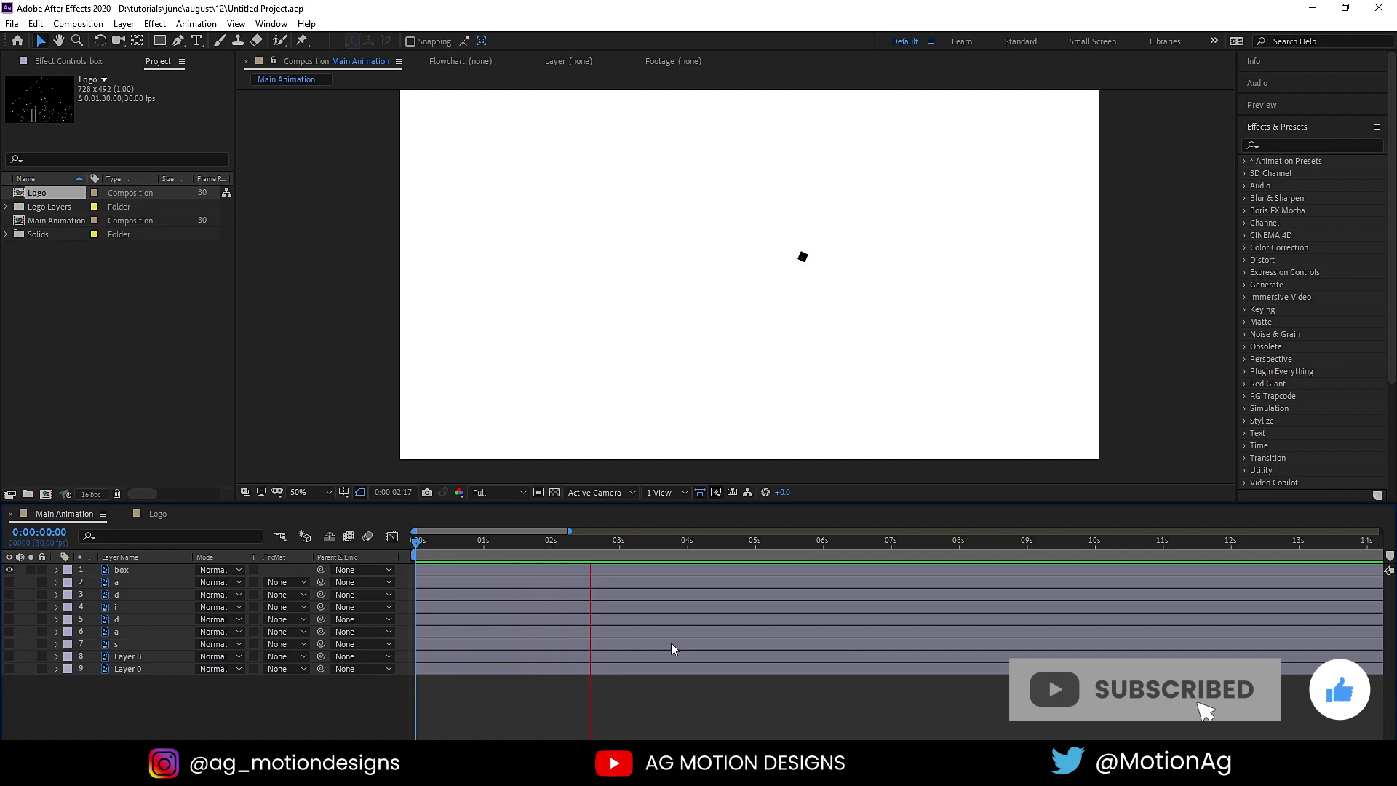
Step: Show safe guides, reveal all logo layers, hide the triangle emblem, and select the six letter layers
key("space")
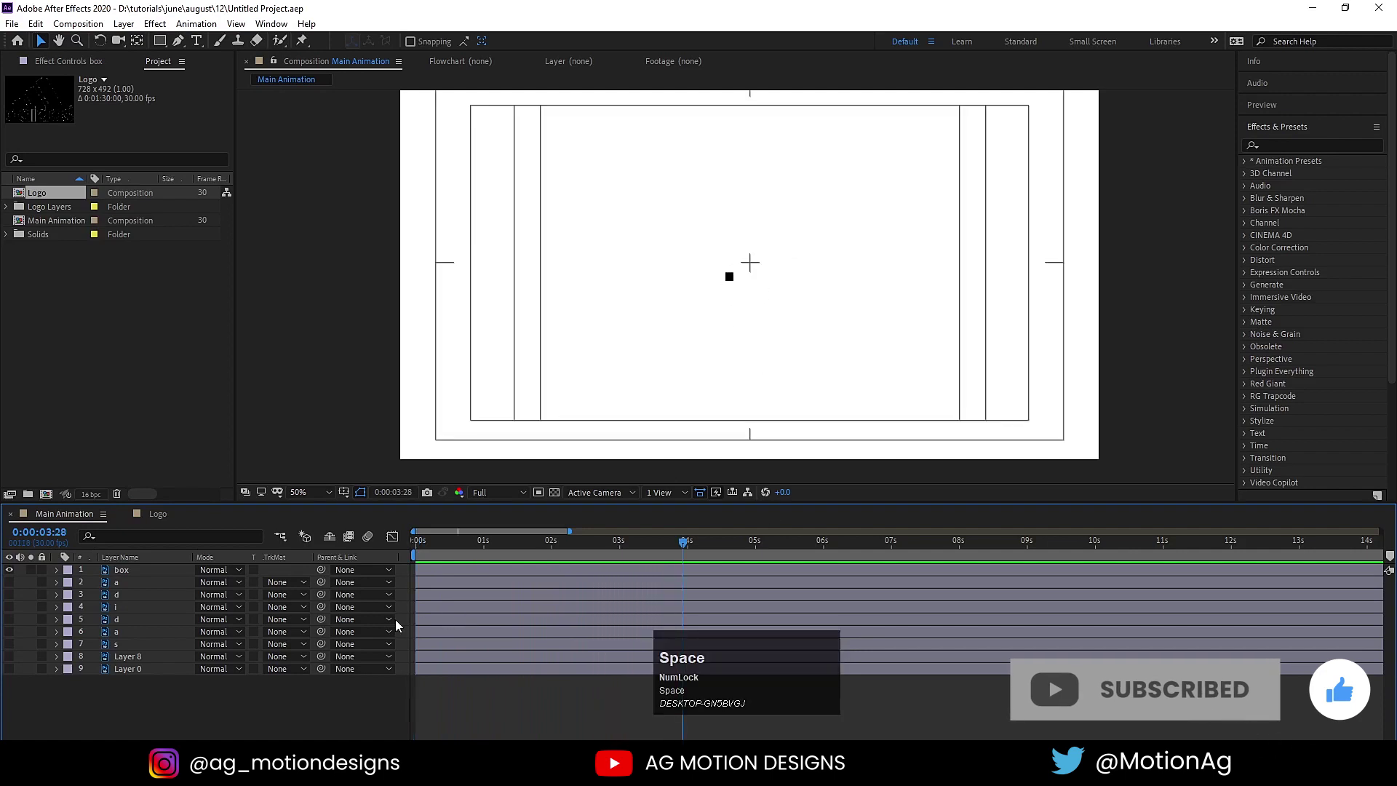
left_click_drag(16, 607, 750, 214)
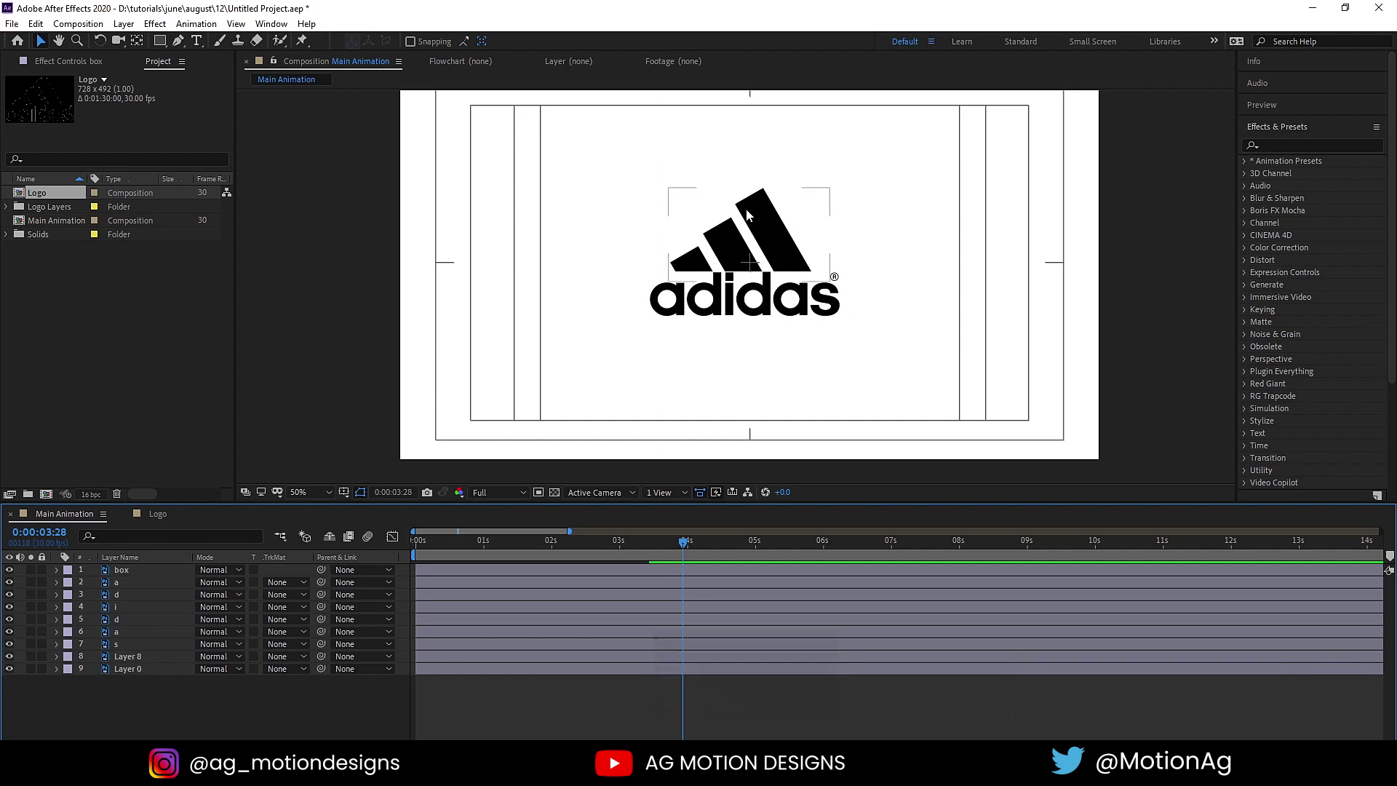
left_click_drag(474, 553, 13, 576)
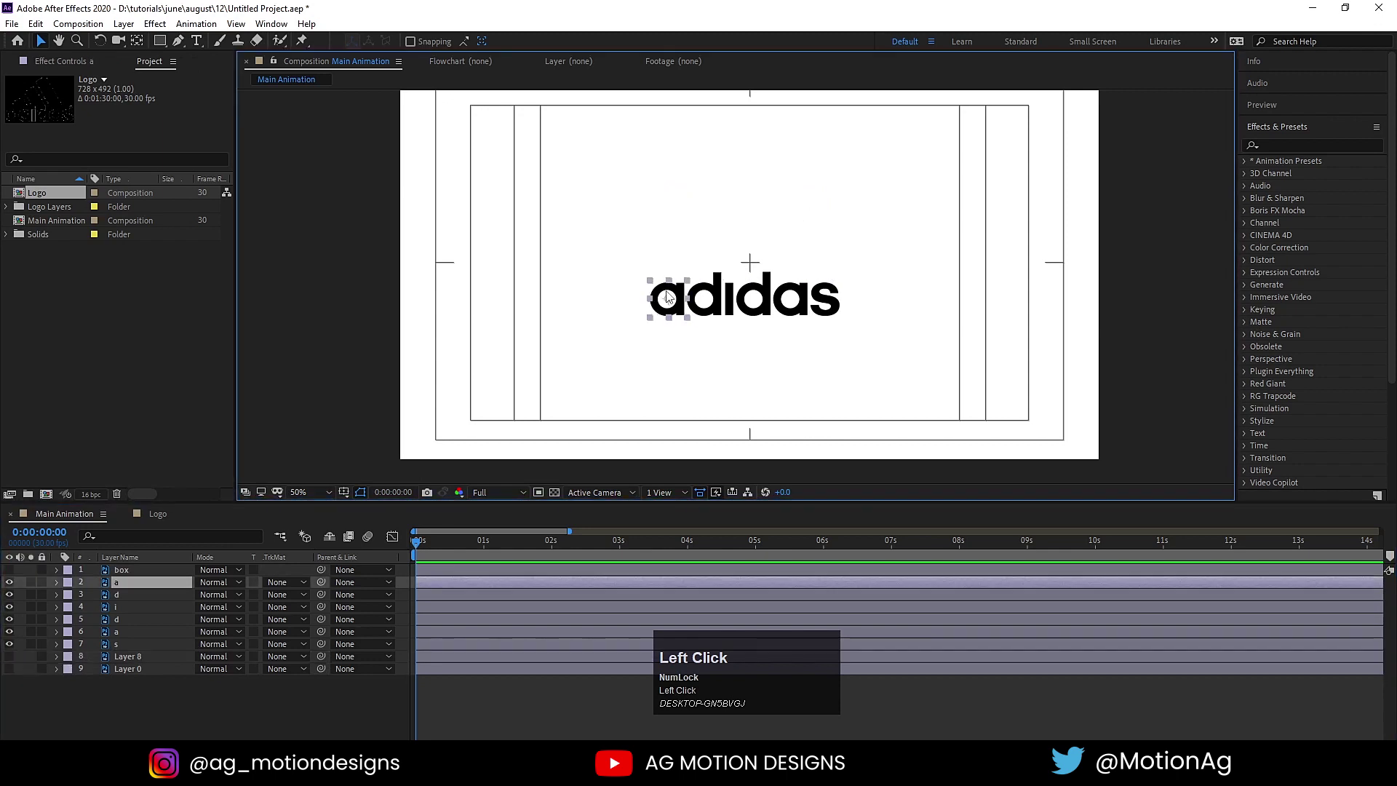
left_click_drag(703, 297, 276, 30)
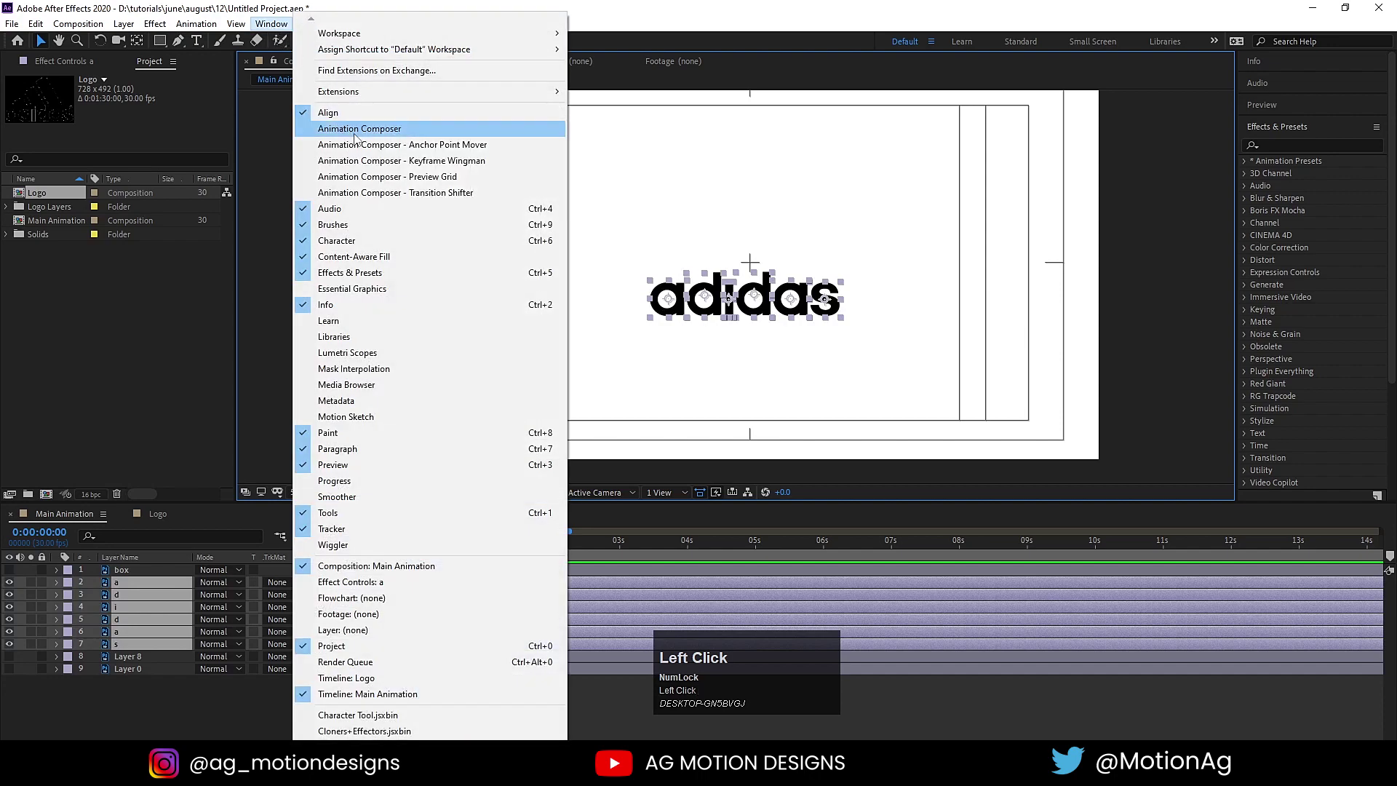
Step: Use Anchor Point Mover to set all six letters' anchor points to bottom centre
left_click(390, 146)
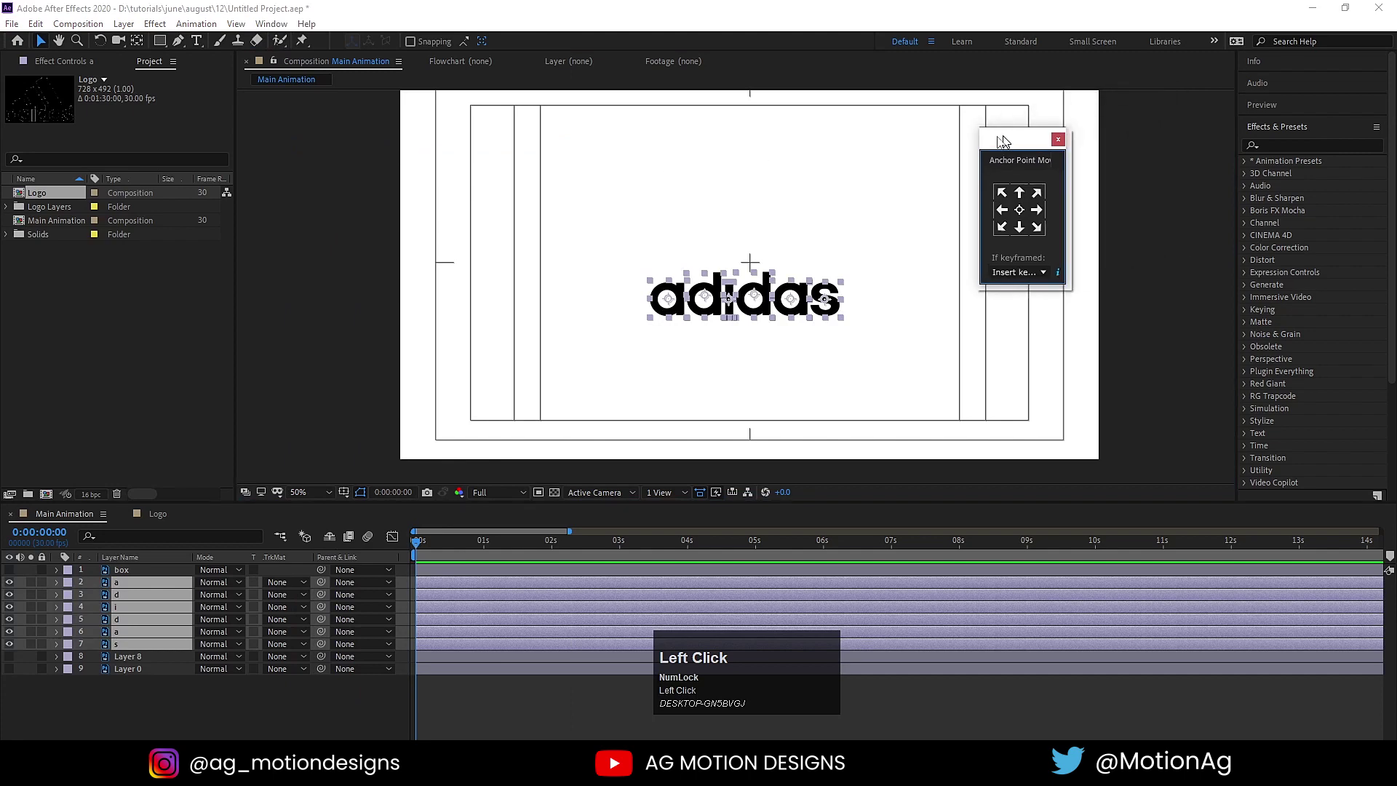
scroll("up", 3)
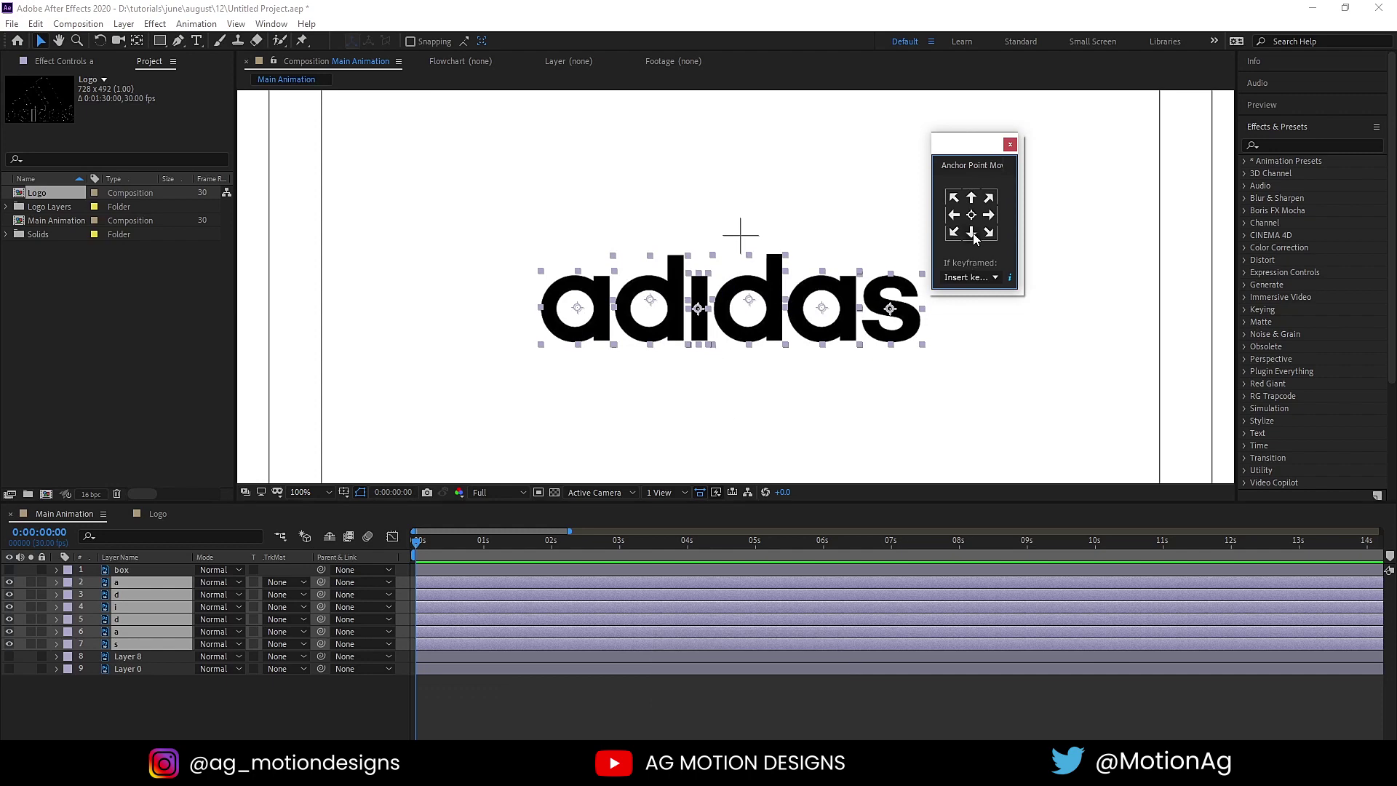
left_click(978, 238)
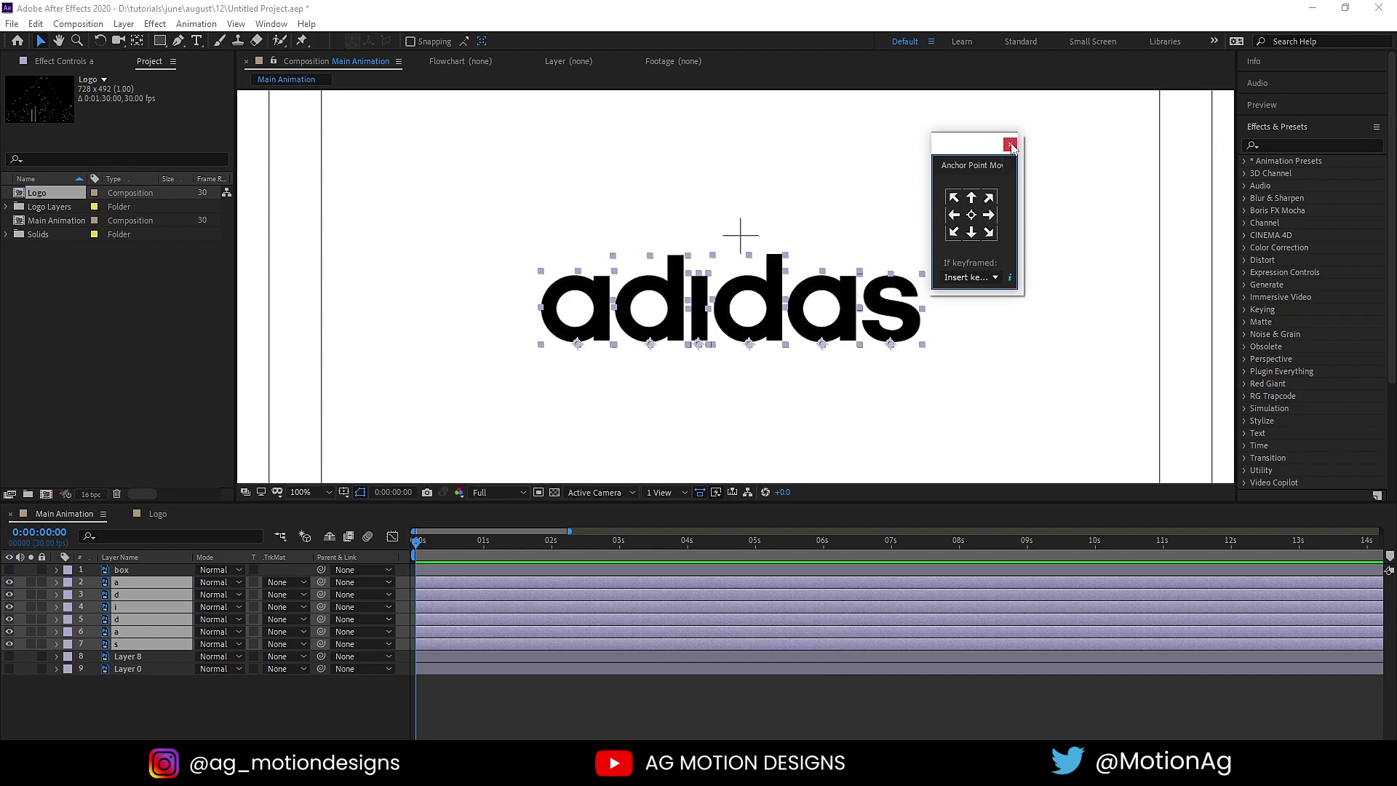
Step: On letter a, unlink scale proportions, set height 0 at frame 0 and start keyframing Scale
left_click(1017, 146)
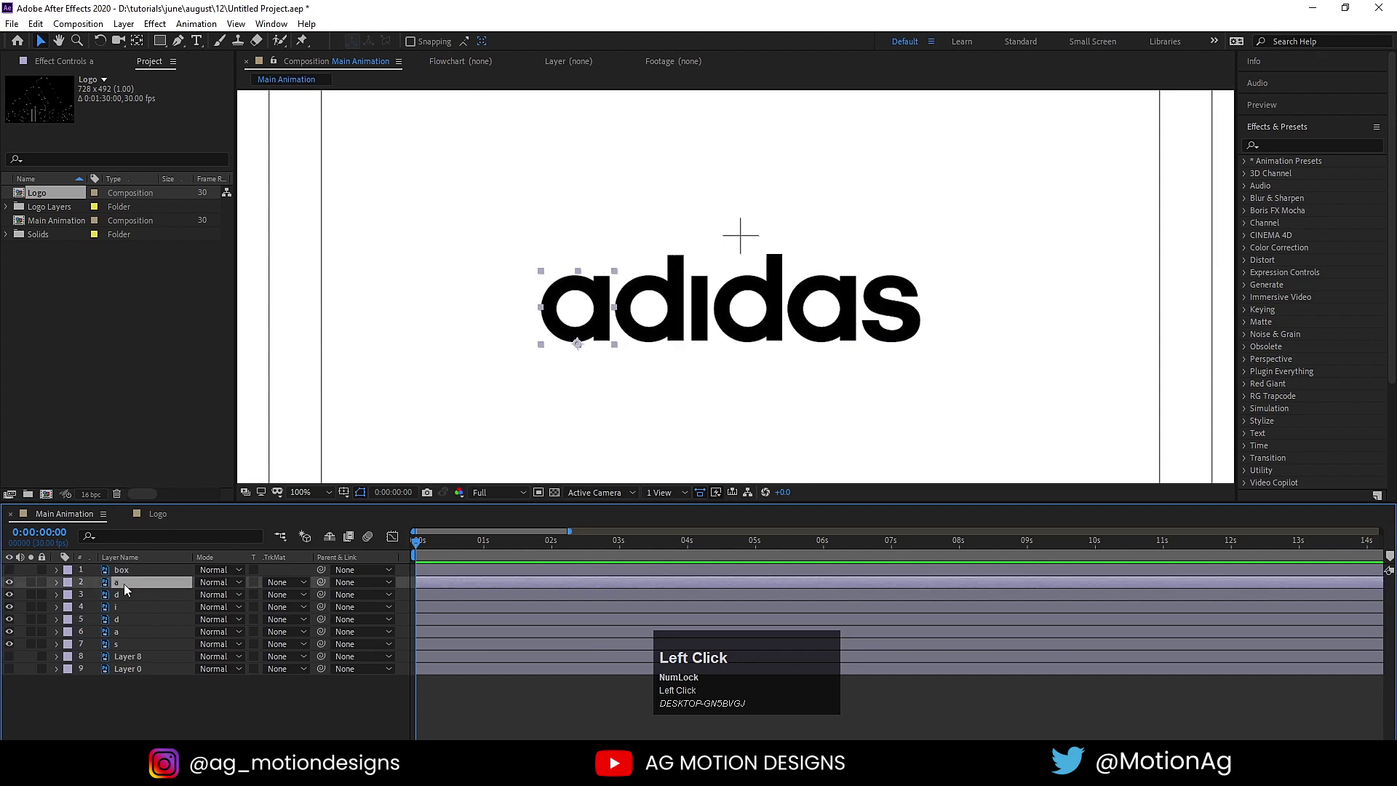
key("s")
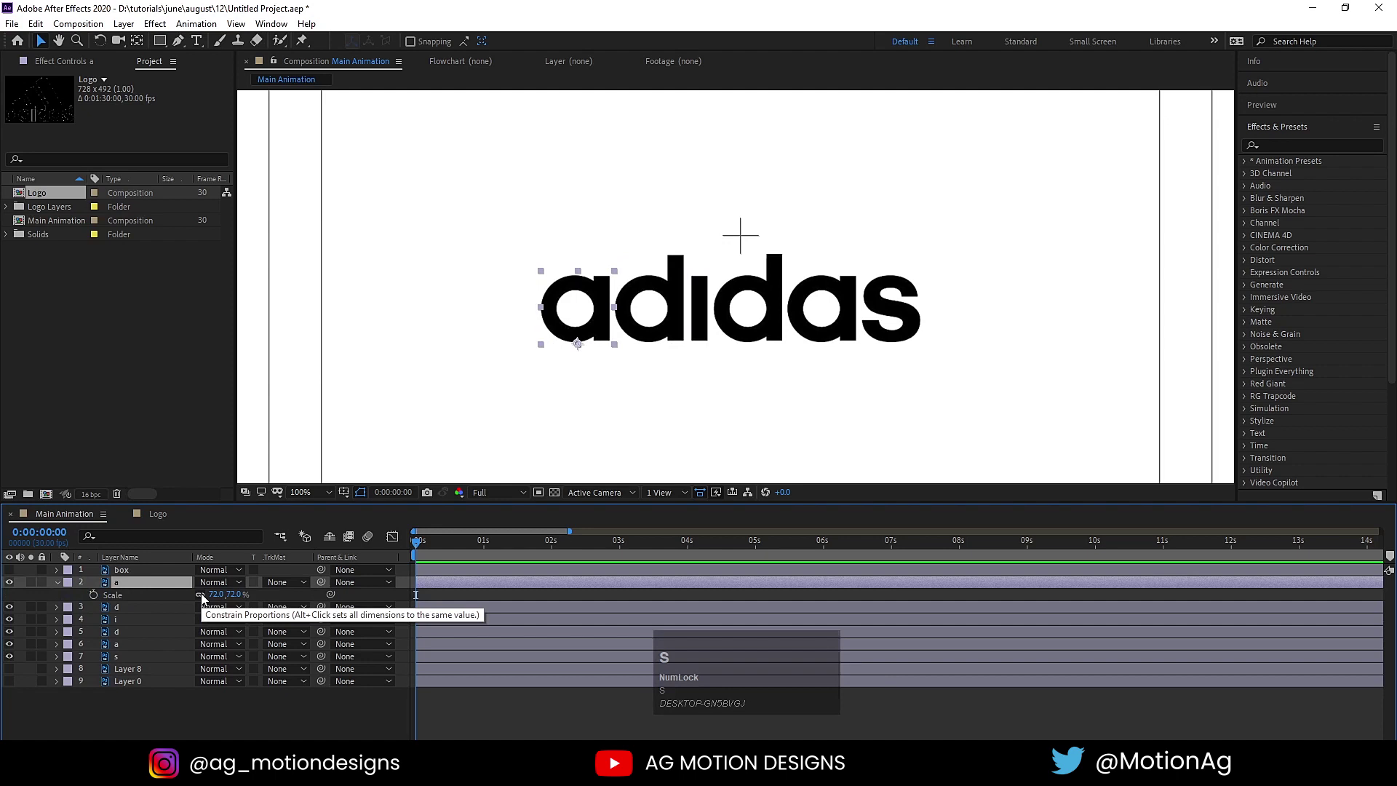
left_click(206, 598)
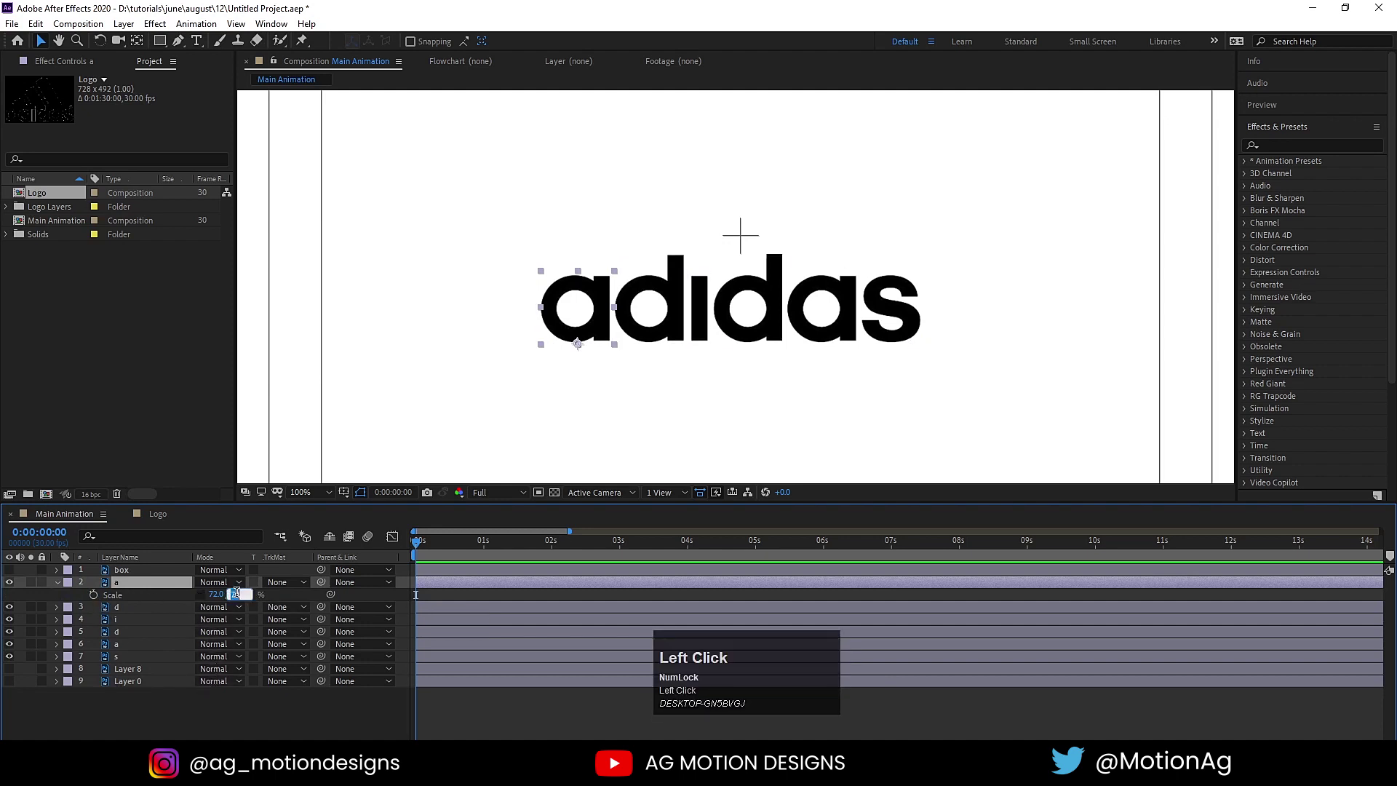
key("Return")
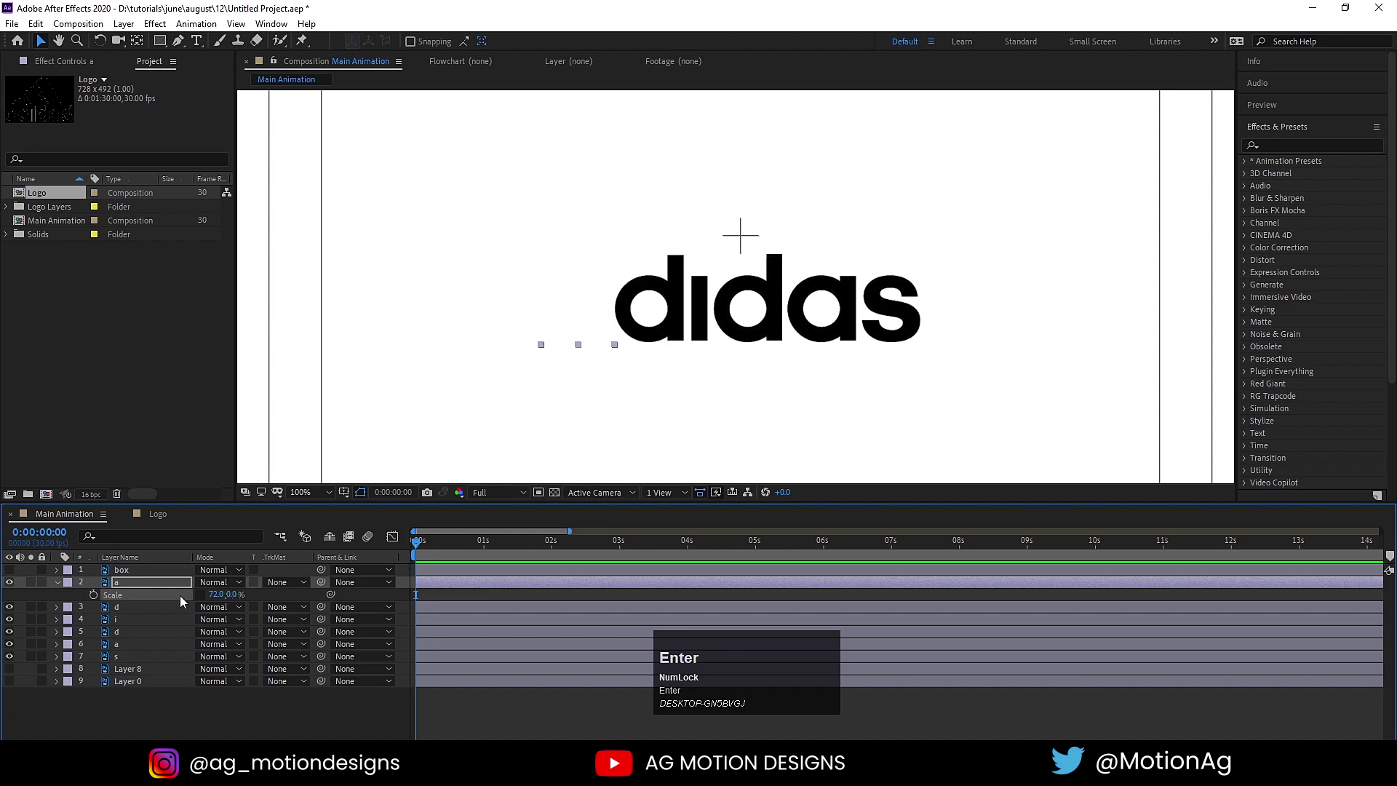
left_click(96, 597)
key("=")
key("=")
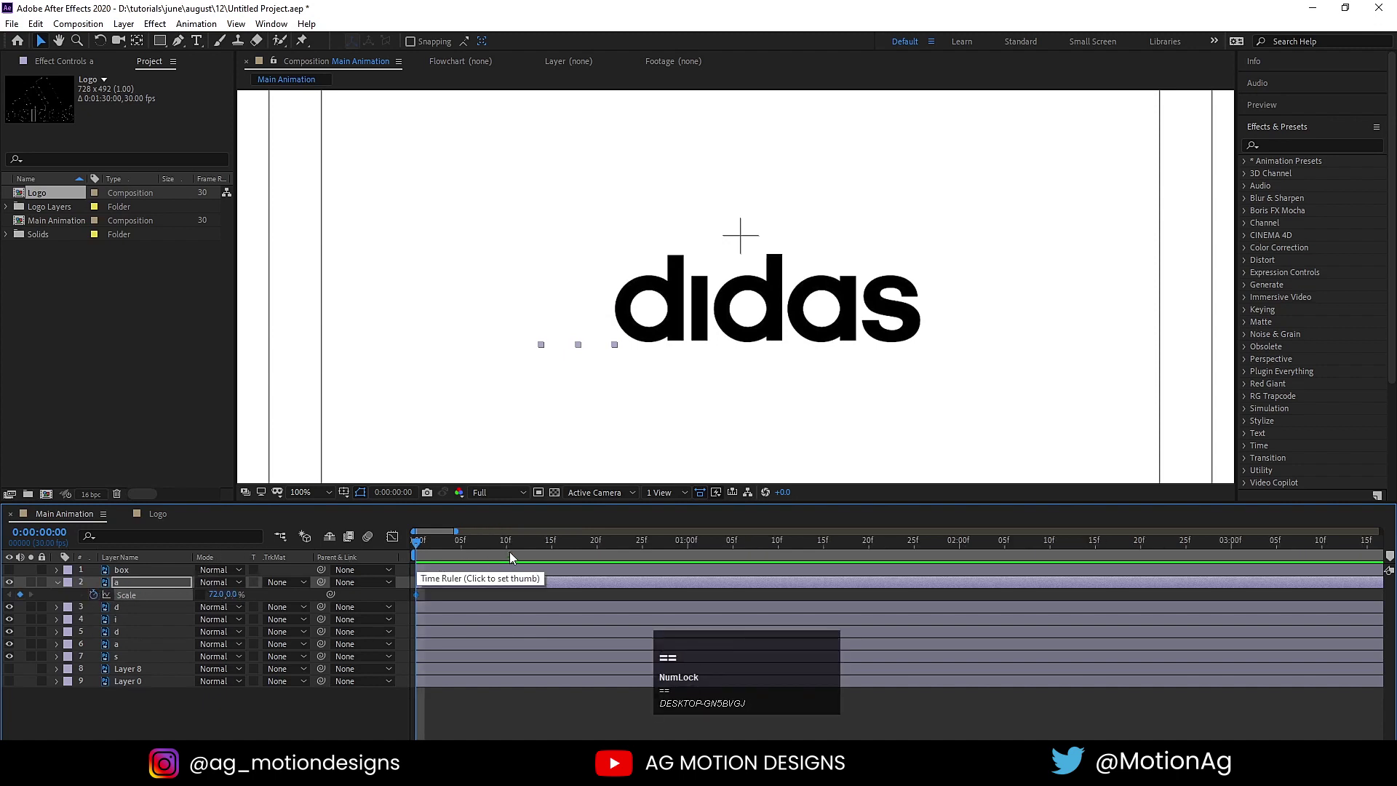
Step: Key letter a to full height 100 at frame 15 and a shorter settled height at frame 25
left_click(511, 548)
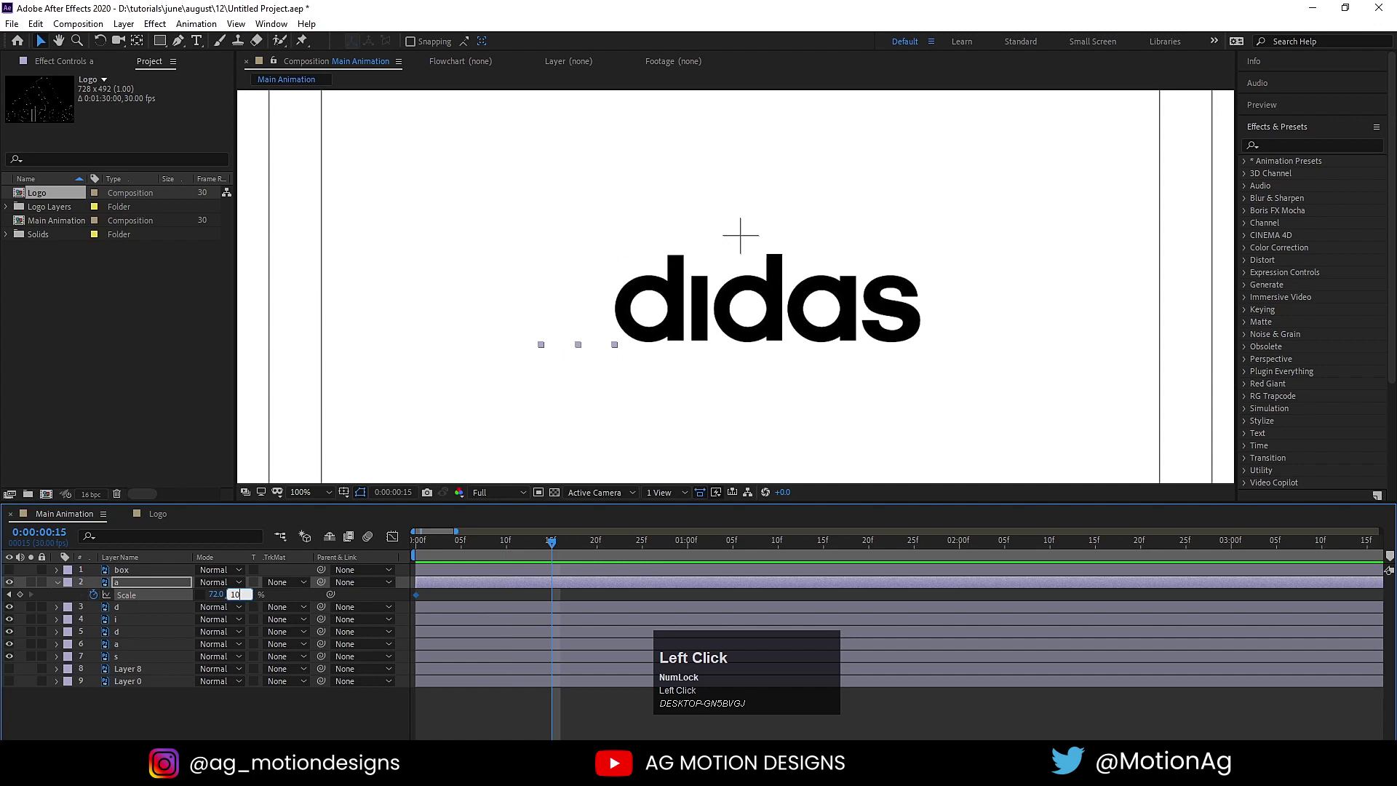
key("Return")
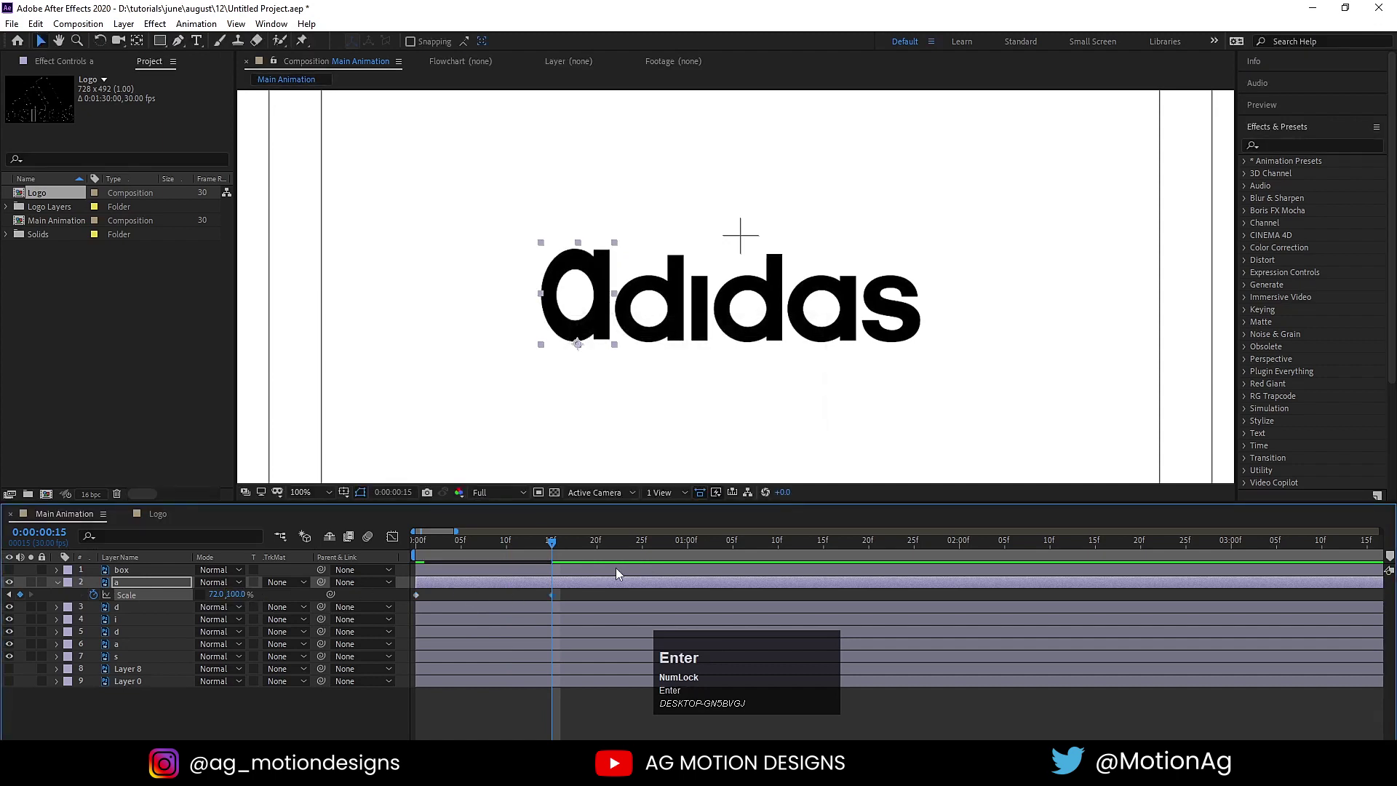
left_click(649, 545)
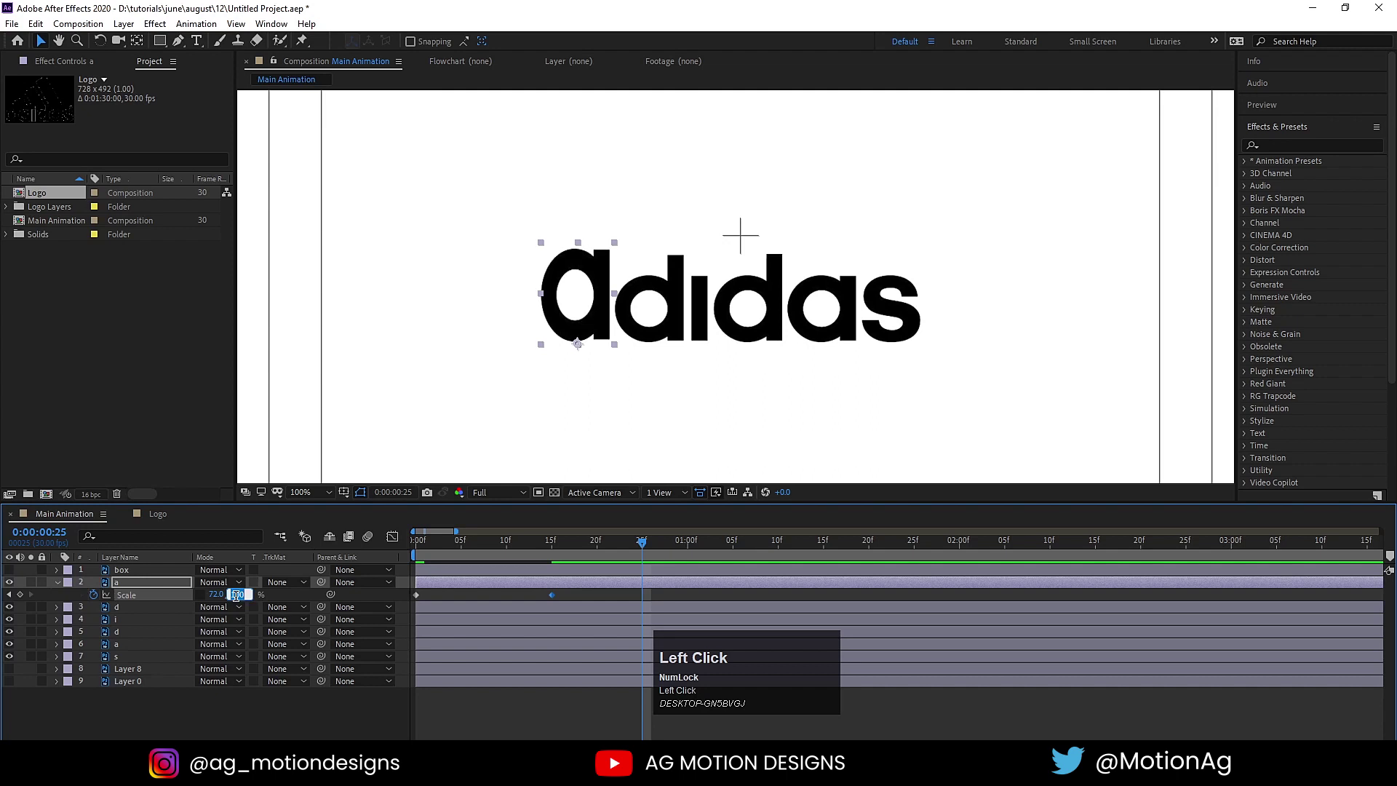
key("Return")
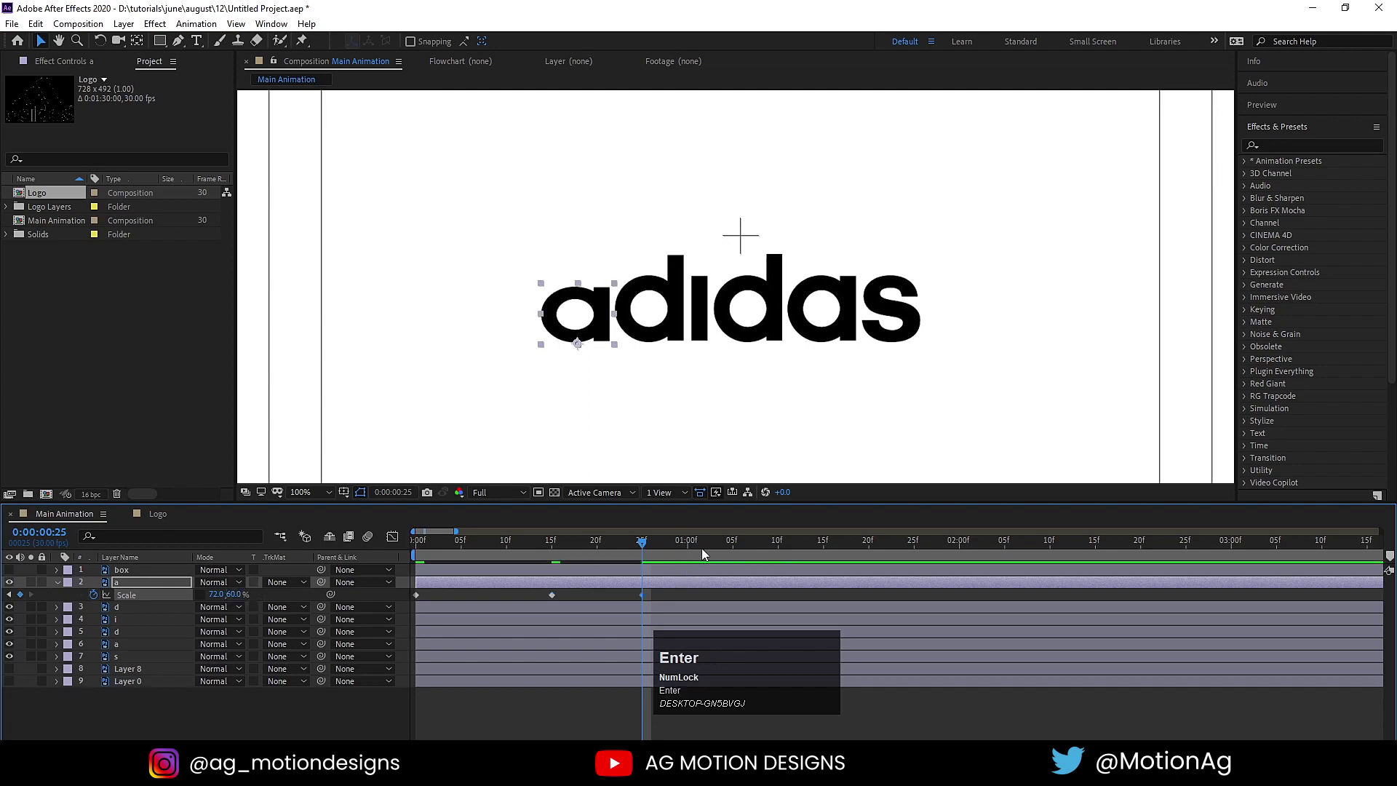
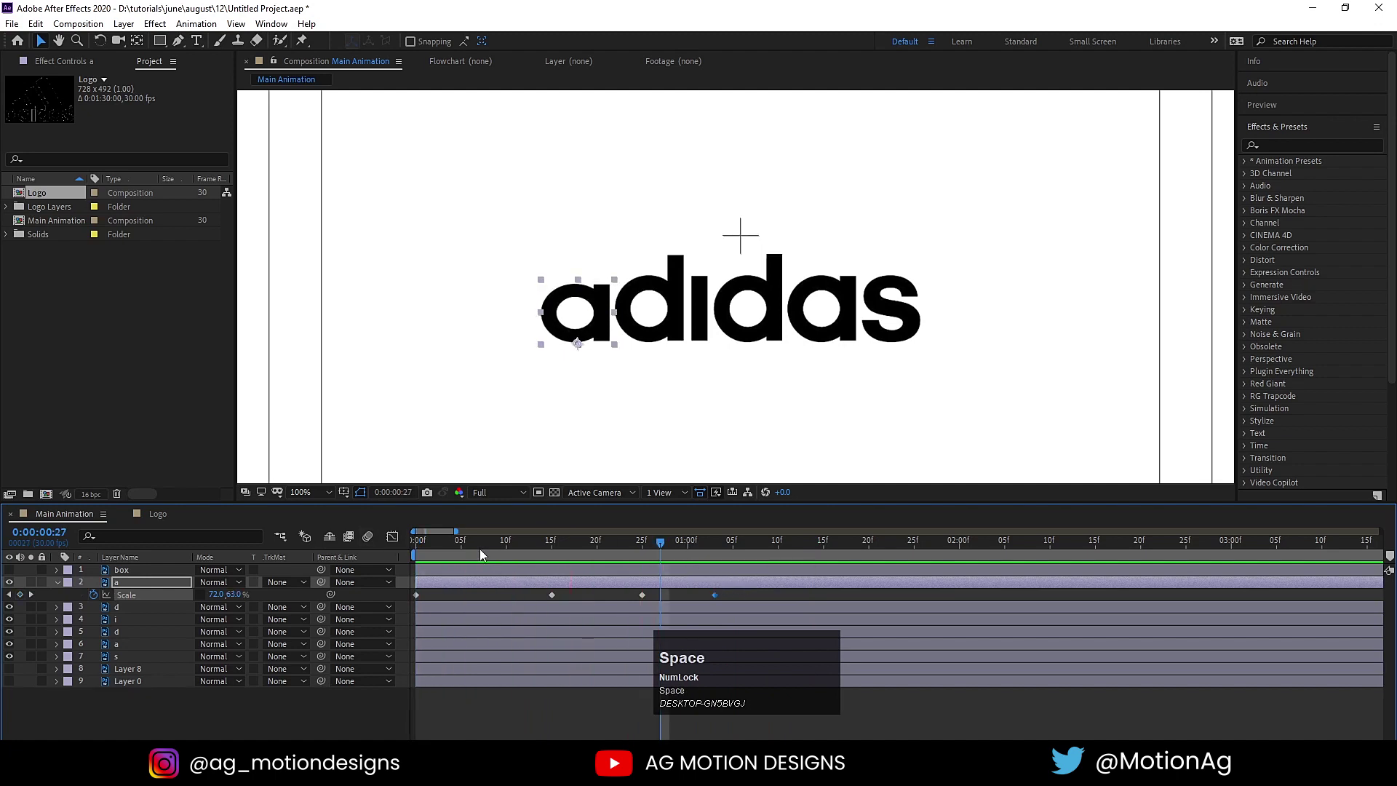
left_click_drag(449, 553, 453, 619)
Step: Easy-ease a's scale keyframes and shape the speed graph for a sharp start and gentle settle
key("F9")
left_click(402, 541)
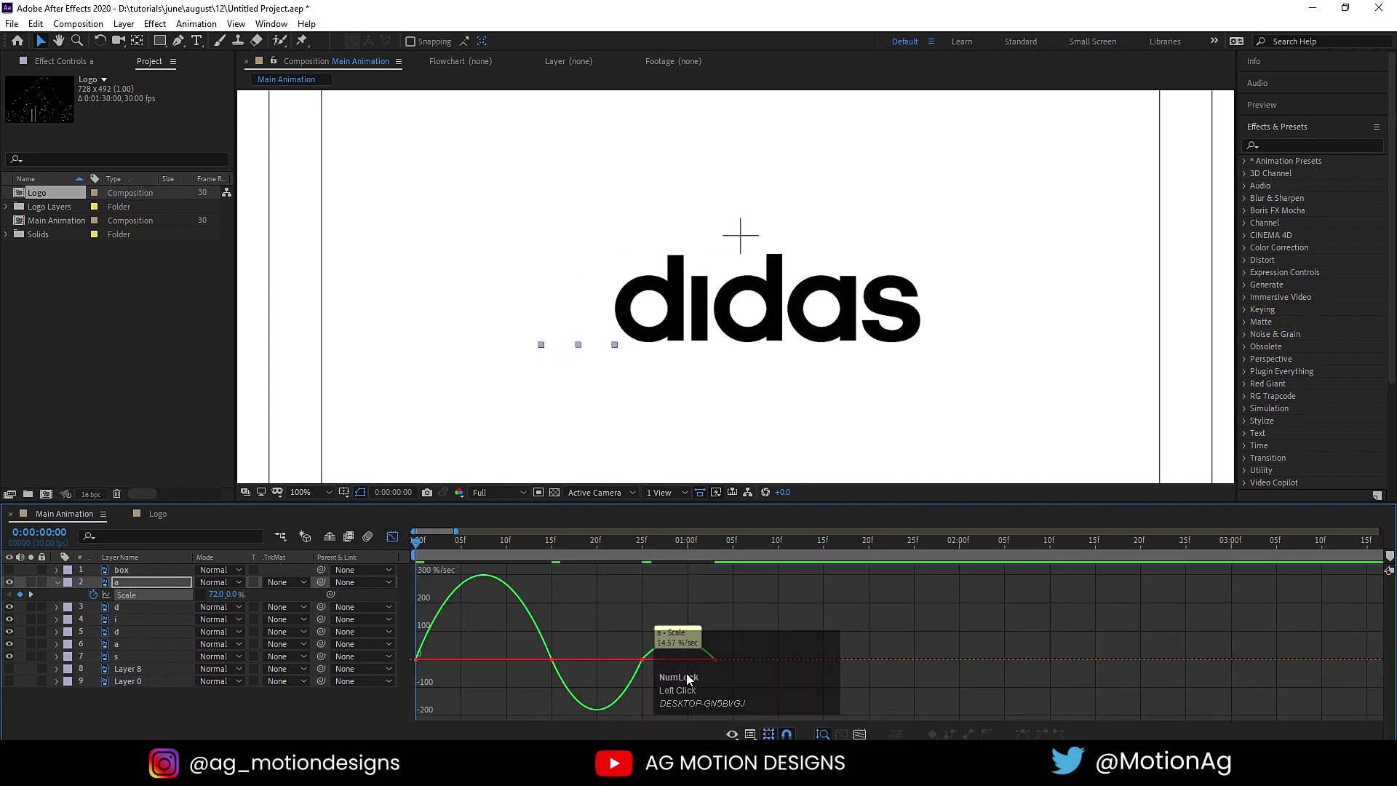
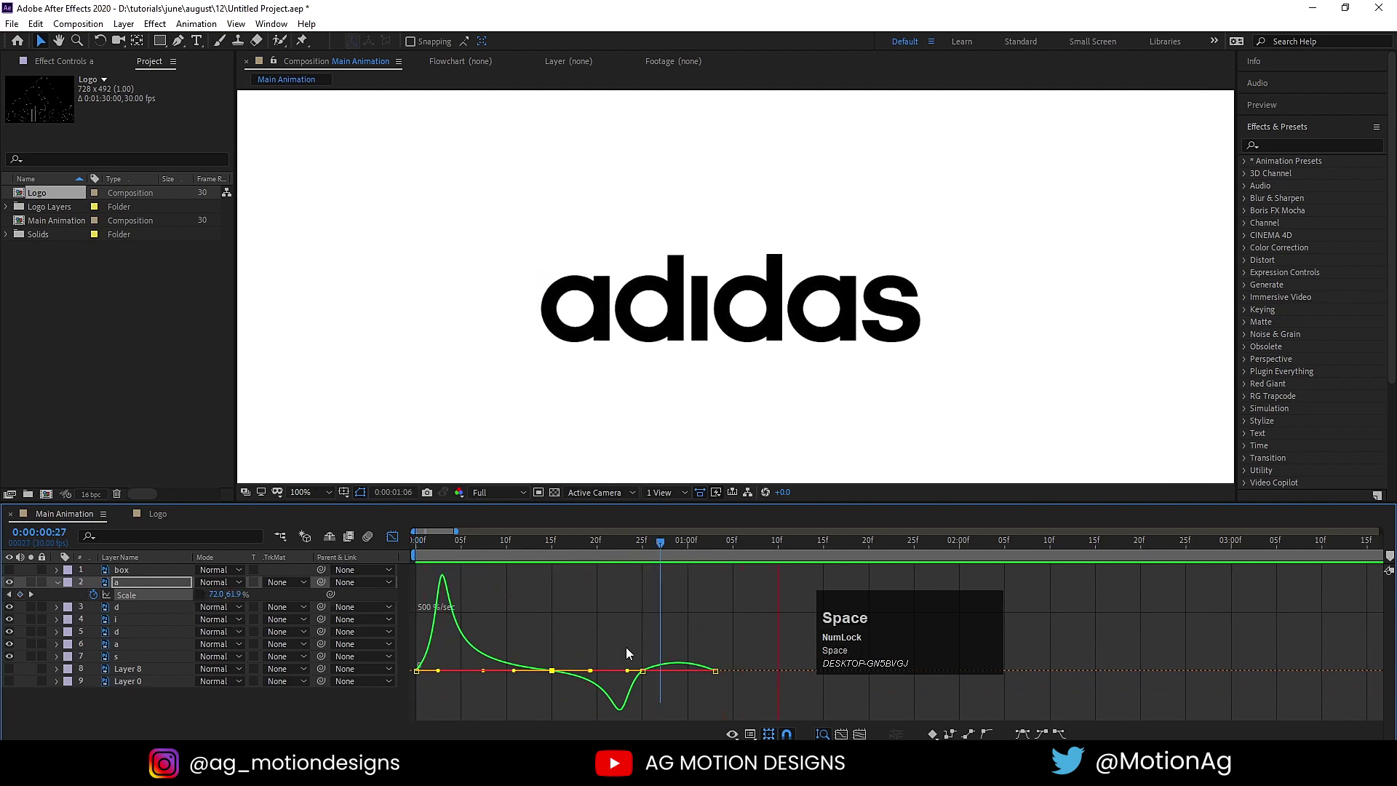
left_click_drag(399, 540, 718, 602)
left_click_drag(718, 602, 435, 552)
Step: Preview letter a's pop animation several times from the start
key("space")
left_click(458, 541)
key("space")
left_click(428, 552)
key("space")
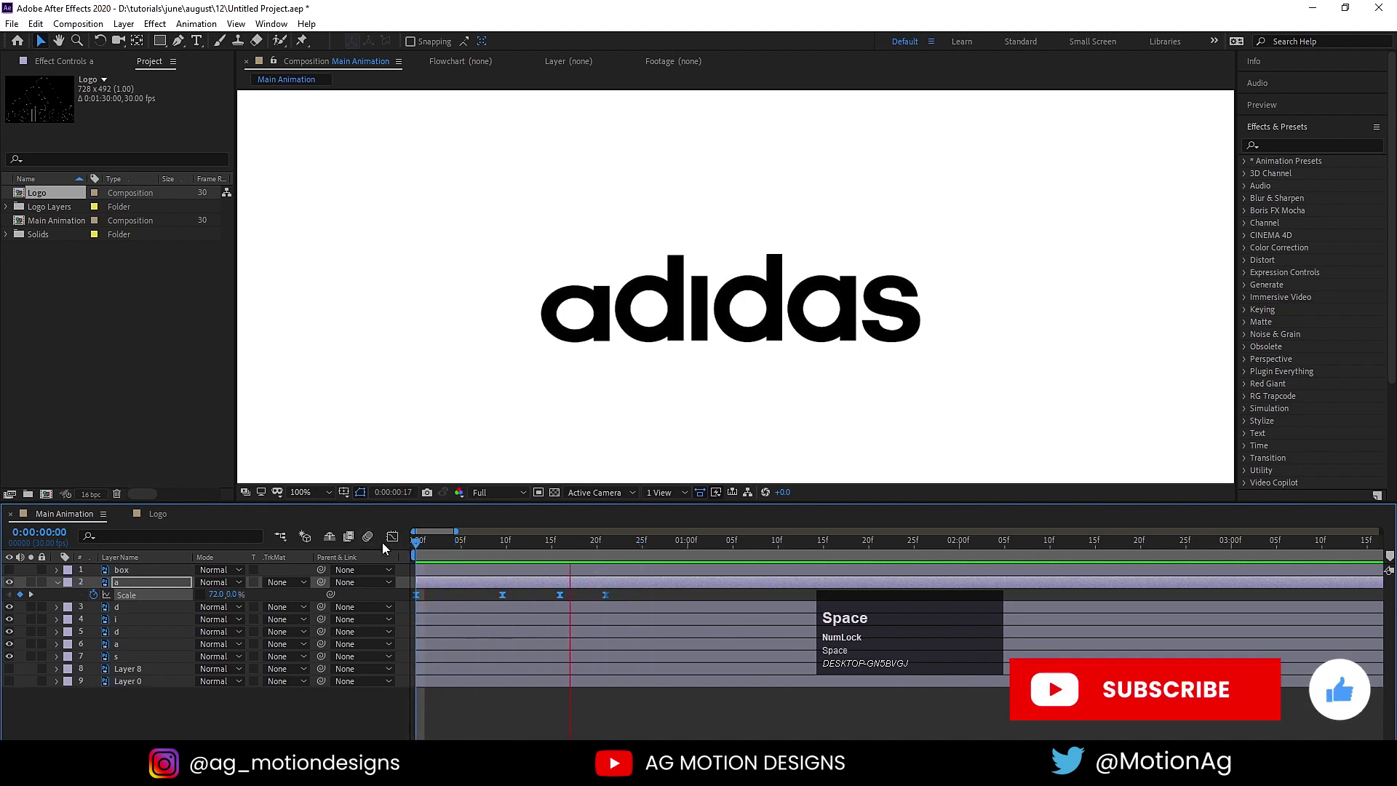
left_click(476, 550)
key("space")
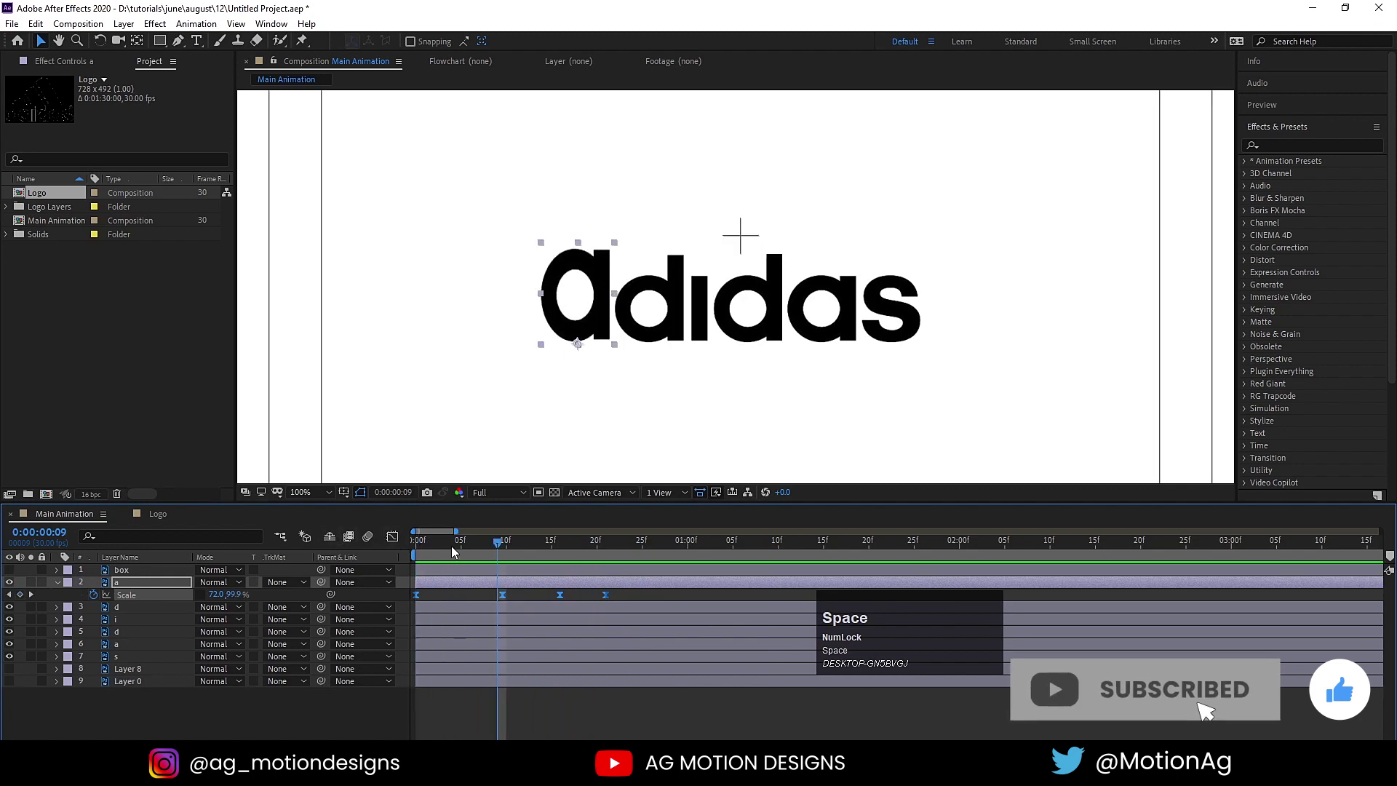
Step: Reveal Position on the letter layers and add position keyframes from the first frame
left_click_drag(443, 551, 161, 589)
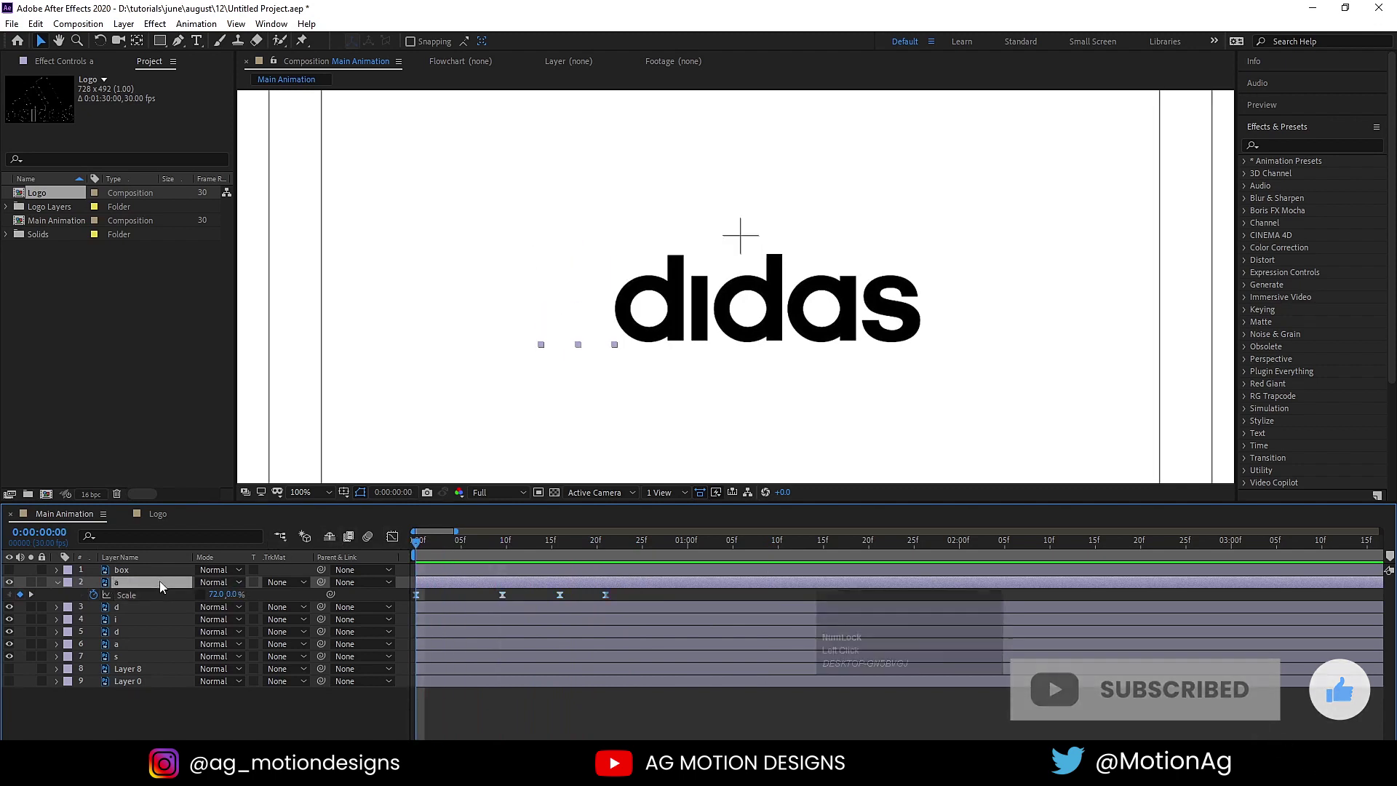
key("p")
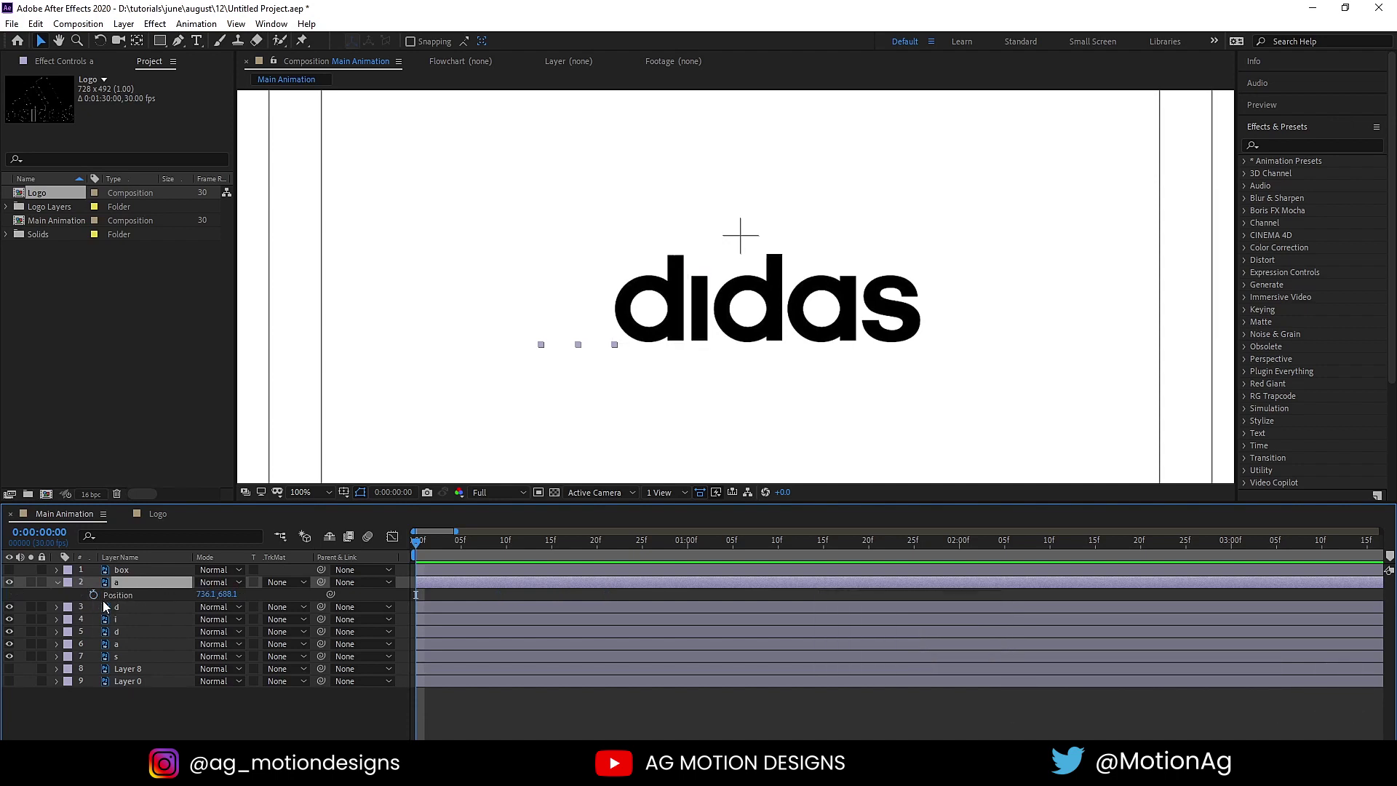
left_click(127, 607)
left_click(124, 662)
key("p")
left_click_drag(128, 590, 442, 593)
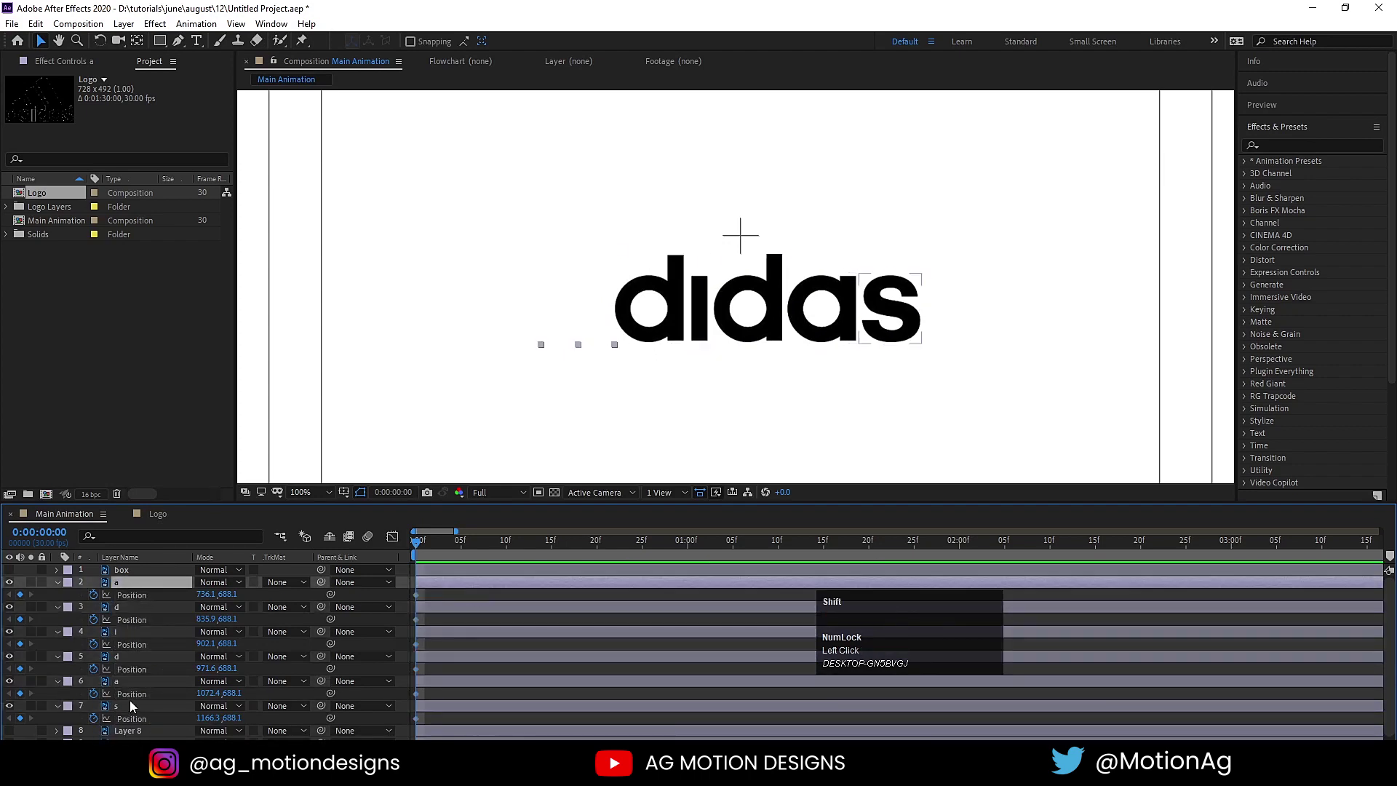
Step: Show the first a's Position and Scale together and key its height to zero at the start
left_click(132, 705)
key("u")
key("u")
scroll("down", 3)
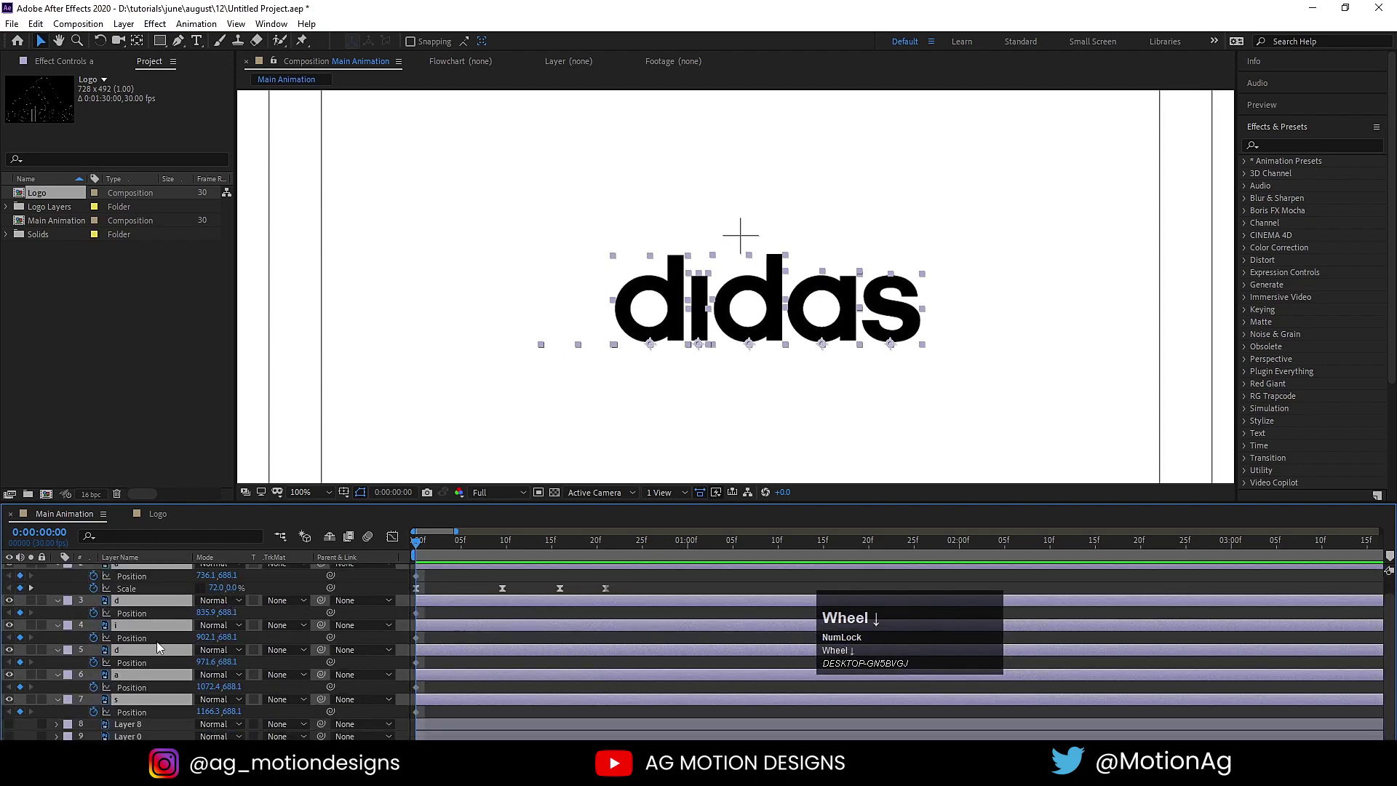
scroll("up", 3)
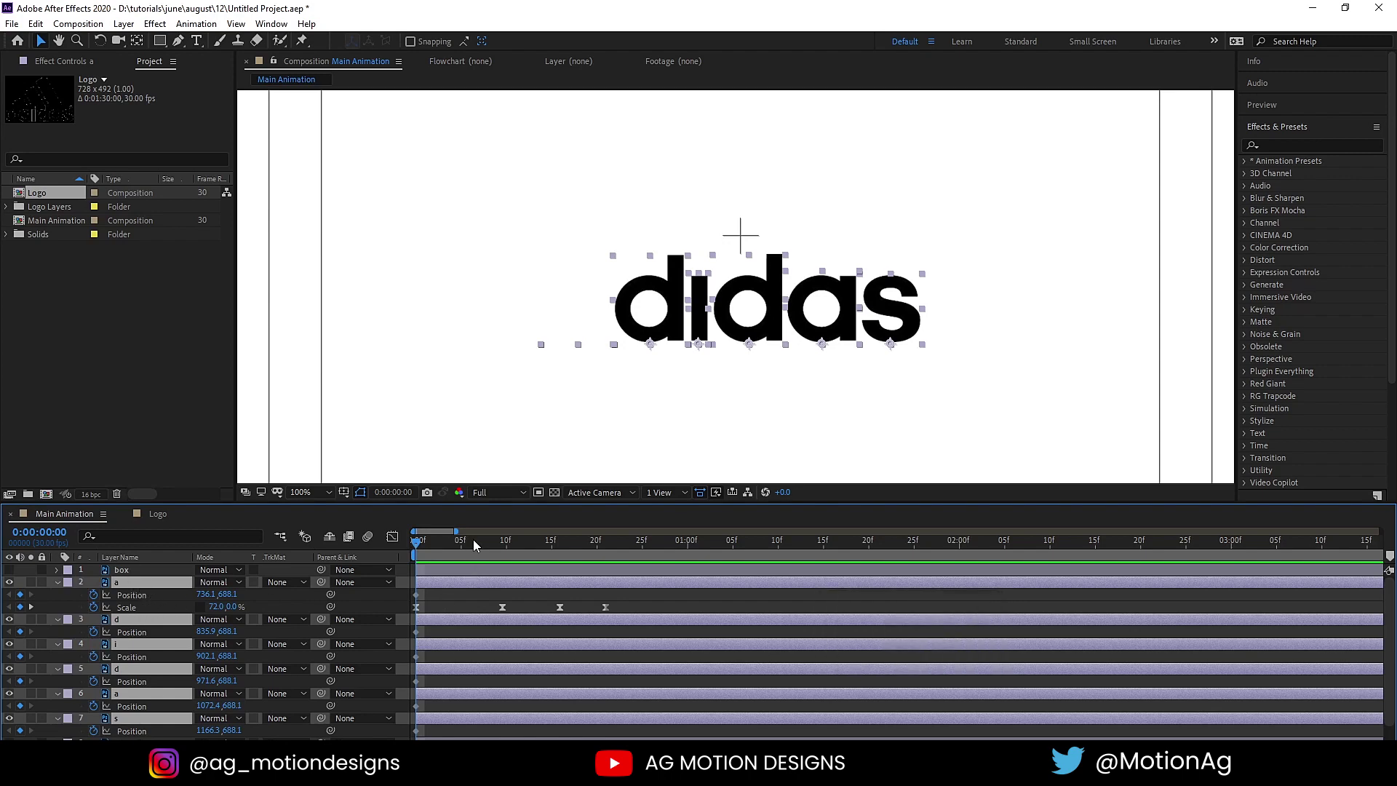
left_click(478, 542)
key("k")
left_click(526, 604)
scroll("down", 3)
left_click_drag(504, 704, 435, 583)
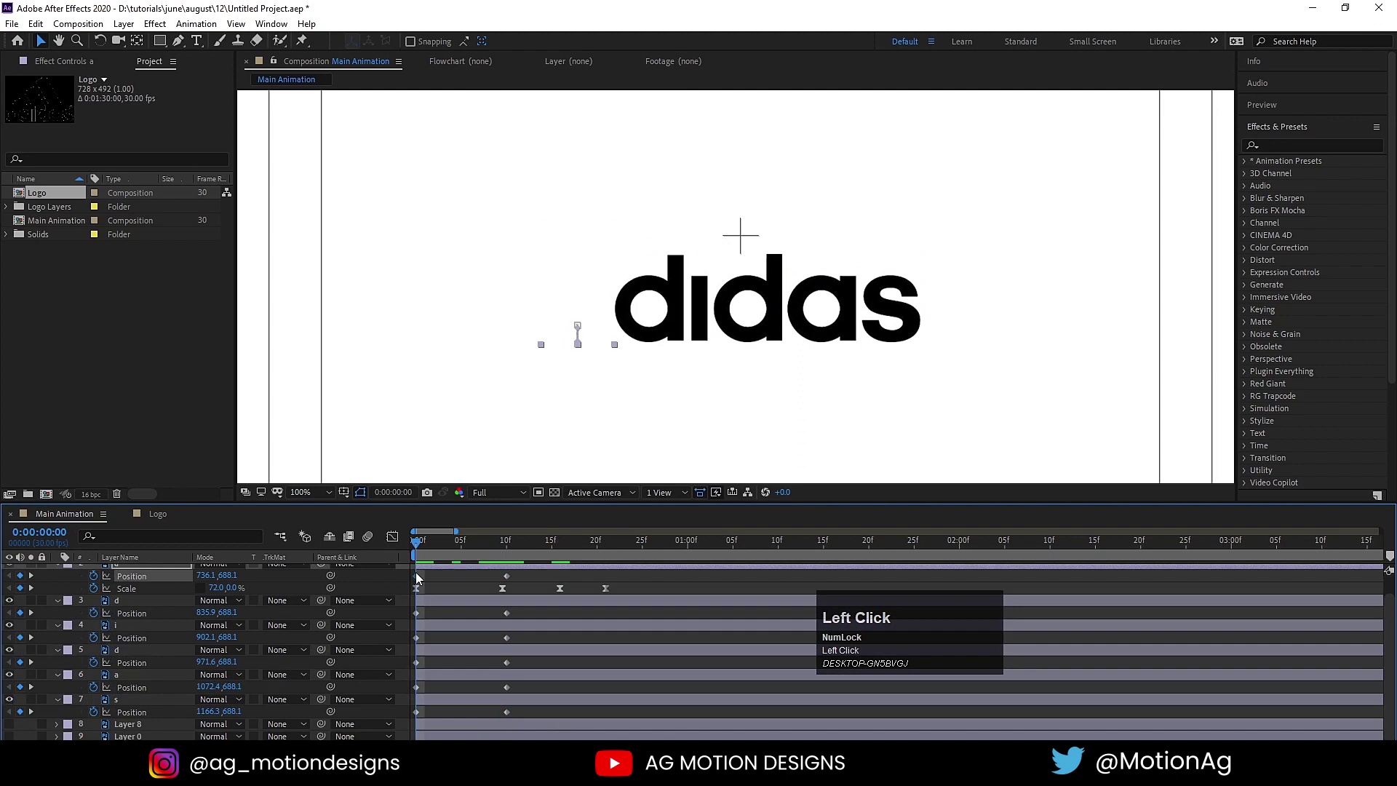
Step: Copy and paste the raised position keyframe onto each letter layer in turn
key("ctrl+c")
left_click_drag(558, 552, 564, 557)
key("ctrl+v")
left_click(420, 615)
key("ctrl+v")
key("ctrl+b")
left_click(418, 642)
key("ctrl+z")
left_click(443, 622)
key("ctrl+c")
key("ctrl+v")
left_click(429, 639)
key("ctrl+c")
key("ctrl+v")
left_click(428, 665)
key("ctrl+c")
key("ctrl+v")
left_click(427, 691)
key("ctrl+c")
key("ctrl+v")
left_click(427, 719)
key("ctrl+c")
key("ctrl+v")
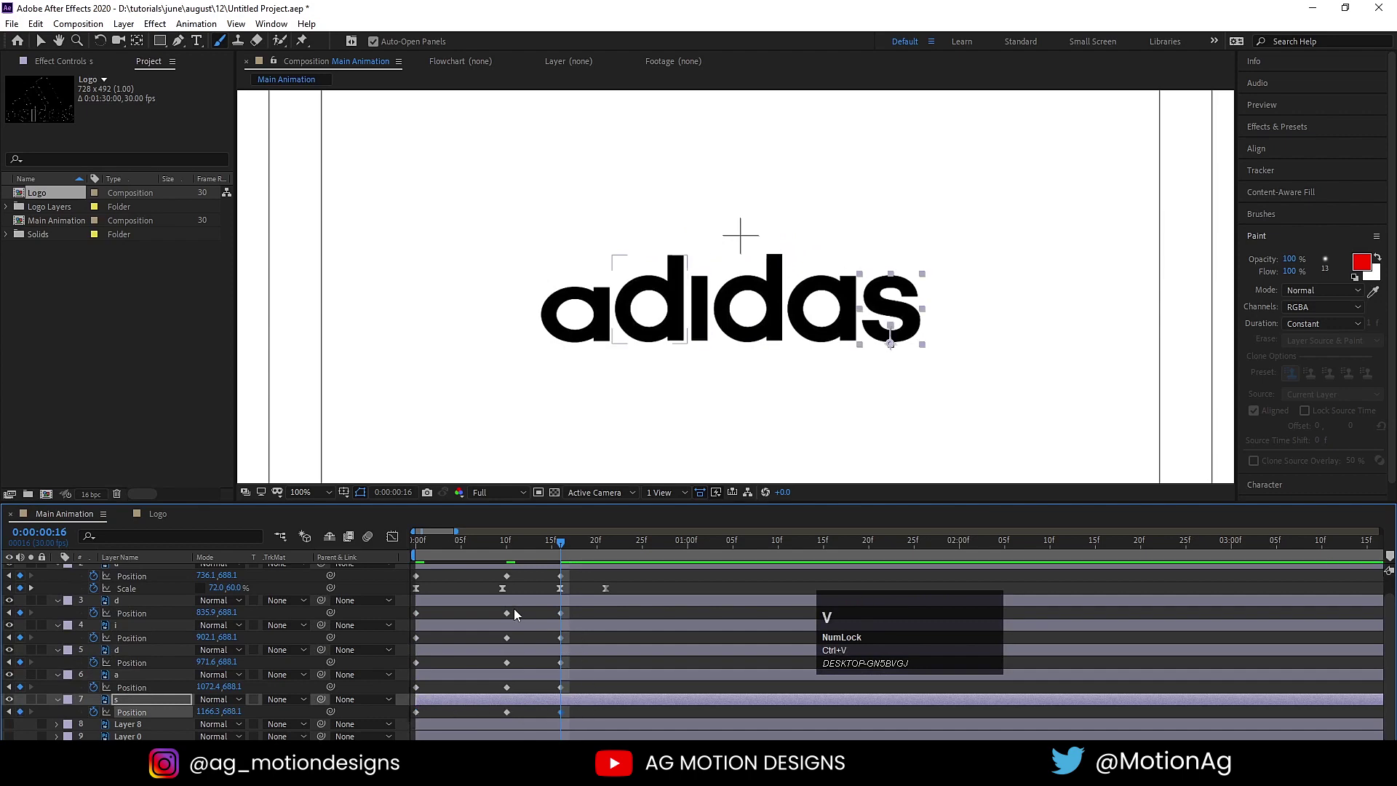
Step: Key the s layer's position, then select every letter's position keyframes and Easy Ease them
left_click(533, 615)
key("p")
key("p")
left_click(147, 587)
left_click(119, 648)
key("p")
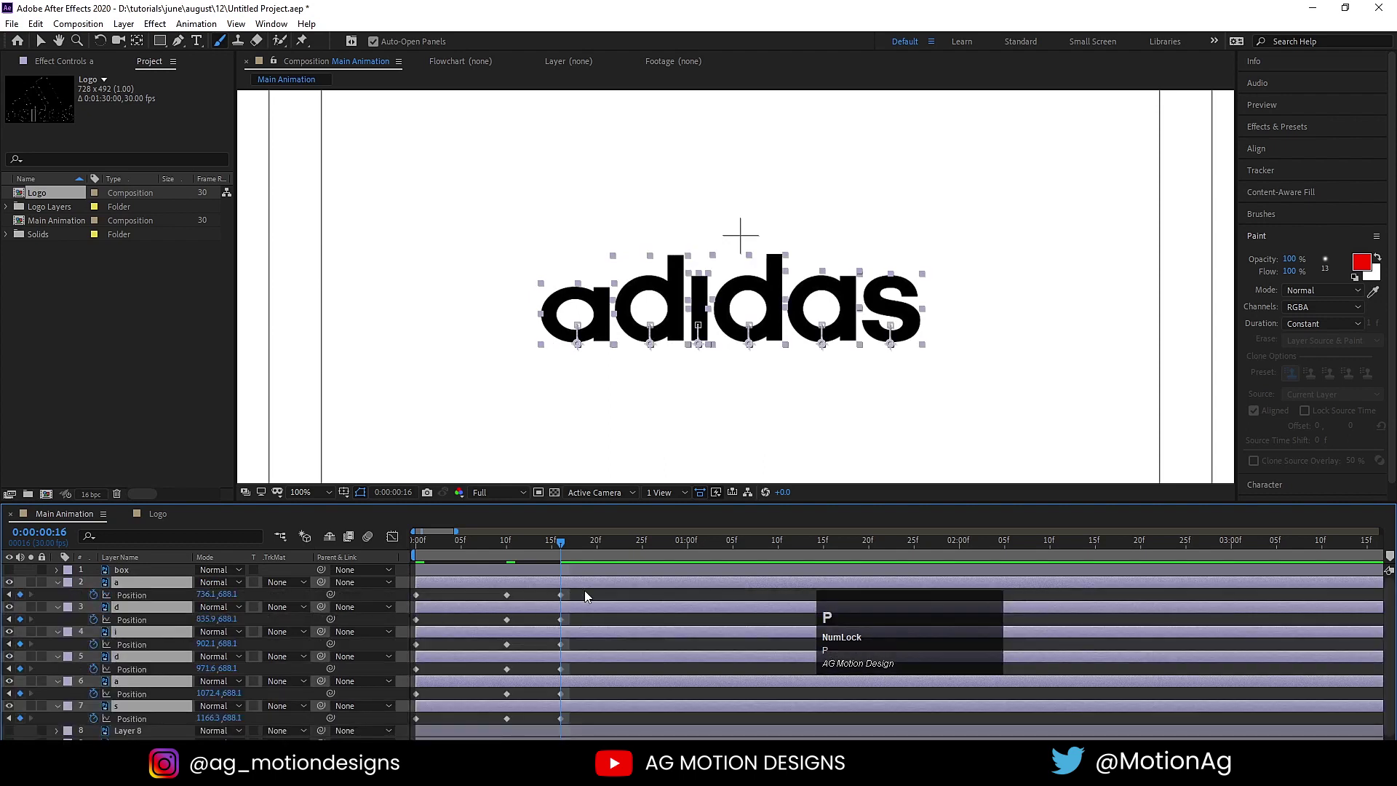
left_click_drag(588, 597, 379, 720)
key("F9")
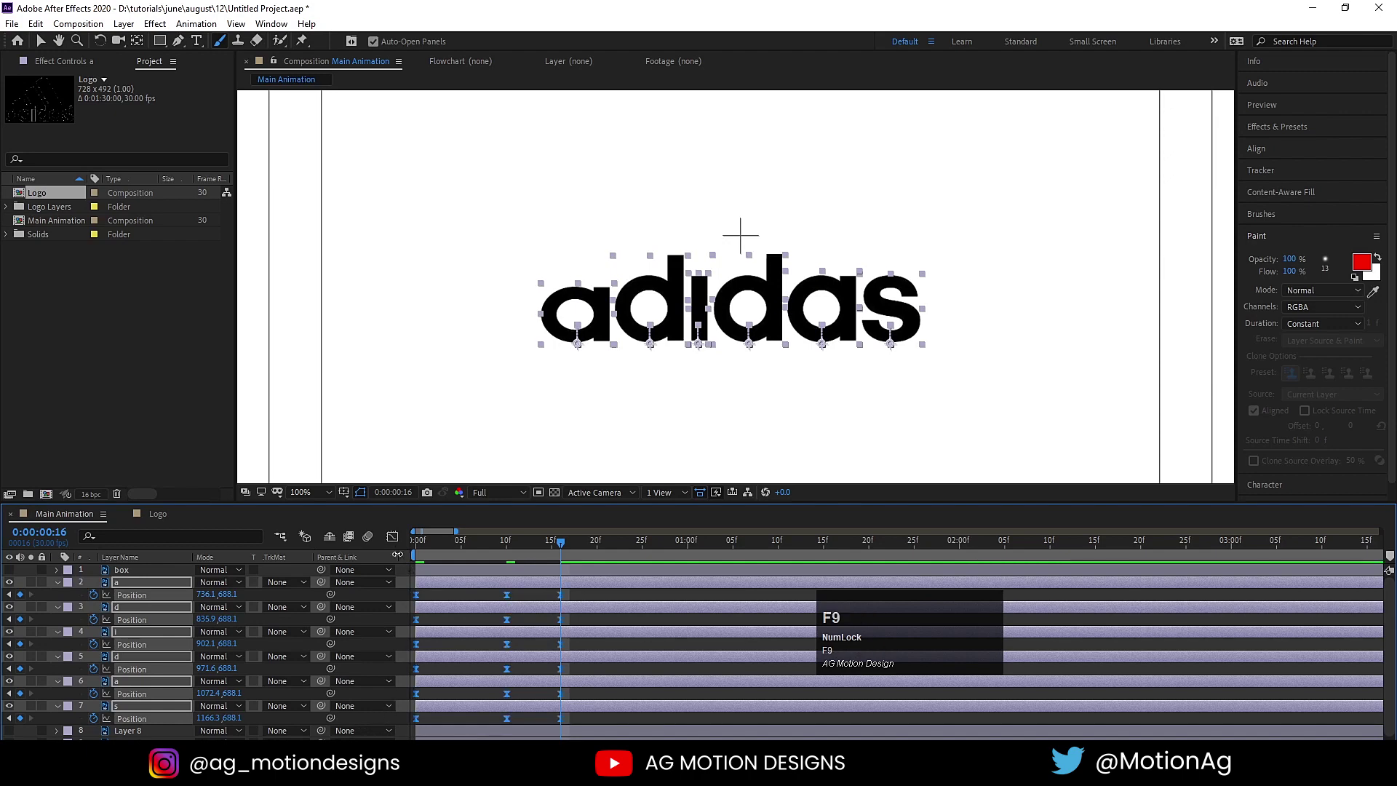
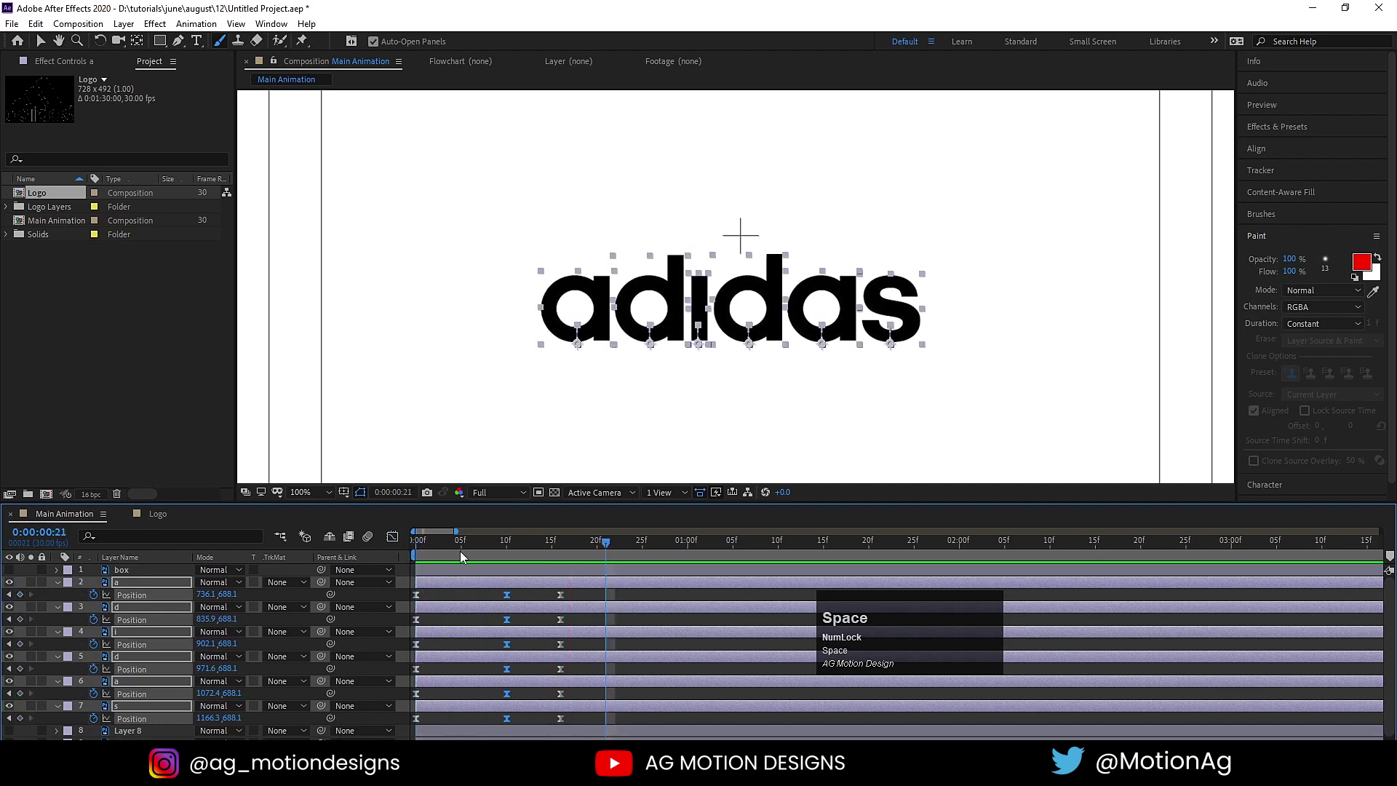
Step: Copy the a's Scale keyframes and paste them onto the other five letter layers
left_click_drag(459, 555, 439, 593)
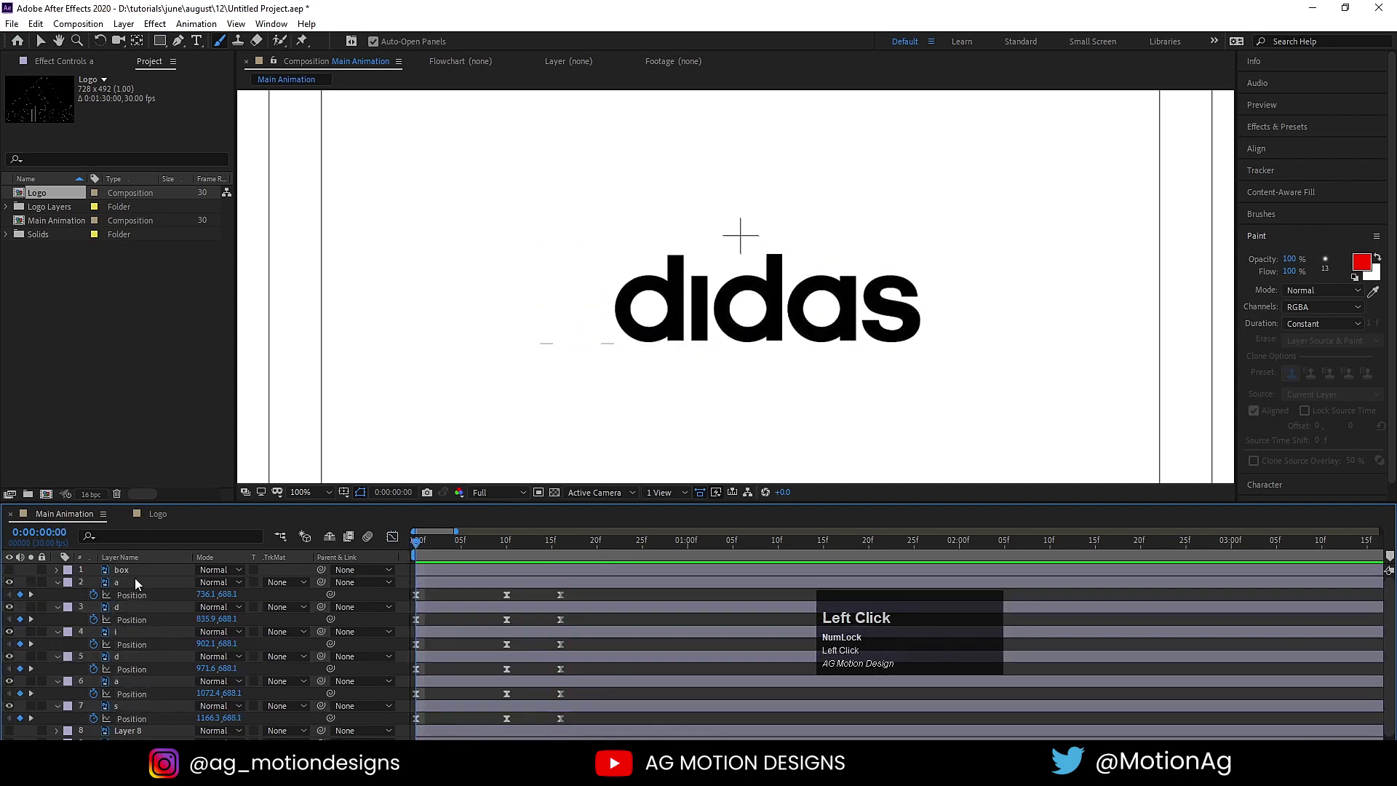
key("s")
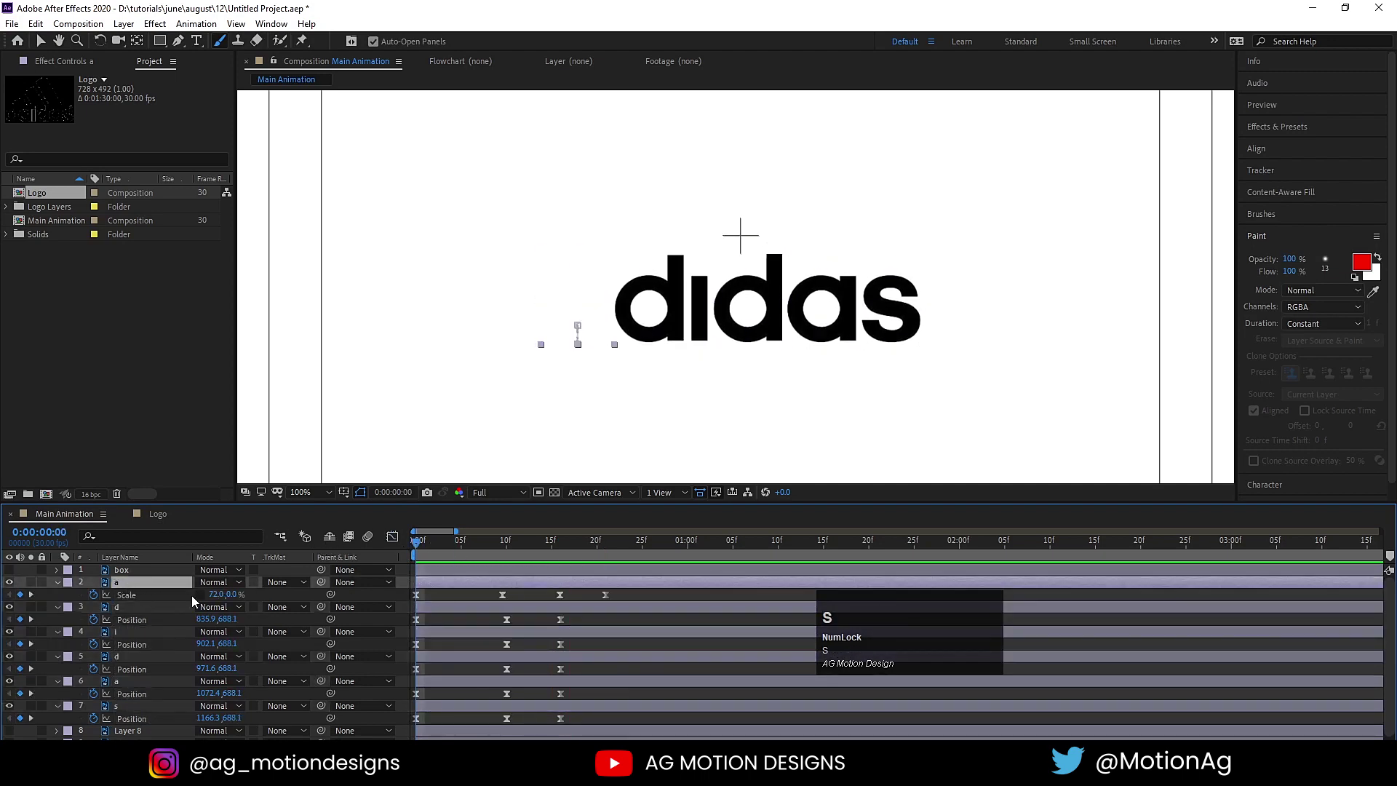
left_click_drag(617, 597, 385, 608)
key("ctrl+c")
left_click(144, 611)
left_click(146, 717)
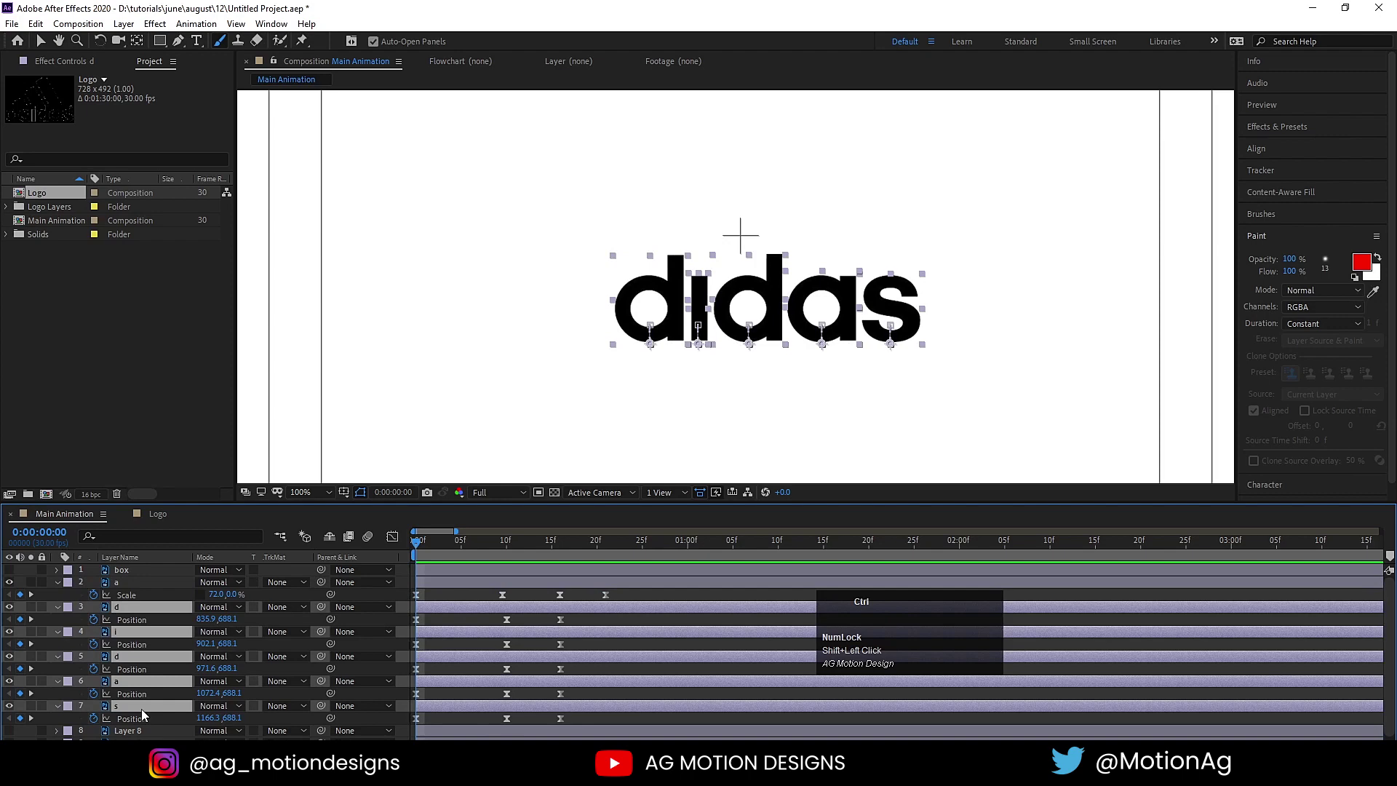
key("ctrl+v")
Step: Review the letters' keyframed properties, preview, collapse them and select the box layer
key("u")
left_click(450, 602)
key("u")
key("u")
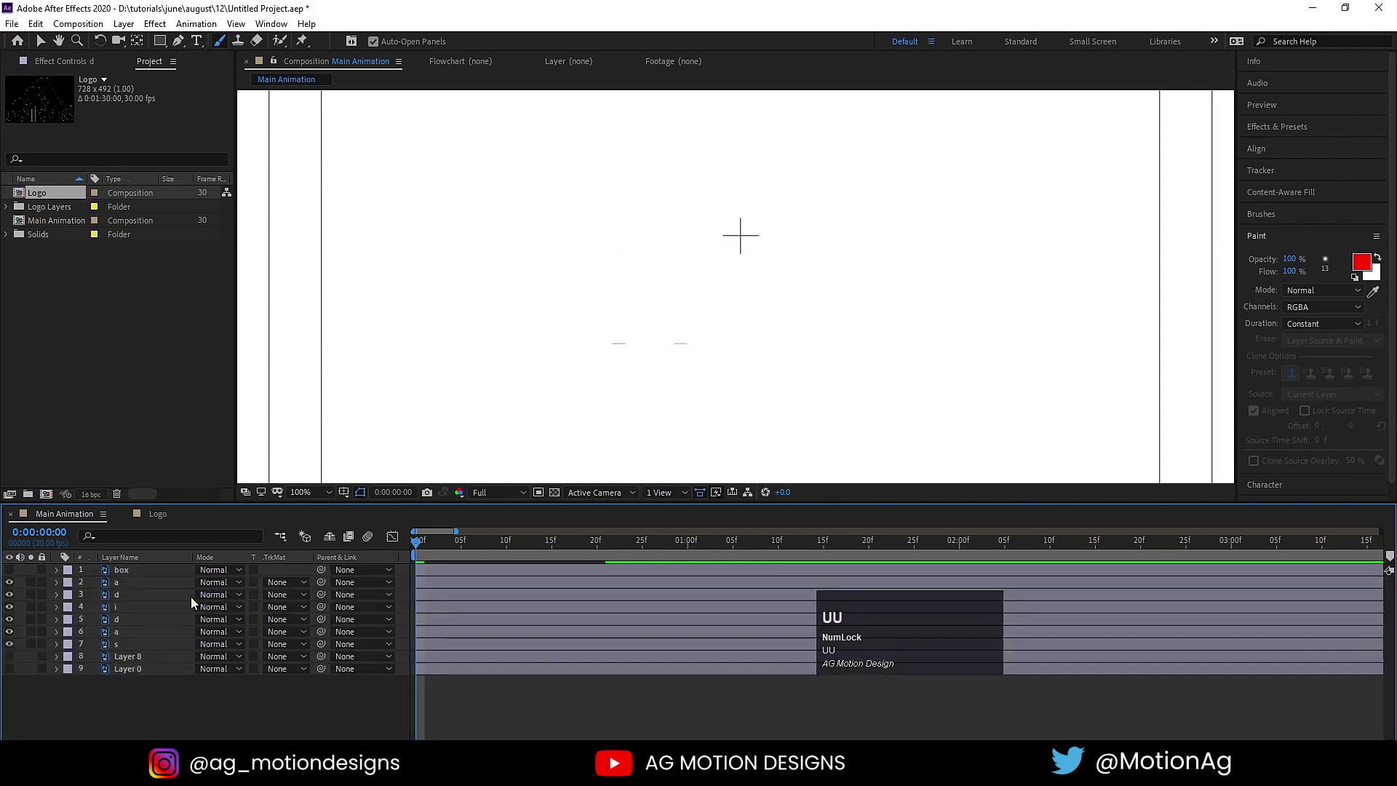
left_click(166, 586)
left_click(155, 646)
key("u")
scroll("down", 3)
key("space")
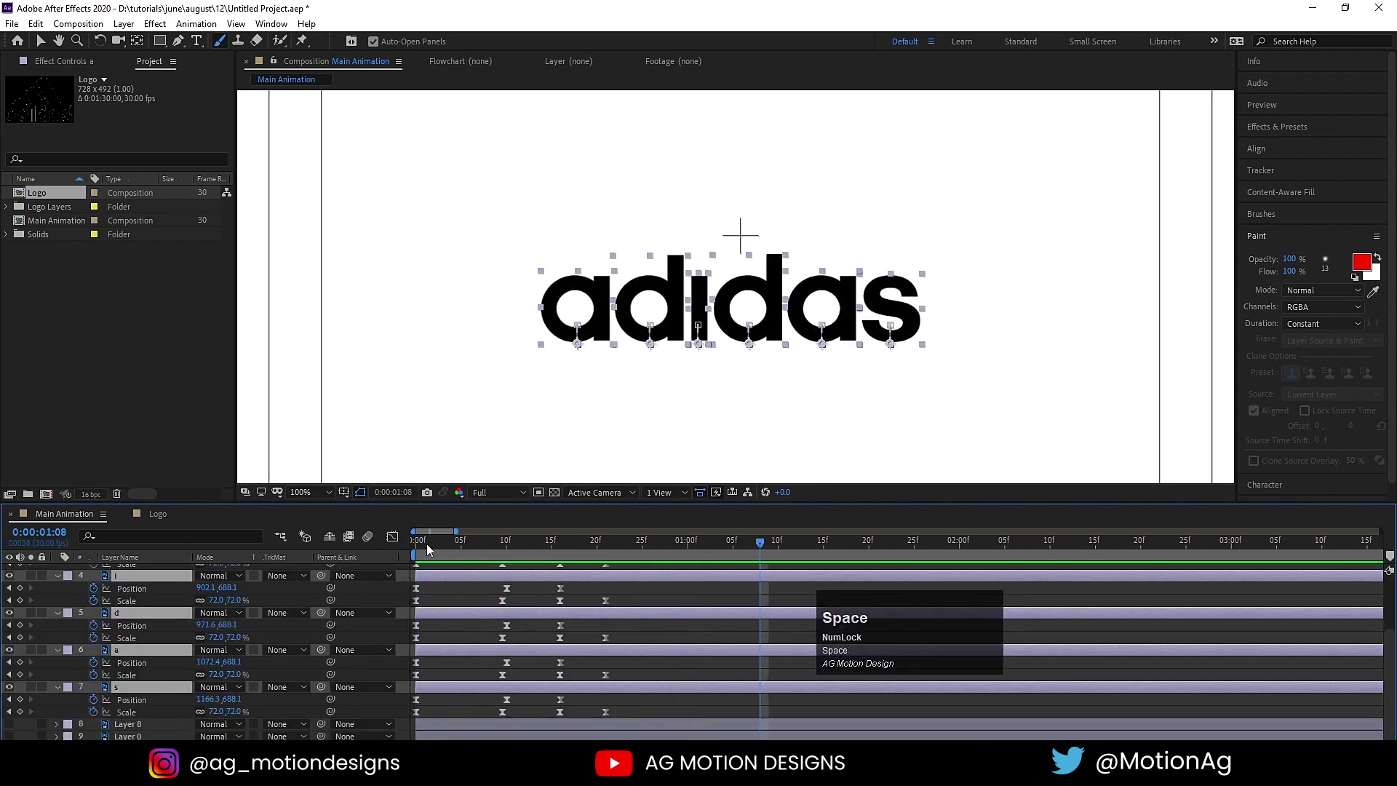
left_click(430, 550)
scroll("up", 3)
left_click(437, 601)
key("u")
key("u")
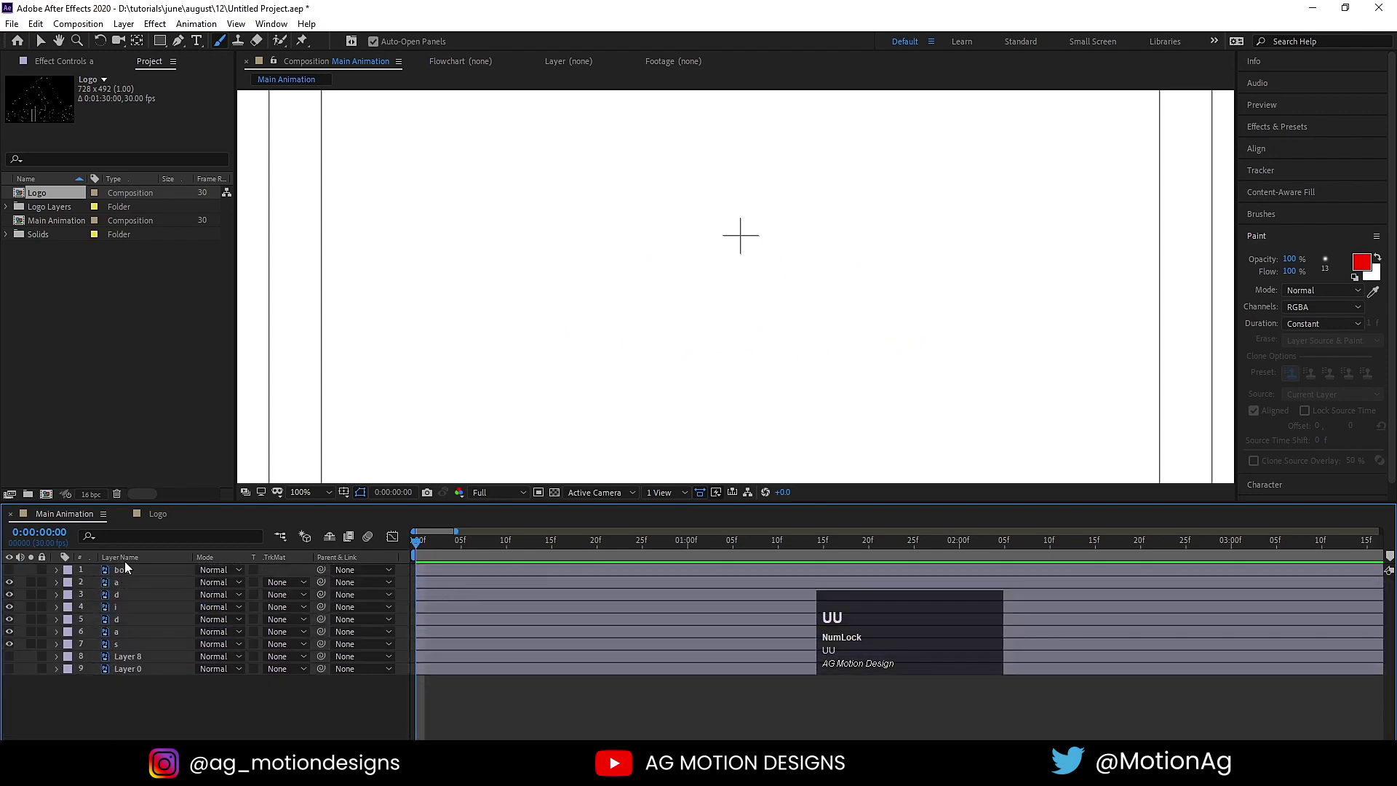
left_click(12, 578)
scroll("down", 3)
Step: Fit the composition in view and play back the letters popping up together
left_click(302, 493)
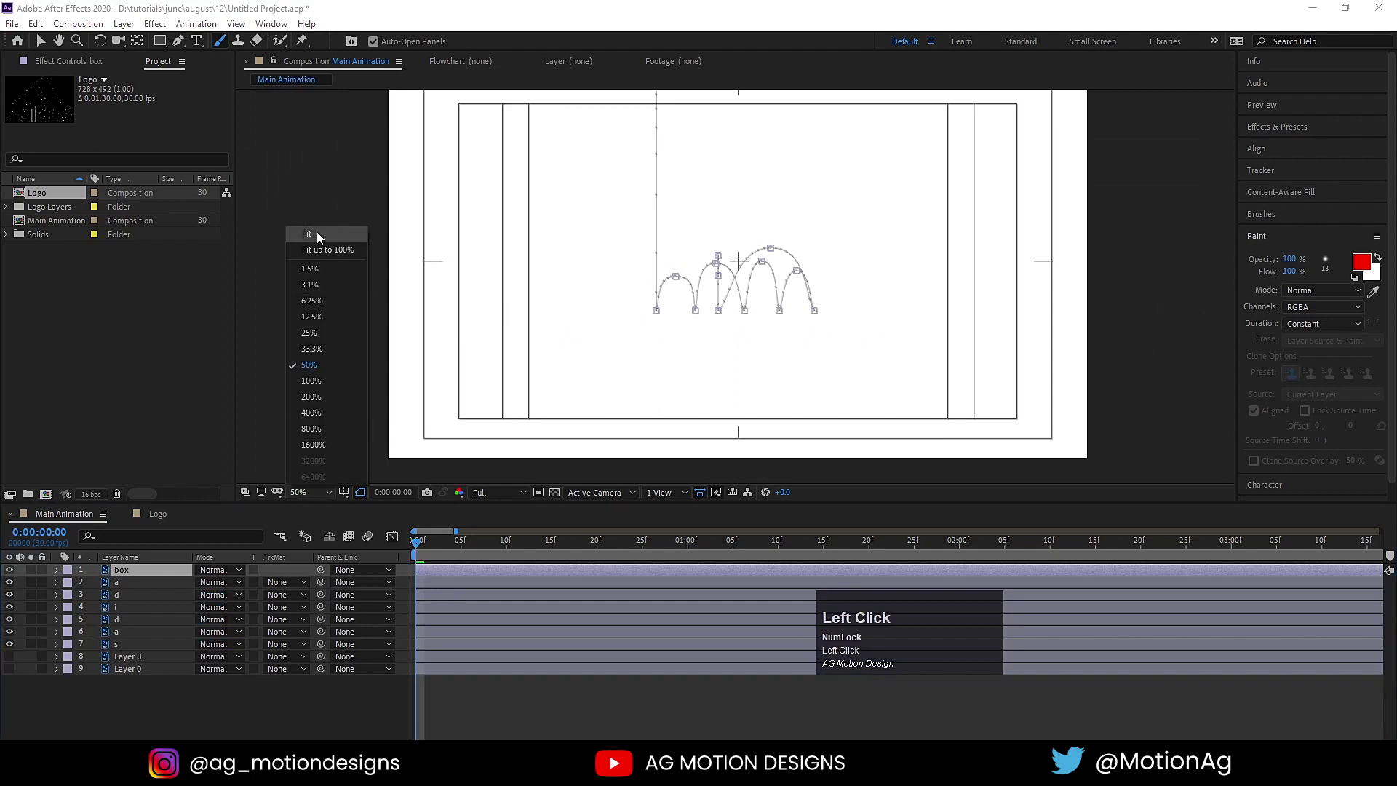
key("space")
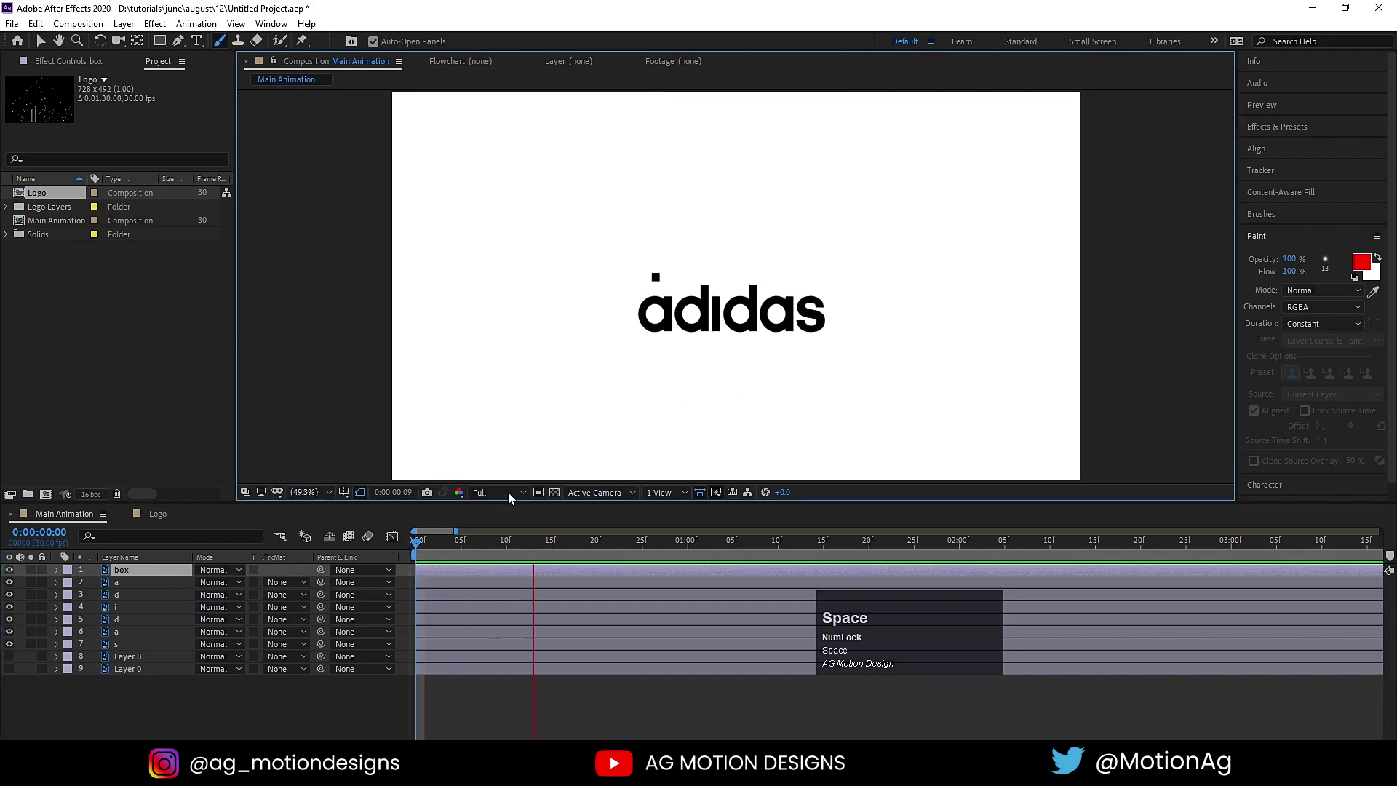
left_click_drag(584, 550, 141, 589)
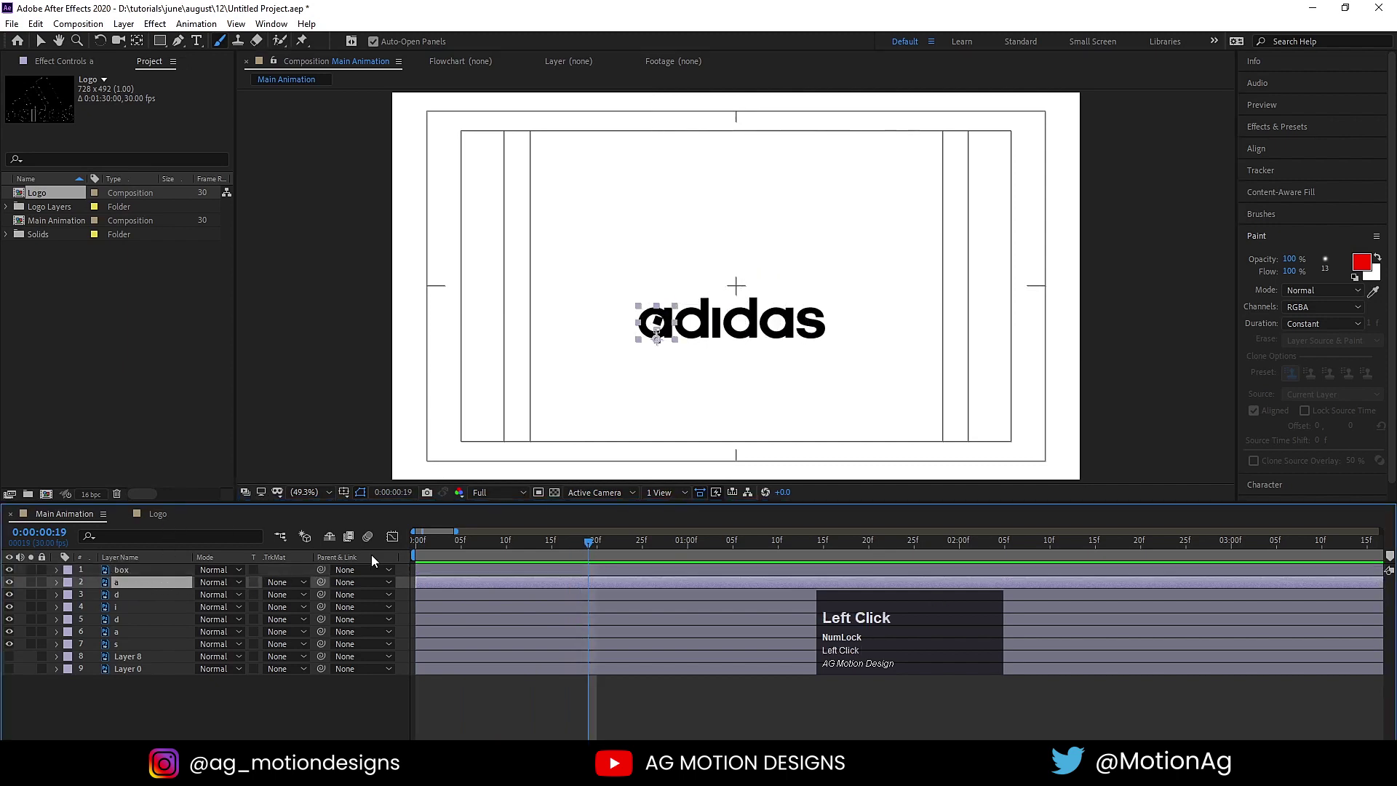
key("[")
key("space")
Step: Slide each letter layer a few frames later so they pop in sequence, s last
left_click_drag(586, 545, 571, 606)
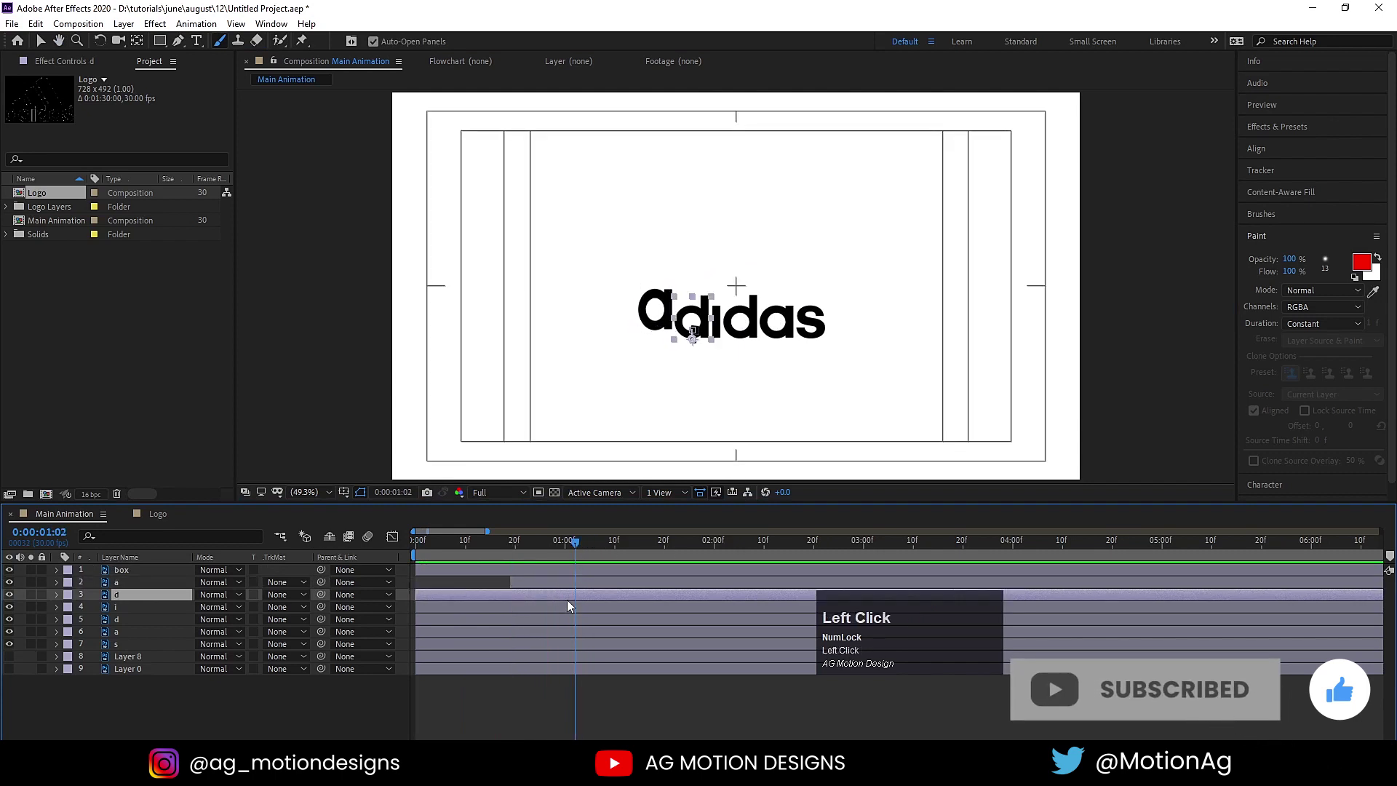
key("[")
left_click_drag(576, 547, 643, 614)
left_click(637, 624)
key("[")
left_click_drag(649, 548, 700, 639)
key("[")
left_click_drag(713, 548, 776, 650)
key("[")
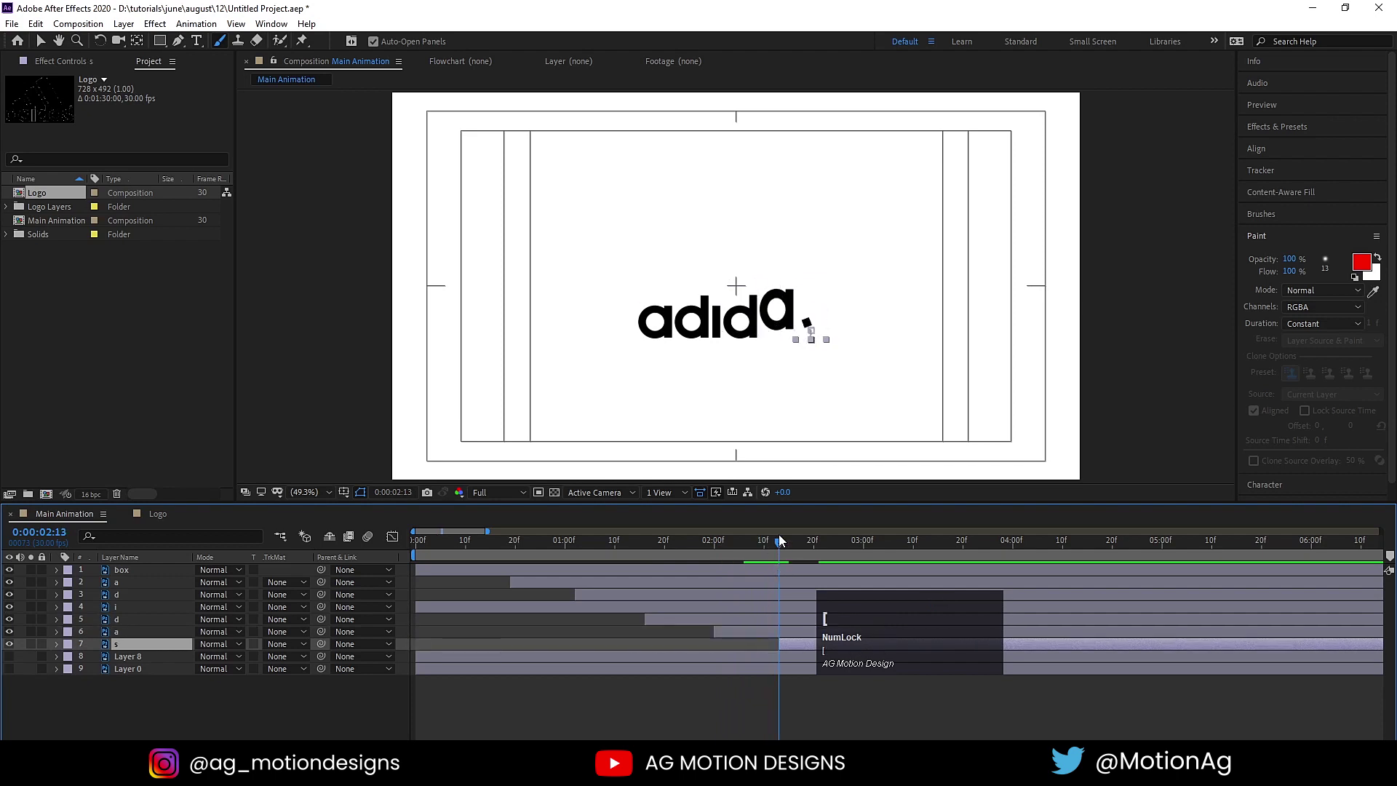
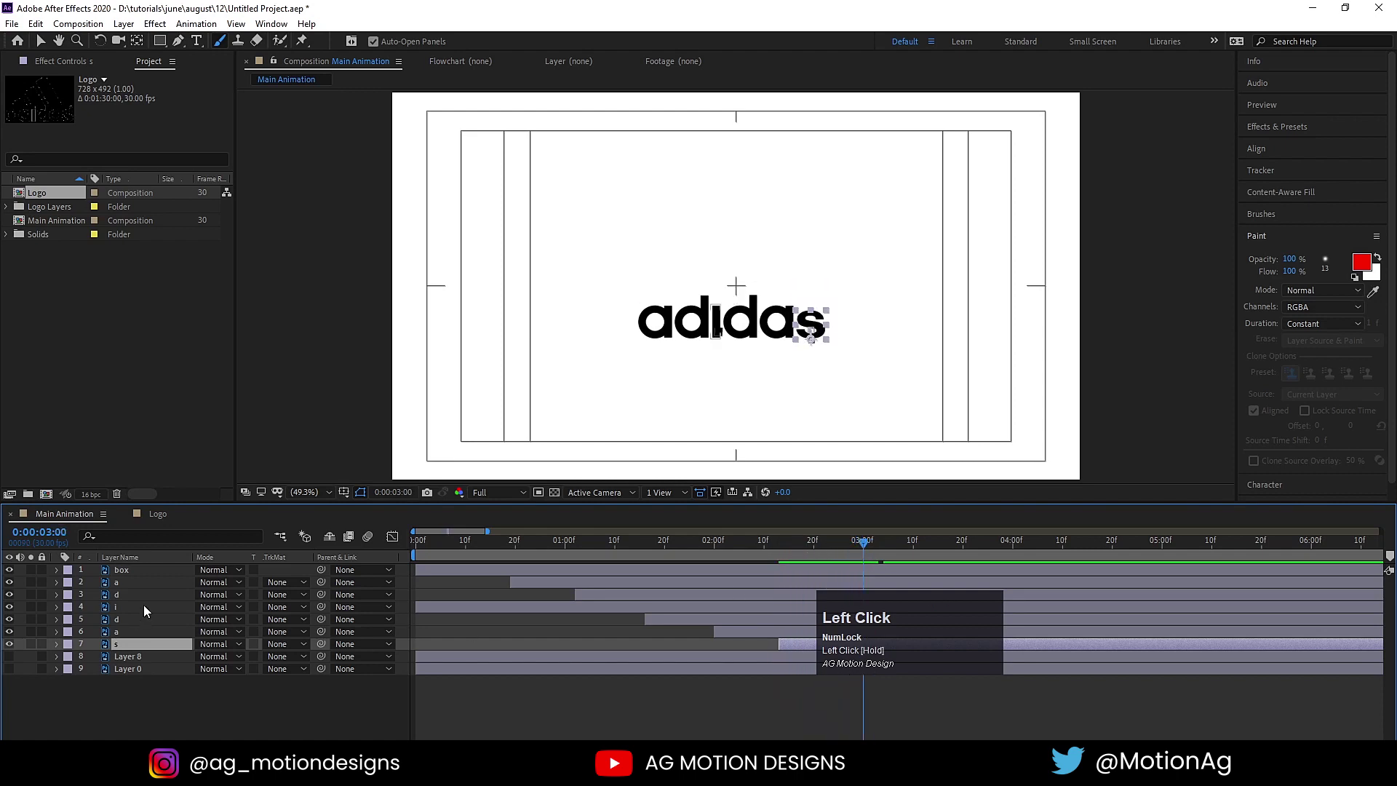
Step: Play the staggered animation, then select the i layer and scrub to check its pop
key("[")
key("space")
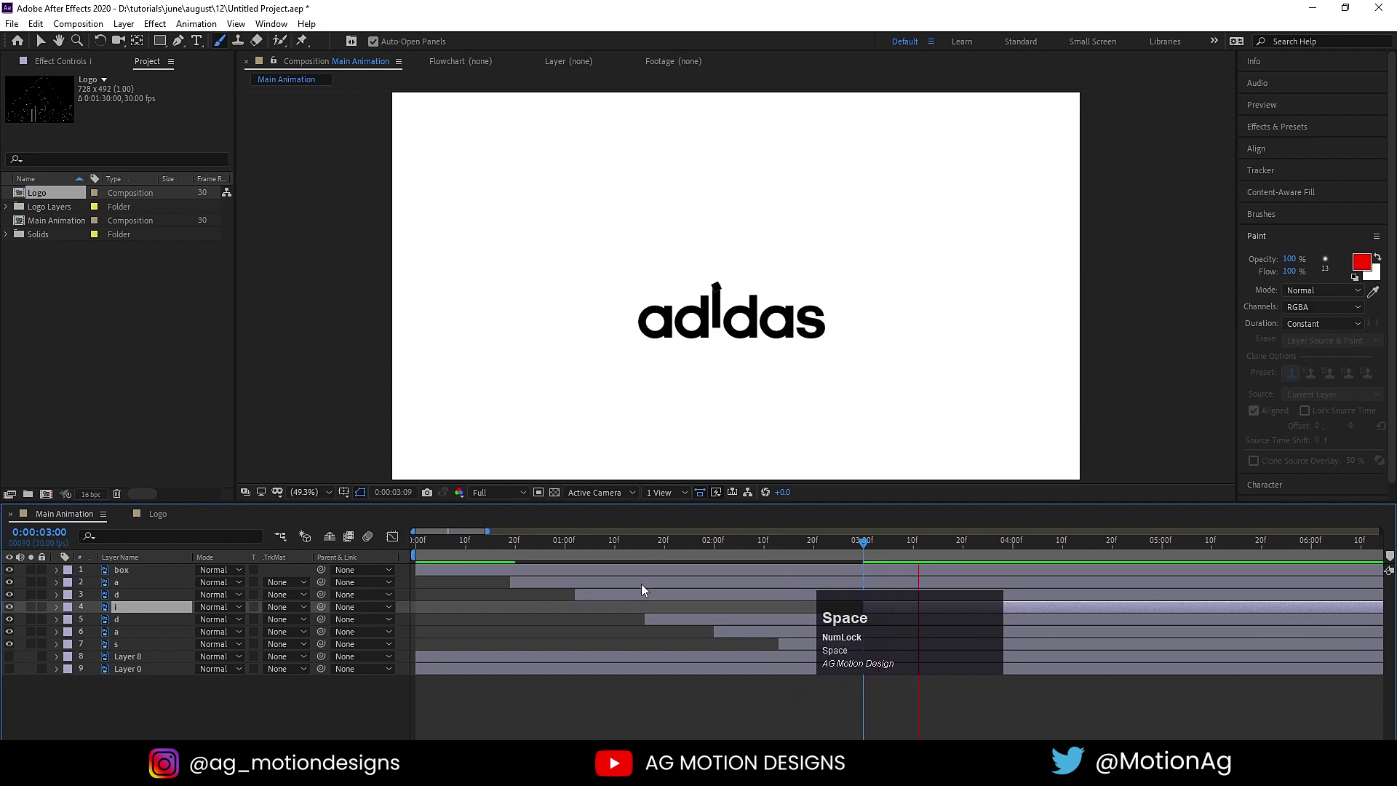
left_click(900, 653)
left_click_drag(905, 668, 889, 611)
Step: Reveal the i's Position and Scale and correct its height at the overshoot keyframe
key("u")
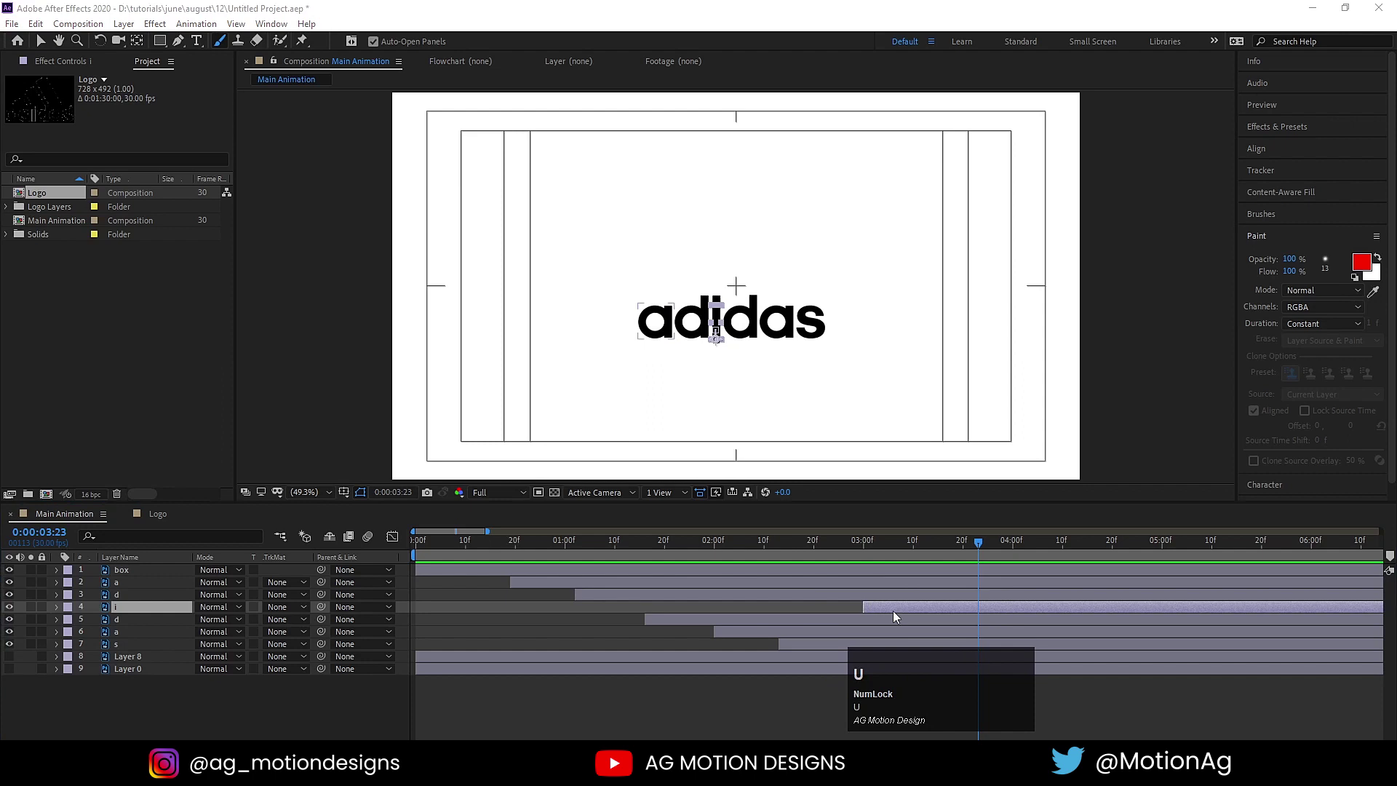
left_click(894, 622)
key("u")
left_click_drag(923, 542, 252, 635)
key("j")
key("k")
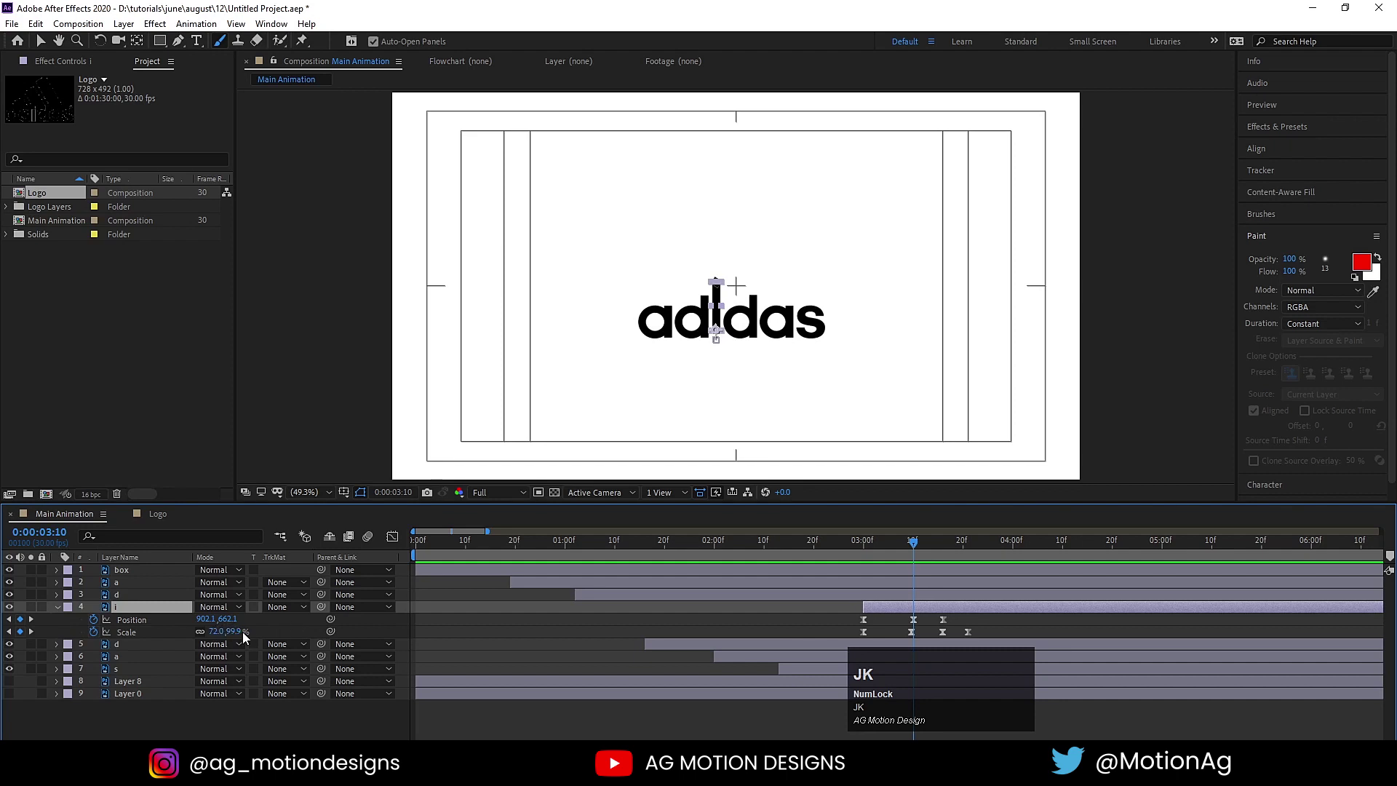
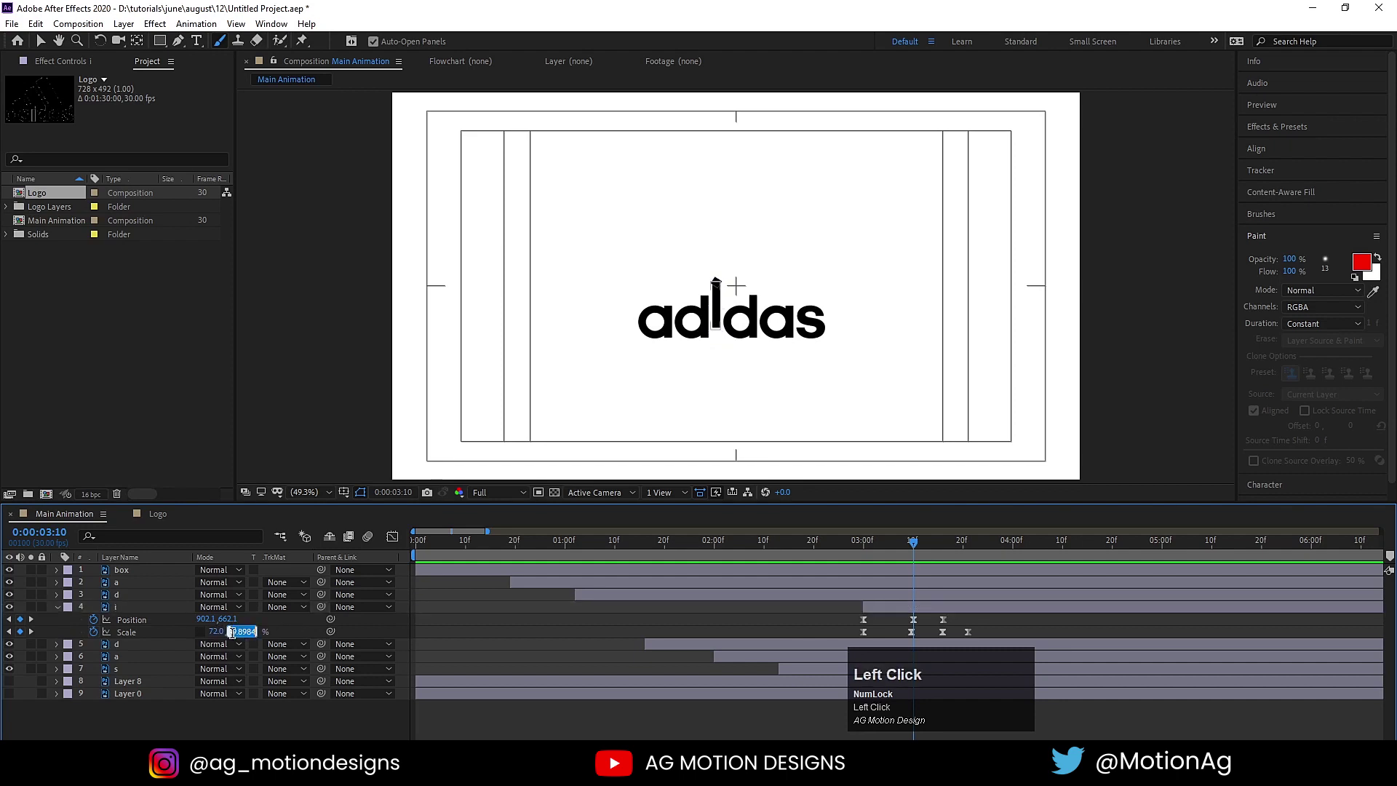
key("Return")
key("space")
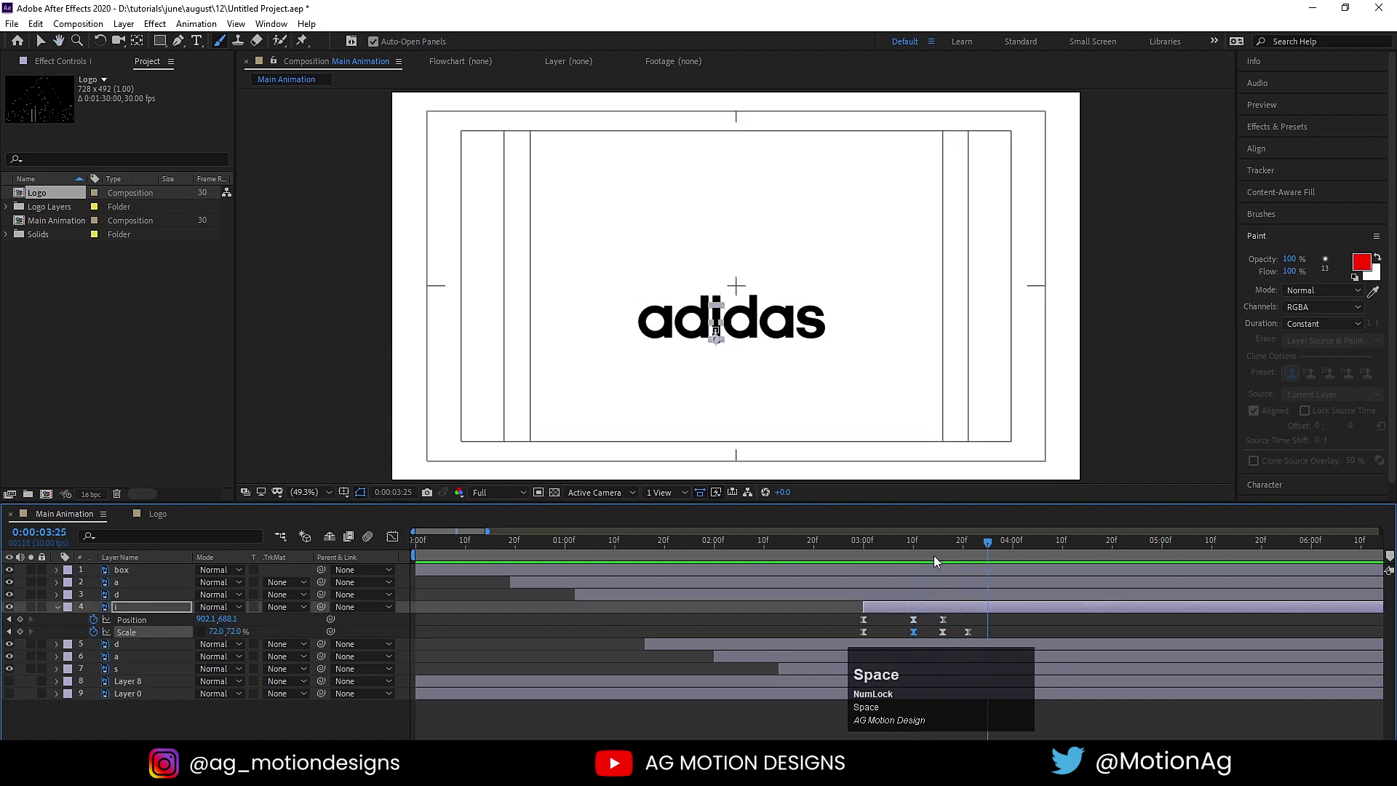
Step: Preview the full adidas pop-in a few times, then select the registered-mark layer
left_click(928, 544)
key("space")
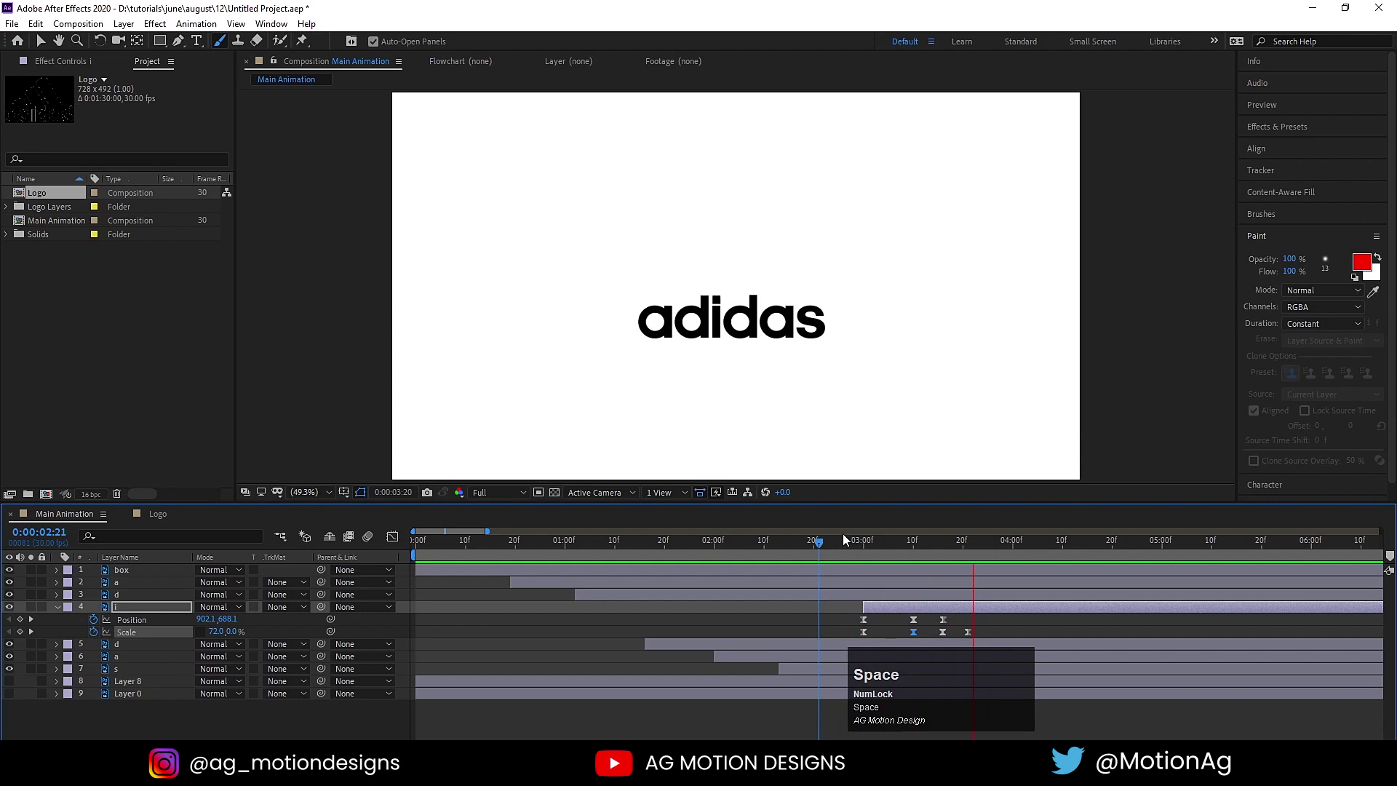
left_click(663, 551)
key("space")
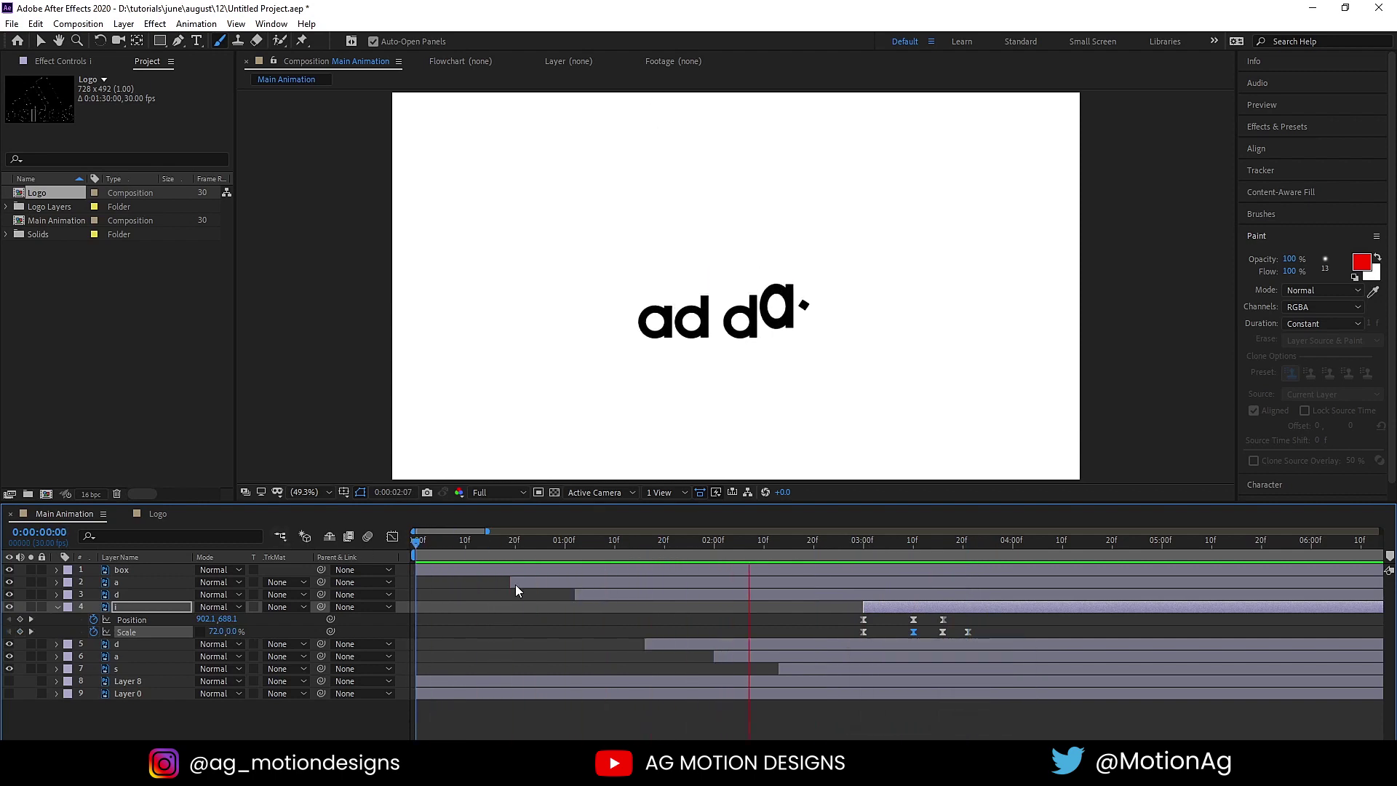
key("space")
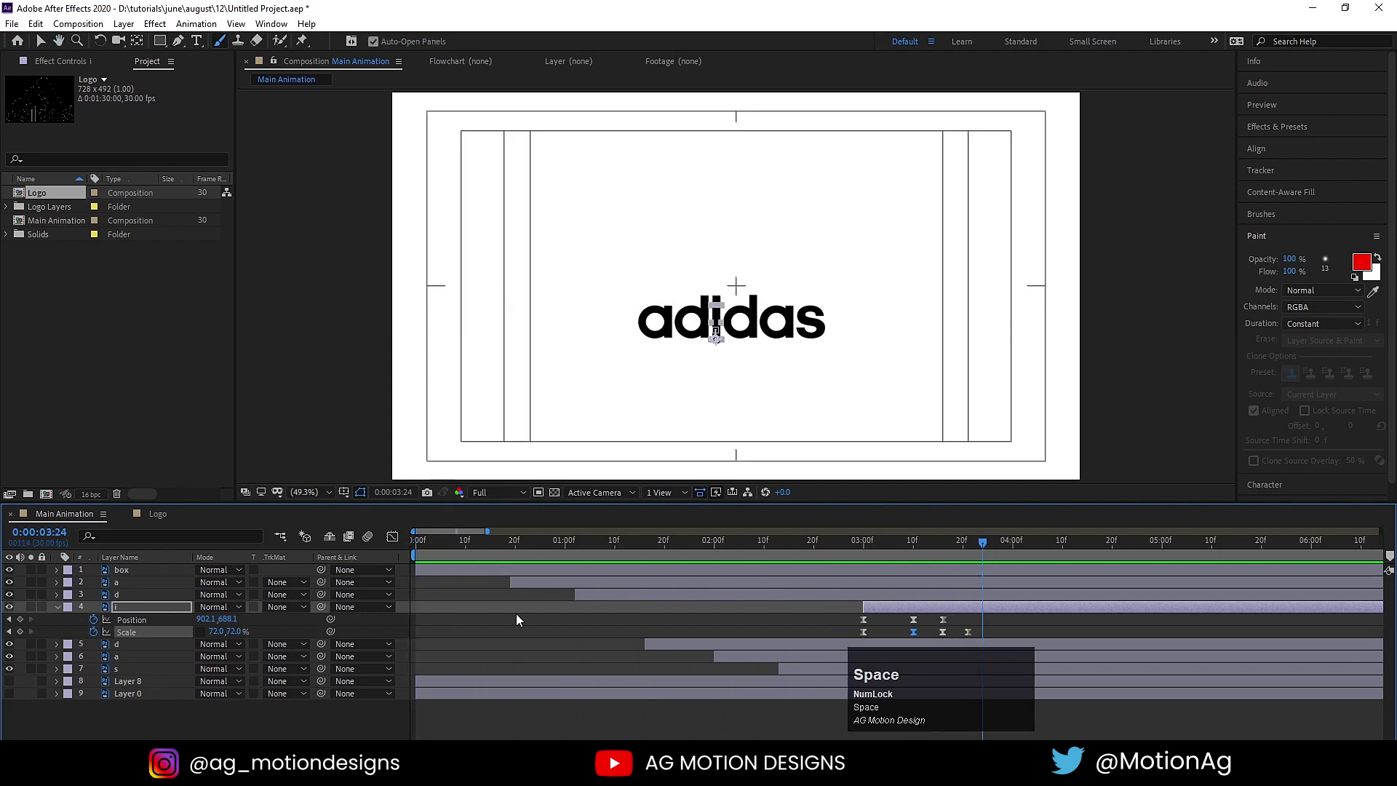
left_click(490, 591)
key("u")
key("u")
left_click(469, 547)
key("space")
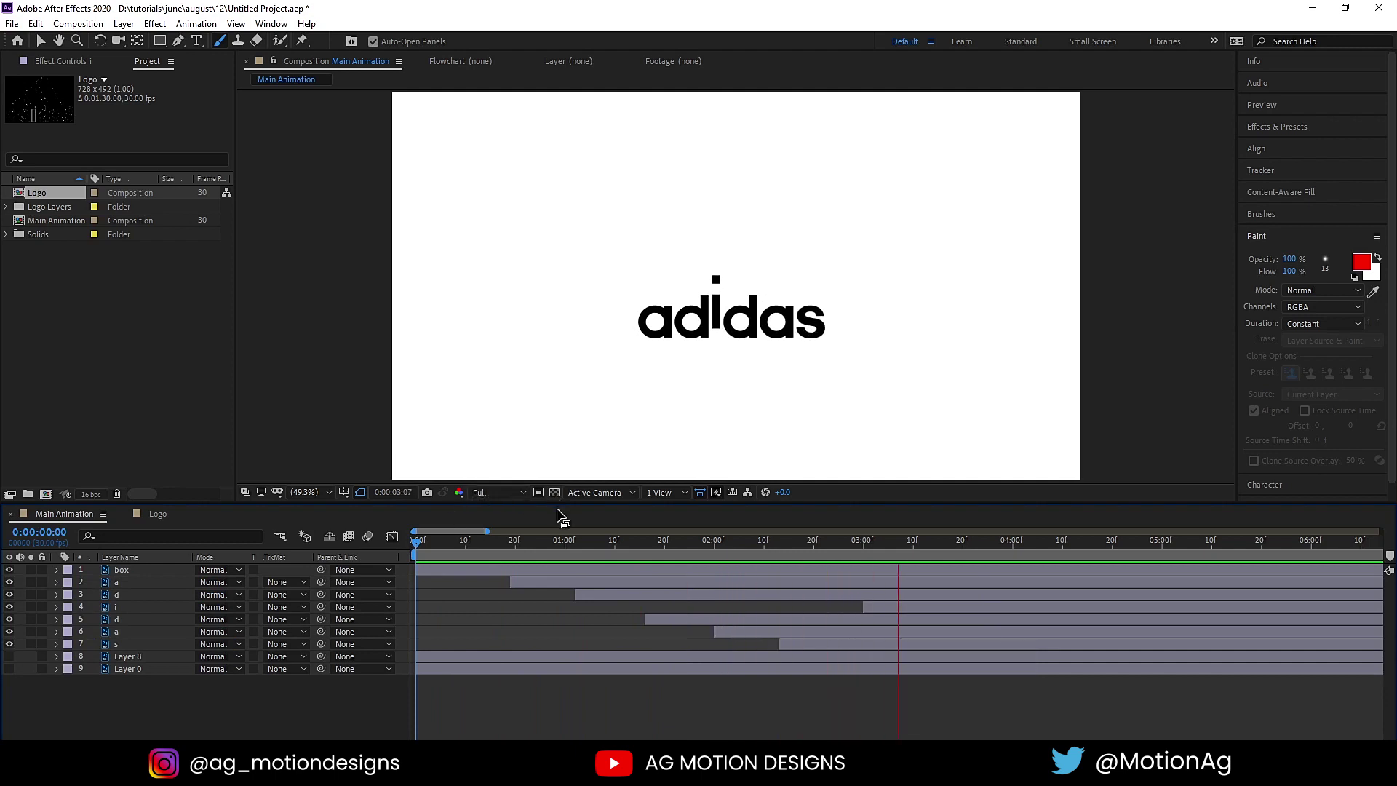
key("space")
left_click(18, 659)
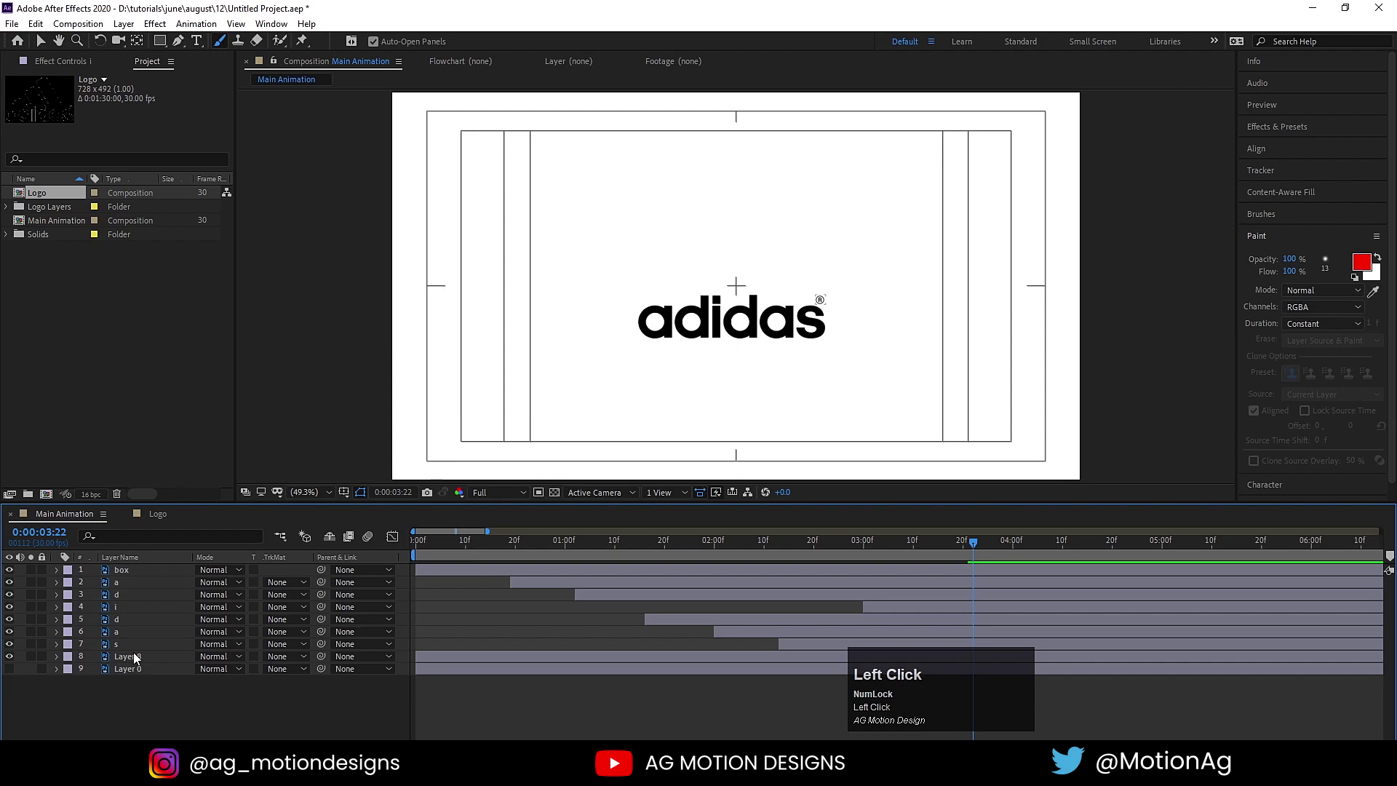
Step: Keyframe Layer 8's Position so the registered mark drops in from above, and preview it
left_click_drag(137, 659, 336, 601)
key("p")
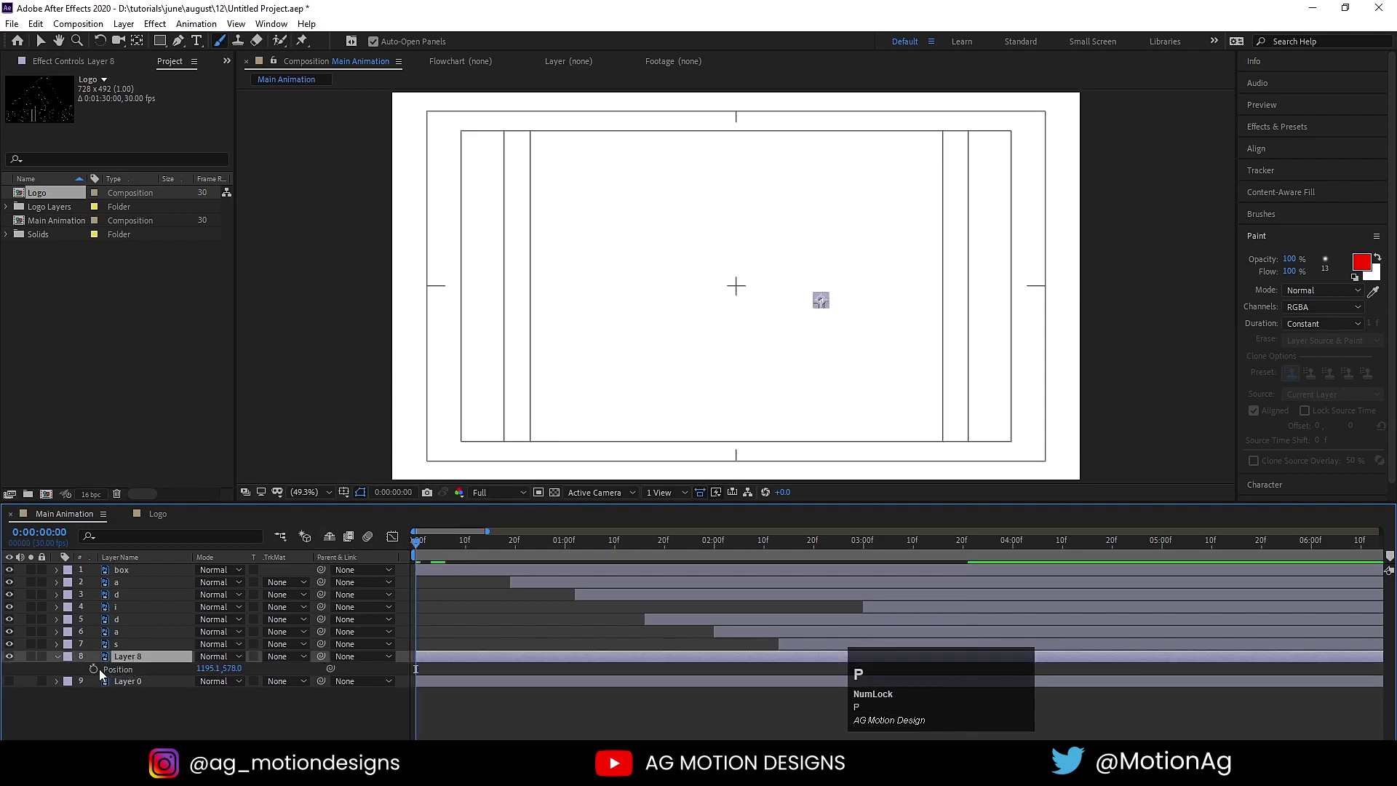
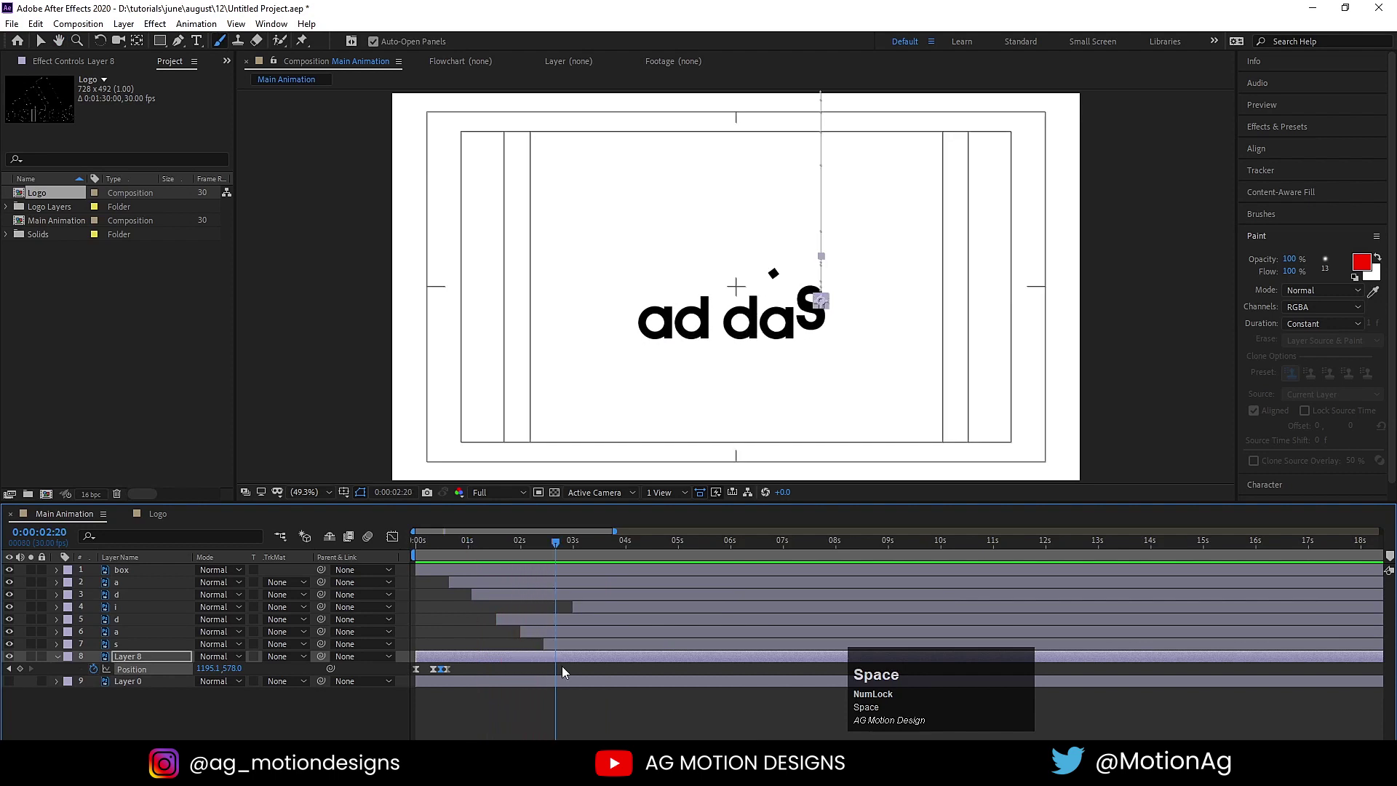
key("[")
key("space")
Step: Offset the layers' in-points in the timeline, trimming the three-stripe symbol layer to the current time
left_click(586, 551)
key("space")
left_click(14, 687)
key("[")
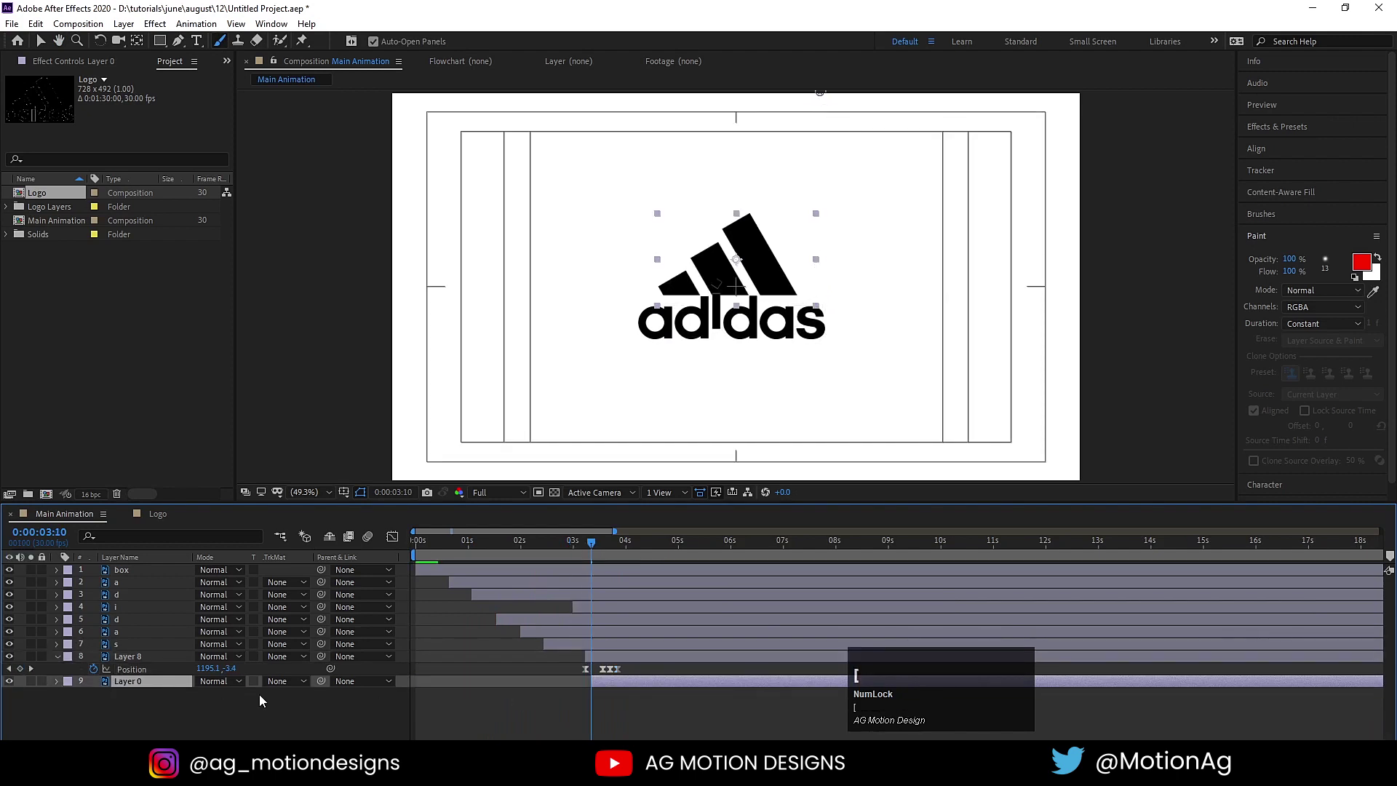
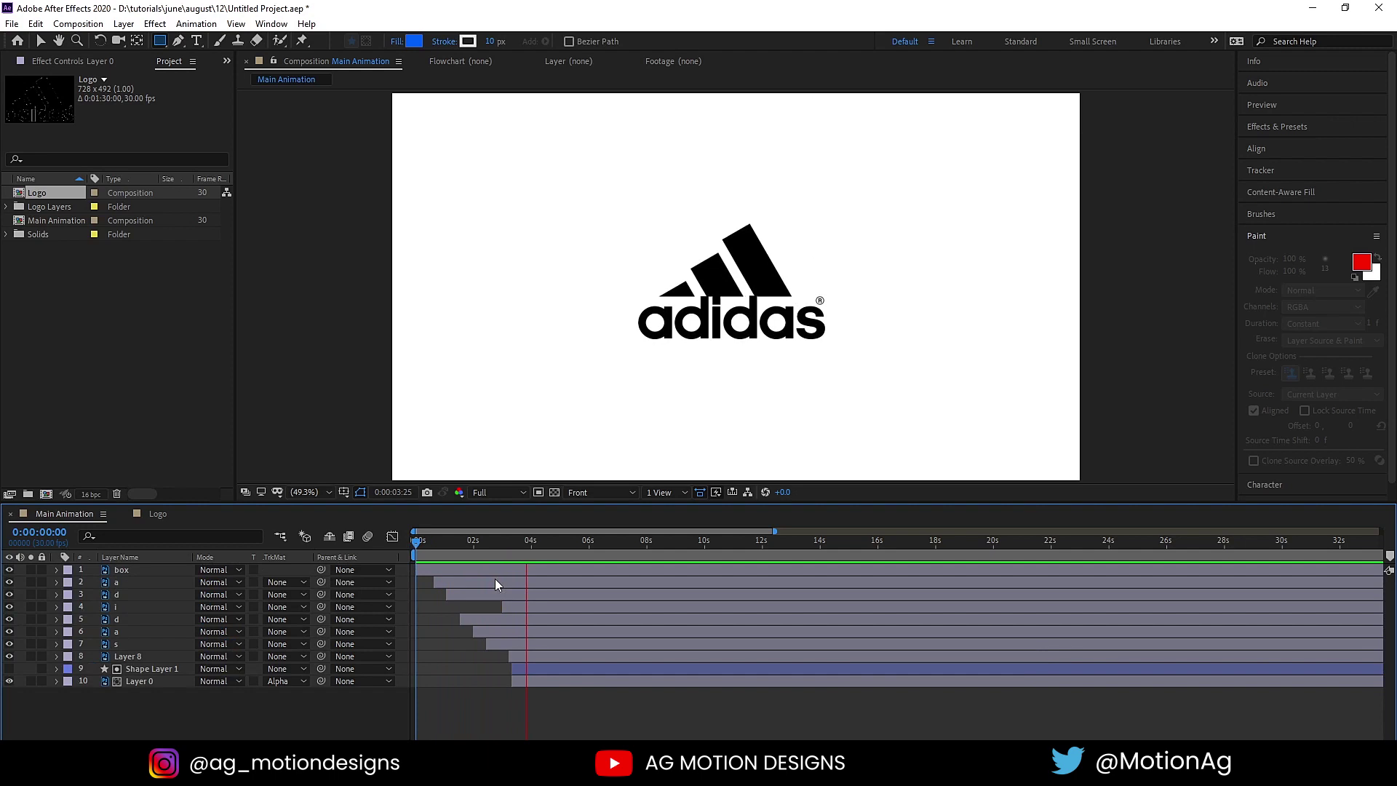
Step: Reveal the symbol through the shape matte and turn on the Motion Blur switch for all layers
key("space")
left_click(283, 710)
key("F4")
key("ctrl+a")
left_click(258, 574)
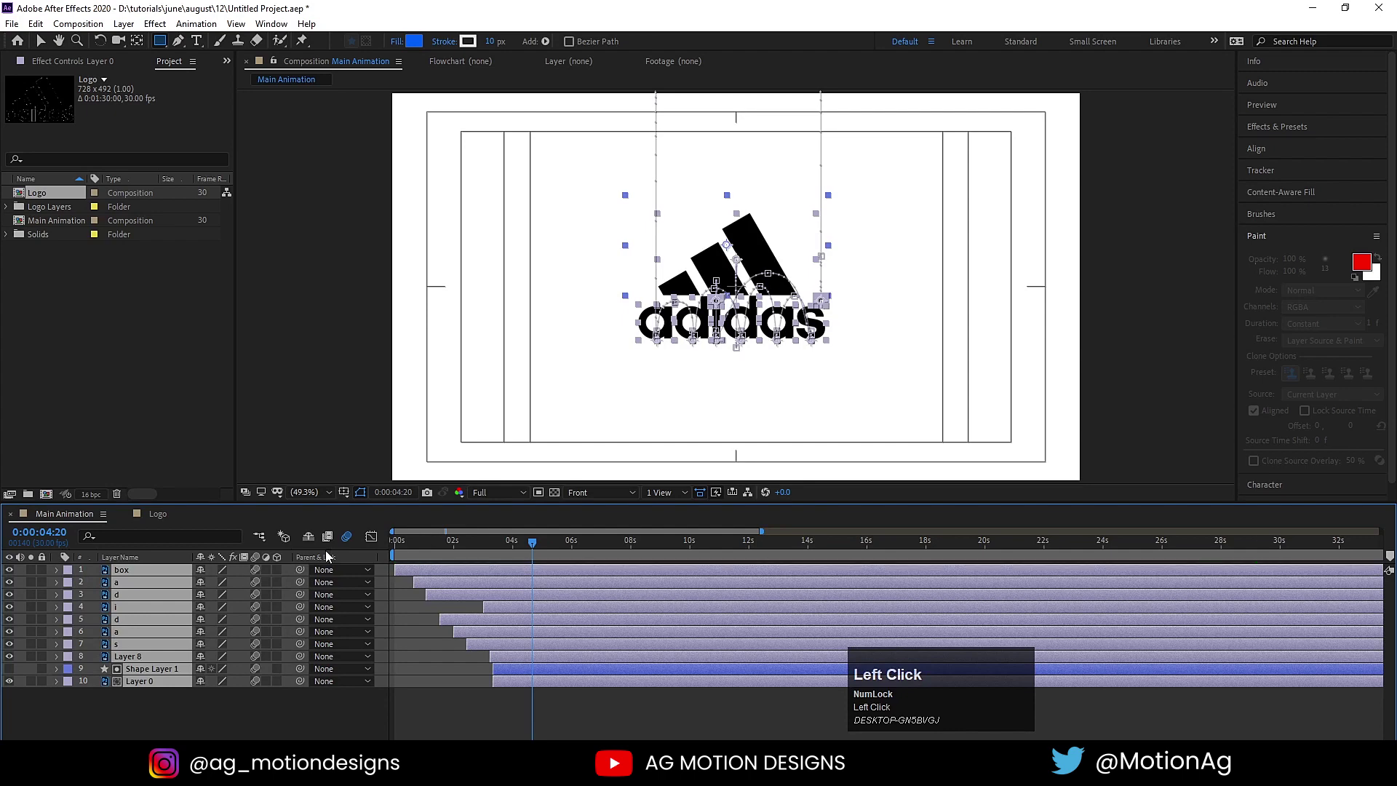
Step: Enable the composition's motion blur toggle and preview the letters popping in with blur
key("space")
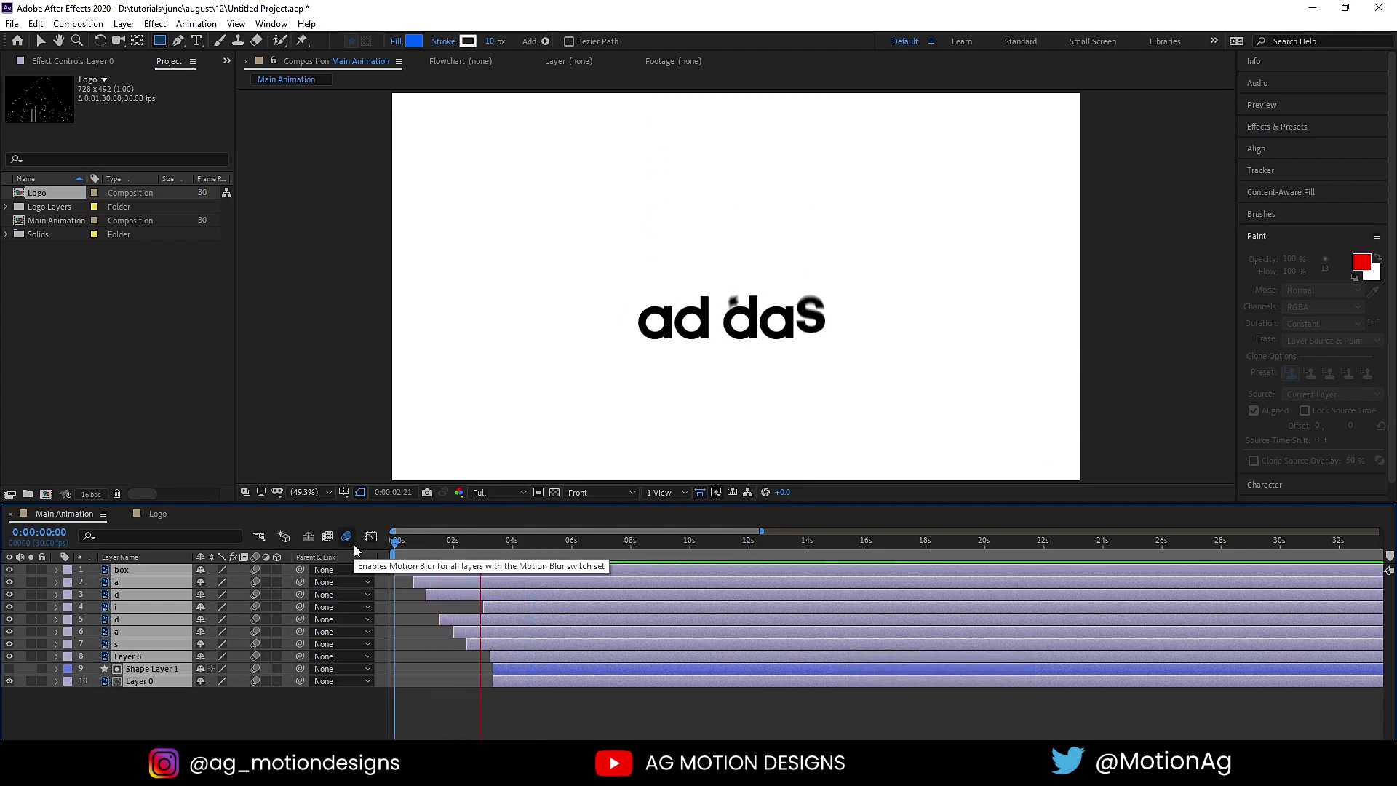
key("space")
left_click(469, 713)
key("ctrl+a")
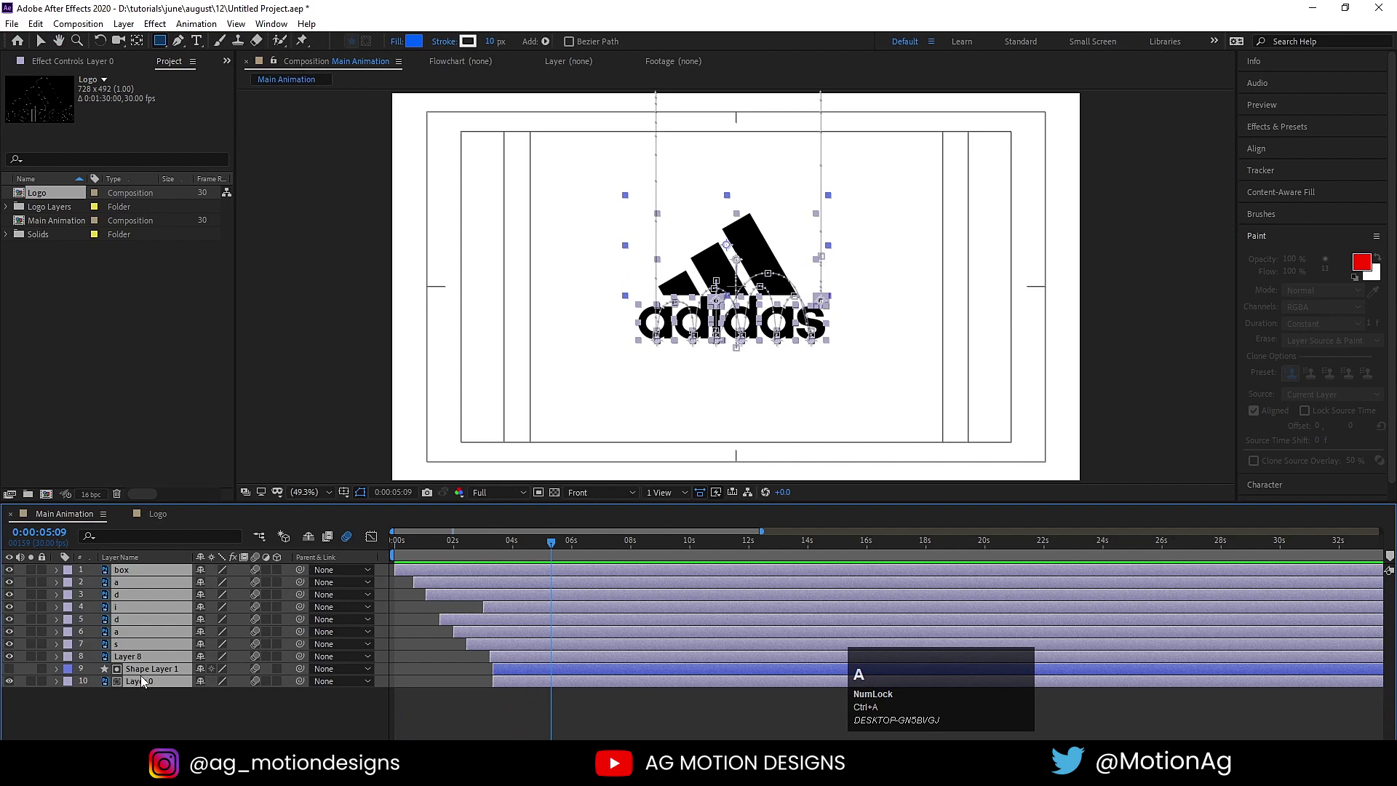
Step: Precompose all selected layers (Ctrl+Shift+C) into a composition named 'Logo Animation'
key("ctrl+shift+c")
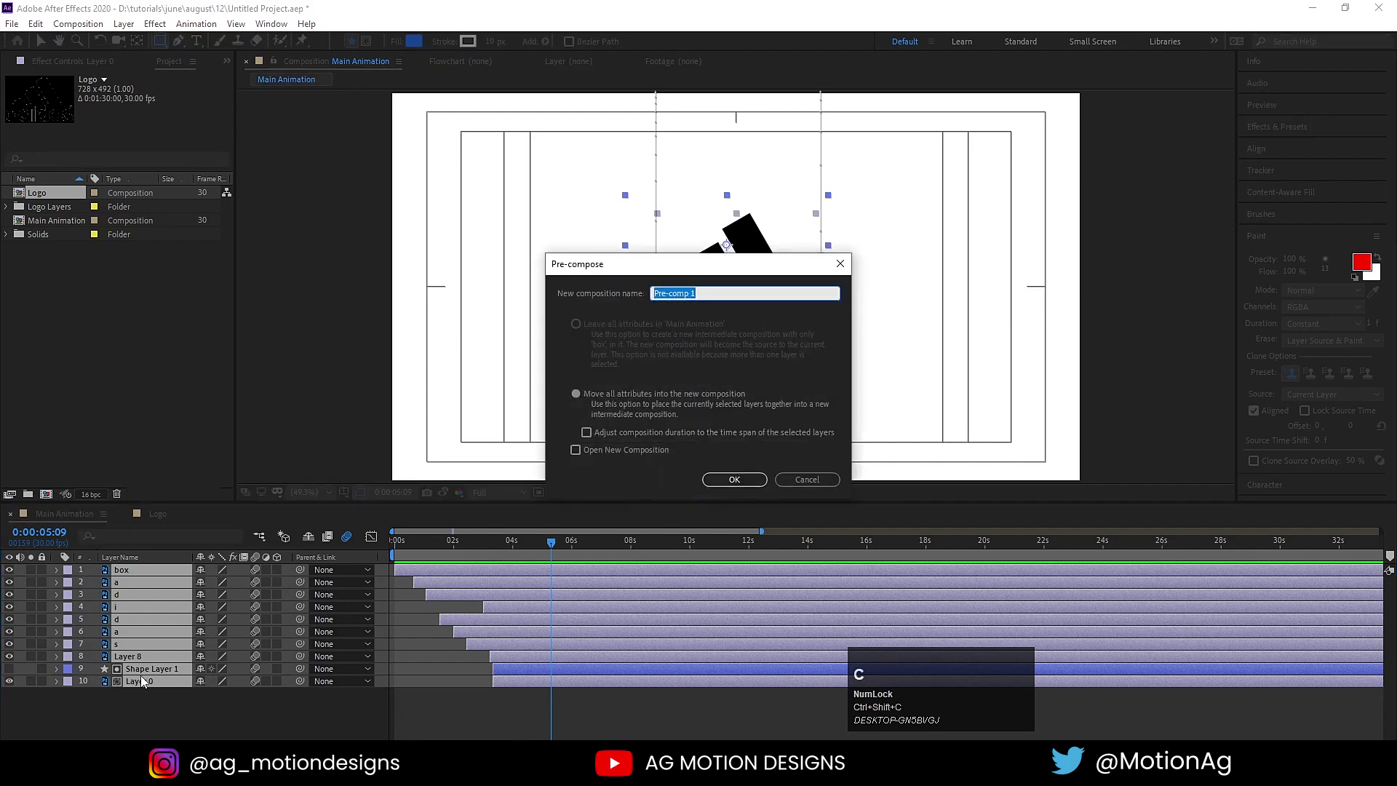
type("ogo")
key("space")
type("imation")
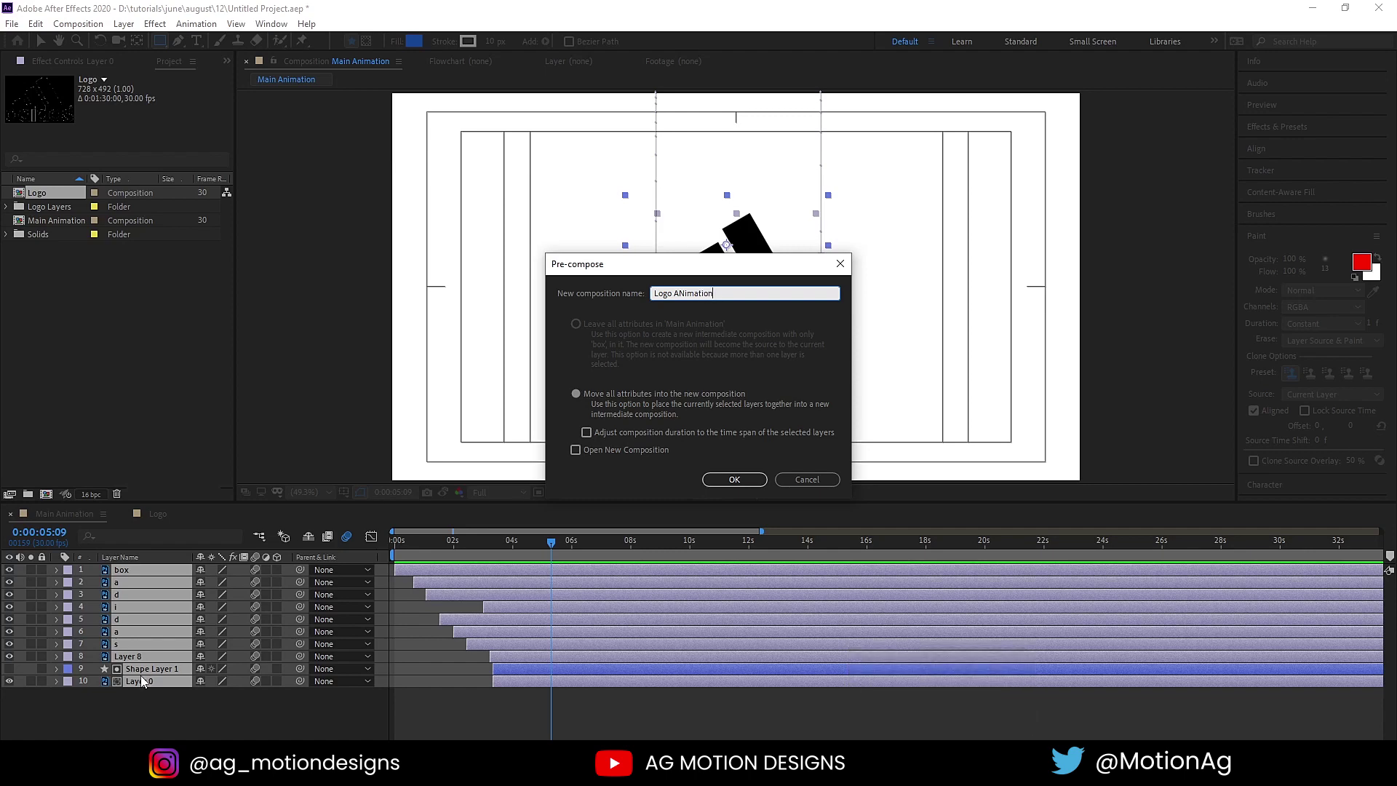
type("IMATION")
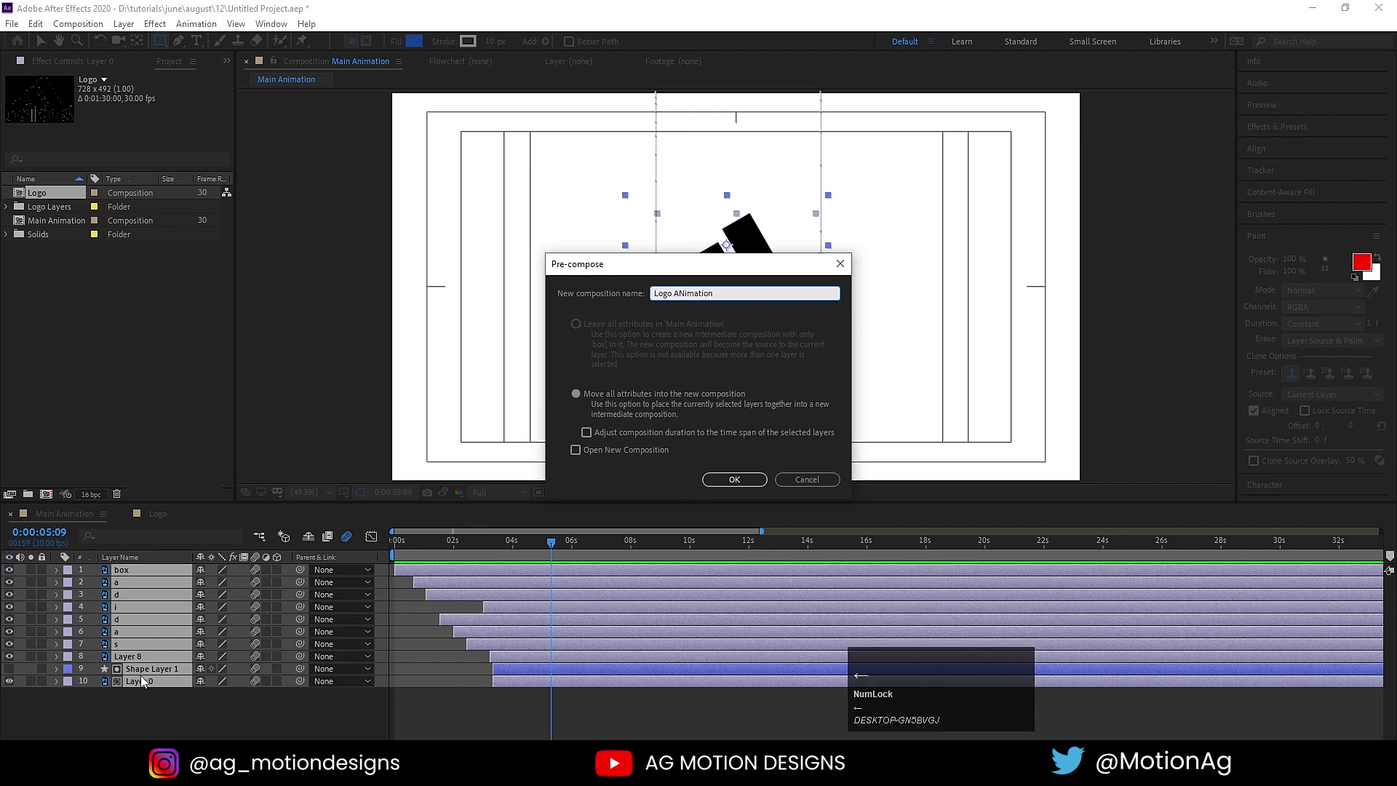
key("Left")
key("n")
key("Return")
key("space")
left_click(110, 699)
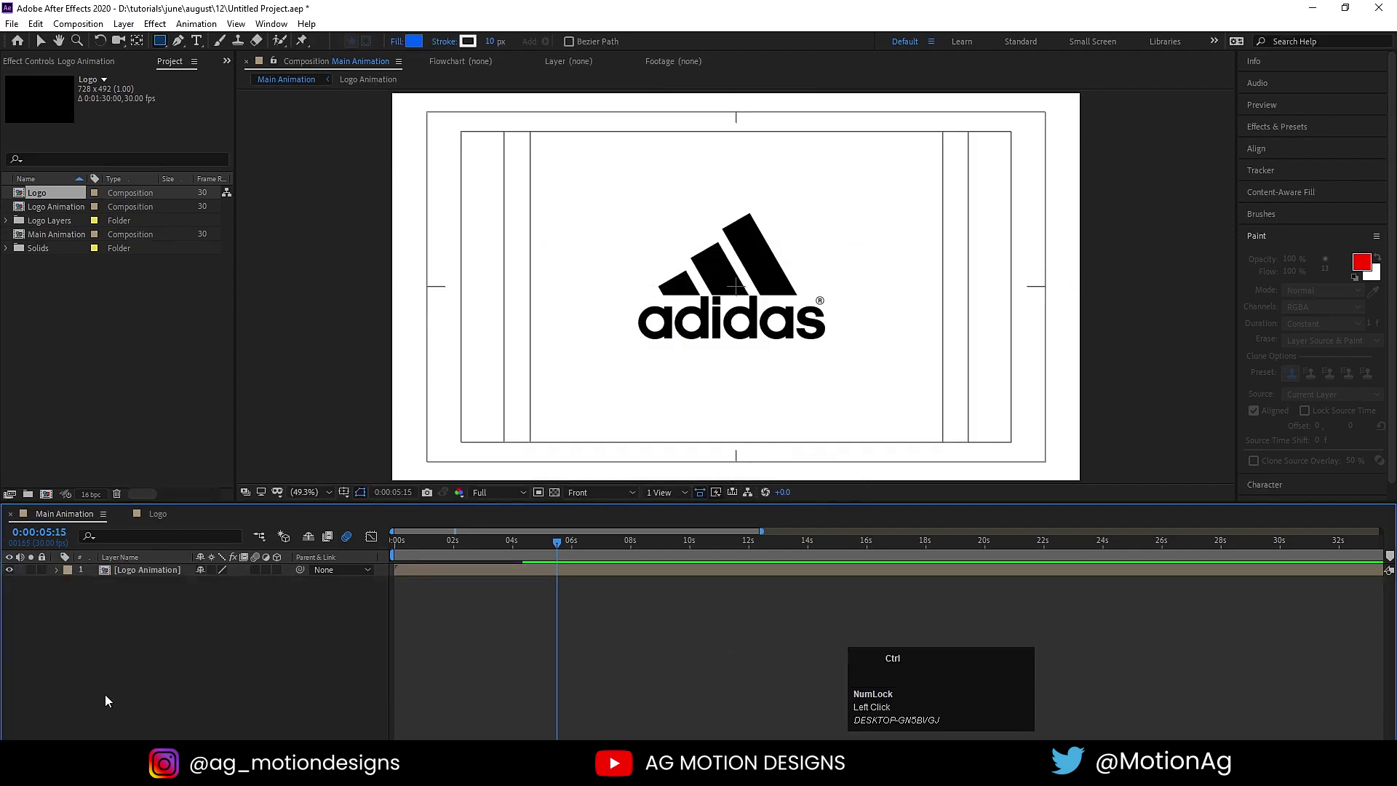
Step: Create a new solid named 'bg' and move it below the Logo Animation layer
key("ctrl+y")
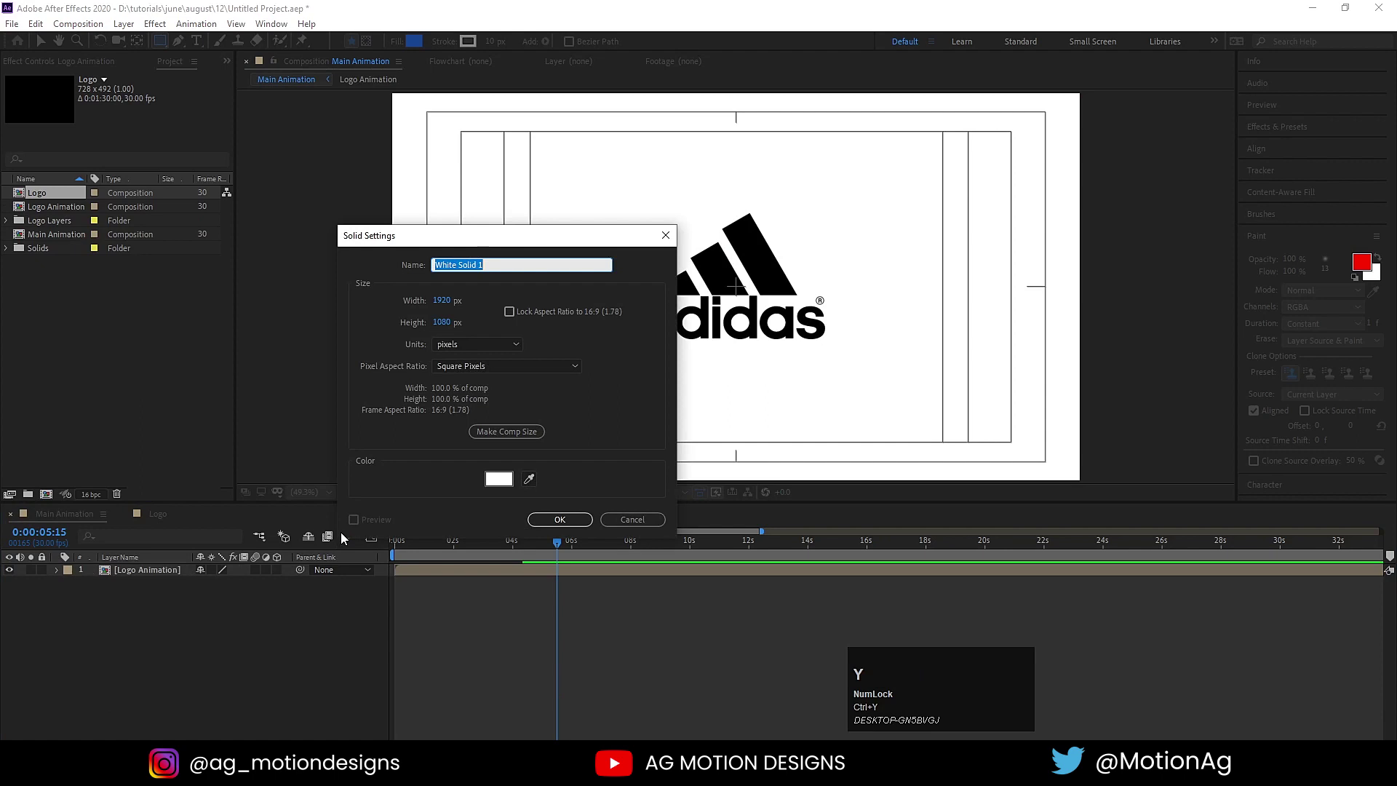
type("bg")
key("Return")
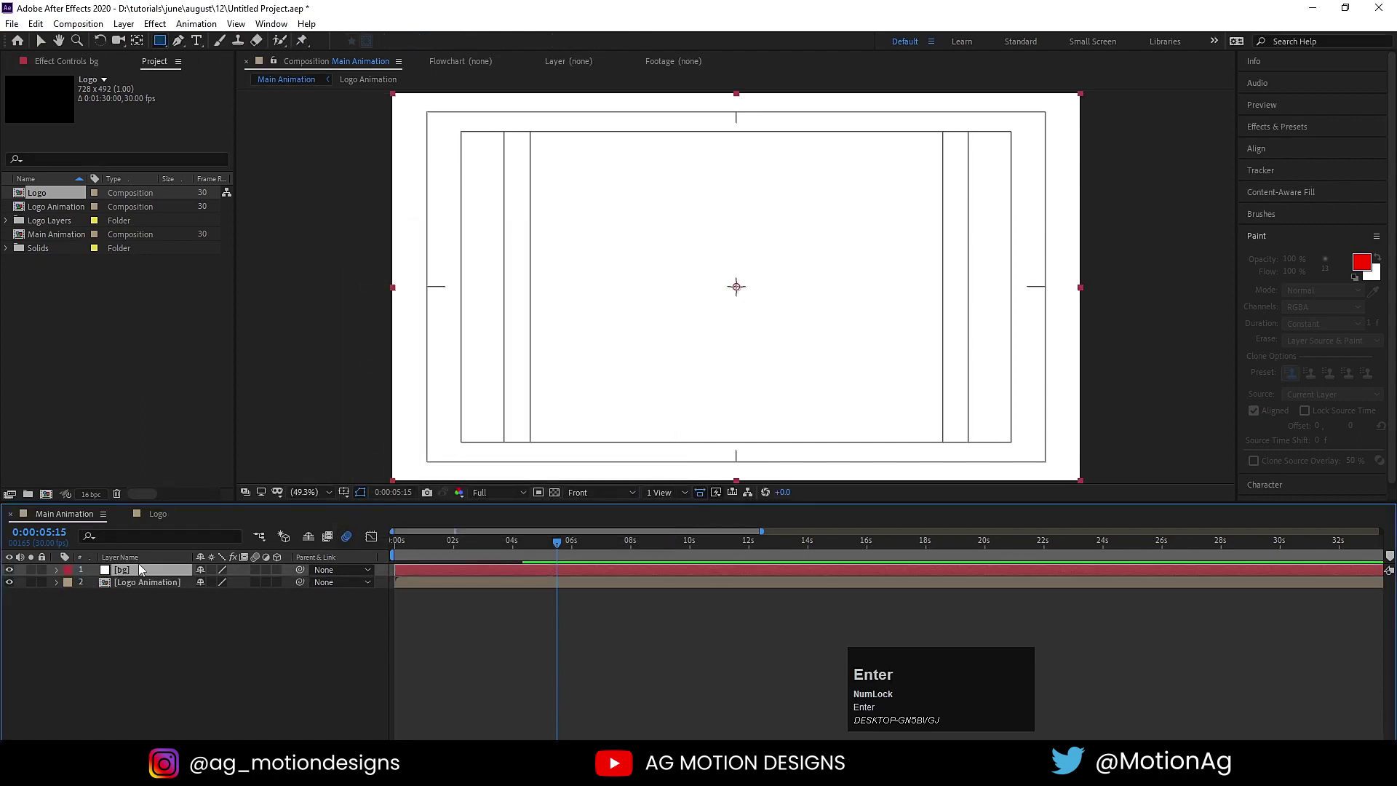
left_click_drag(140, 576, 48, 589)
Step: Preview the logo animating over the bg background solid
key("space")
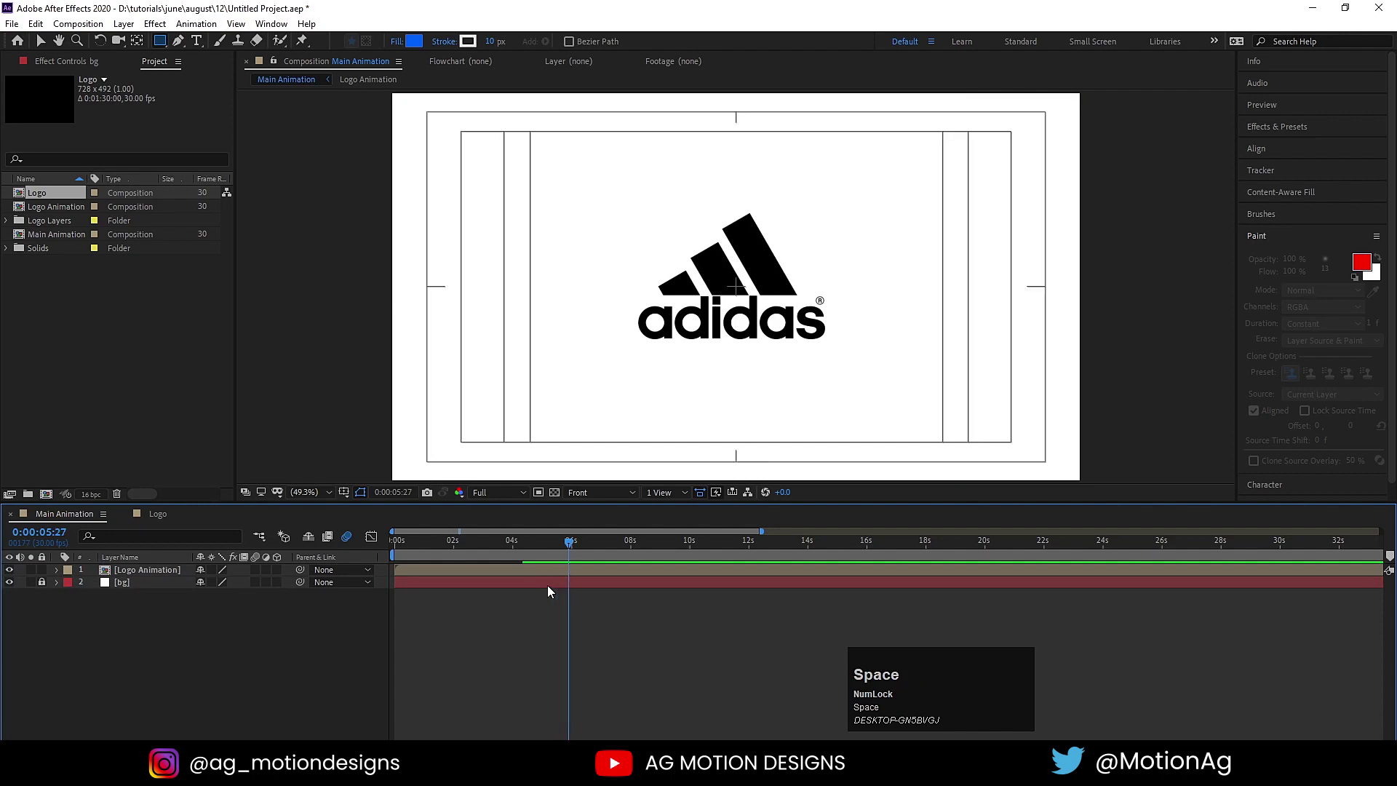
key("n")
key("space")
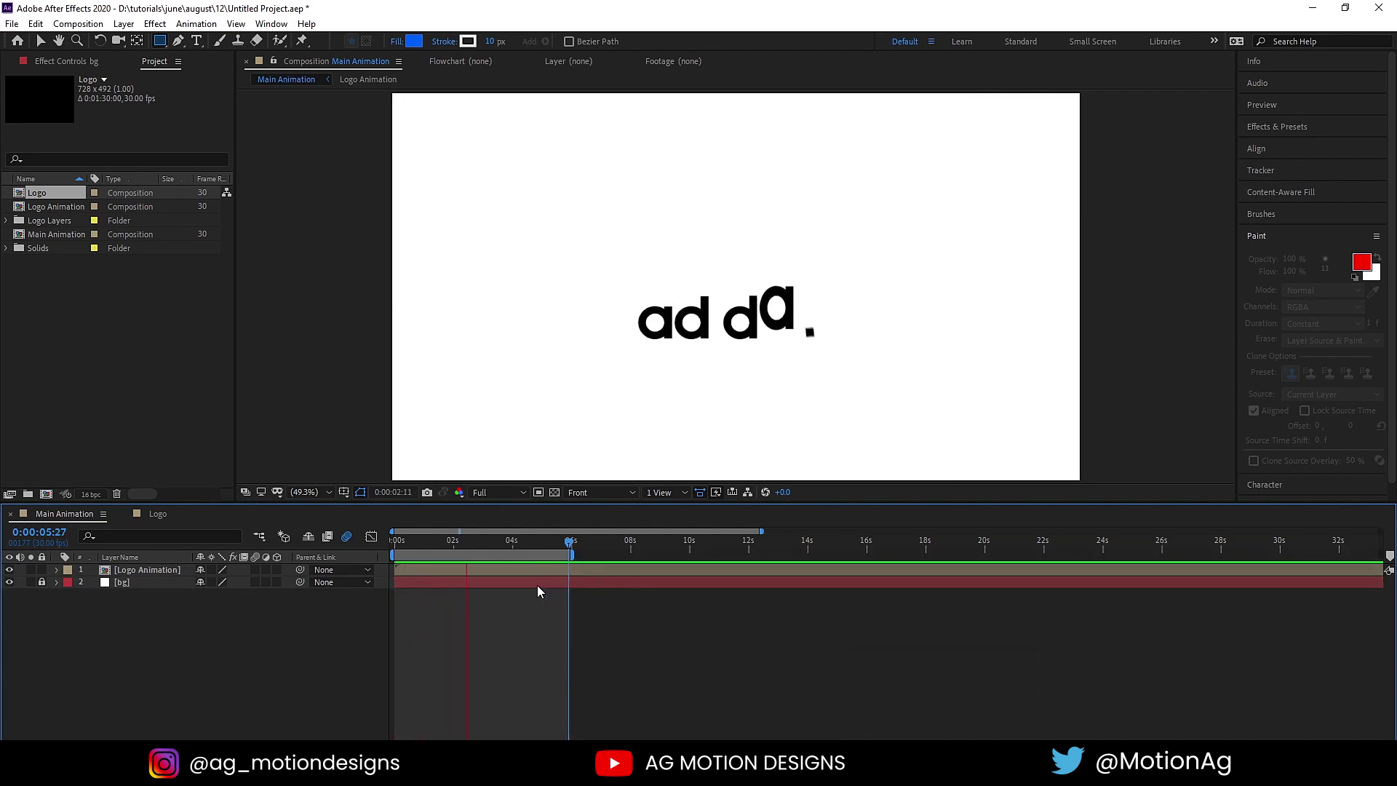
key("space")
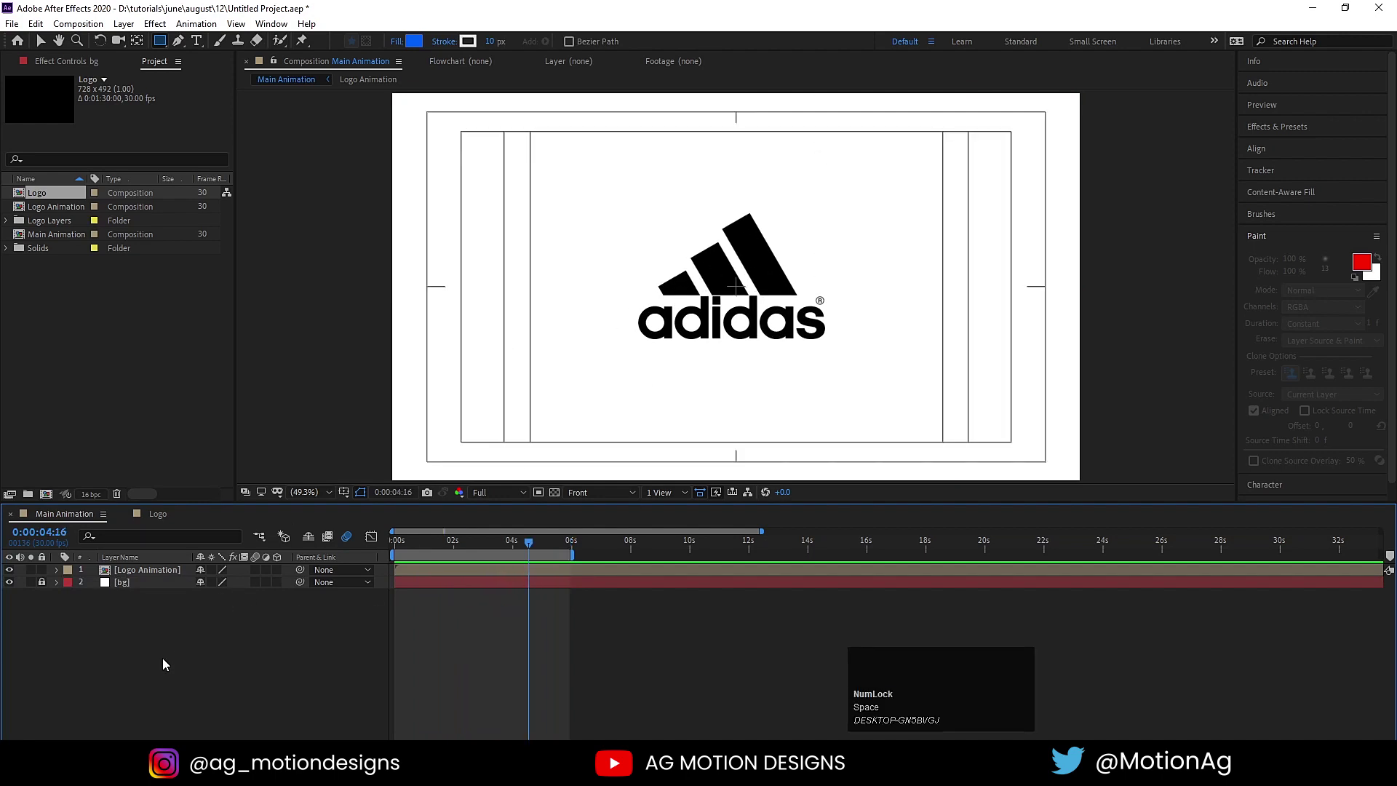
Step: Add an adjustment layer with Tint mapping black to white and white to black, then preview
right_click(168, 662)
left_click(249, 502)
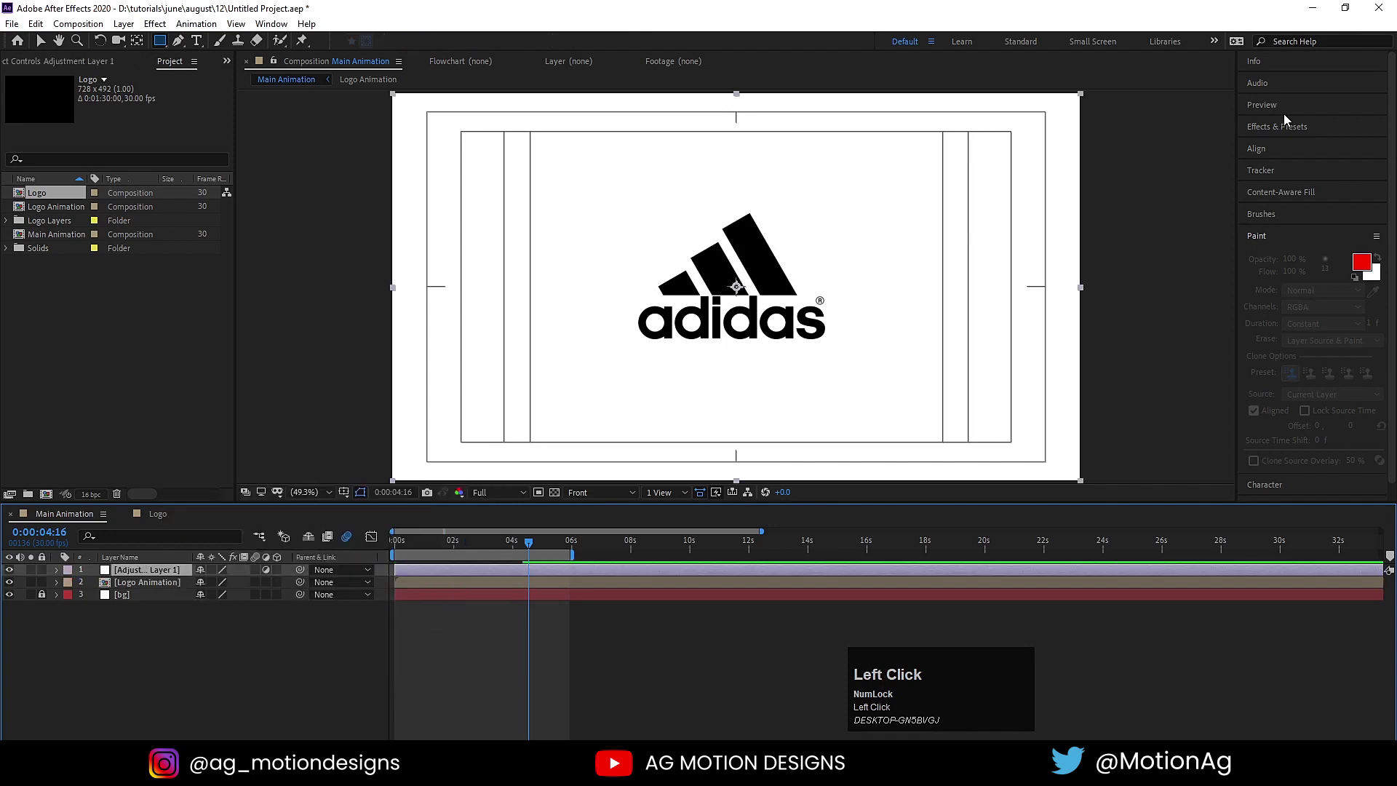
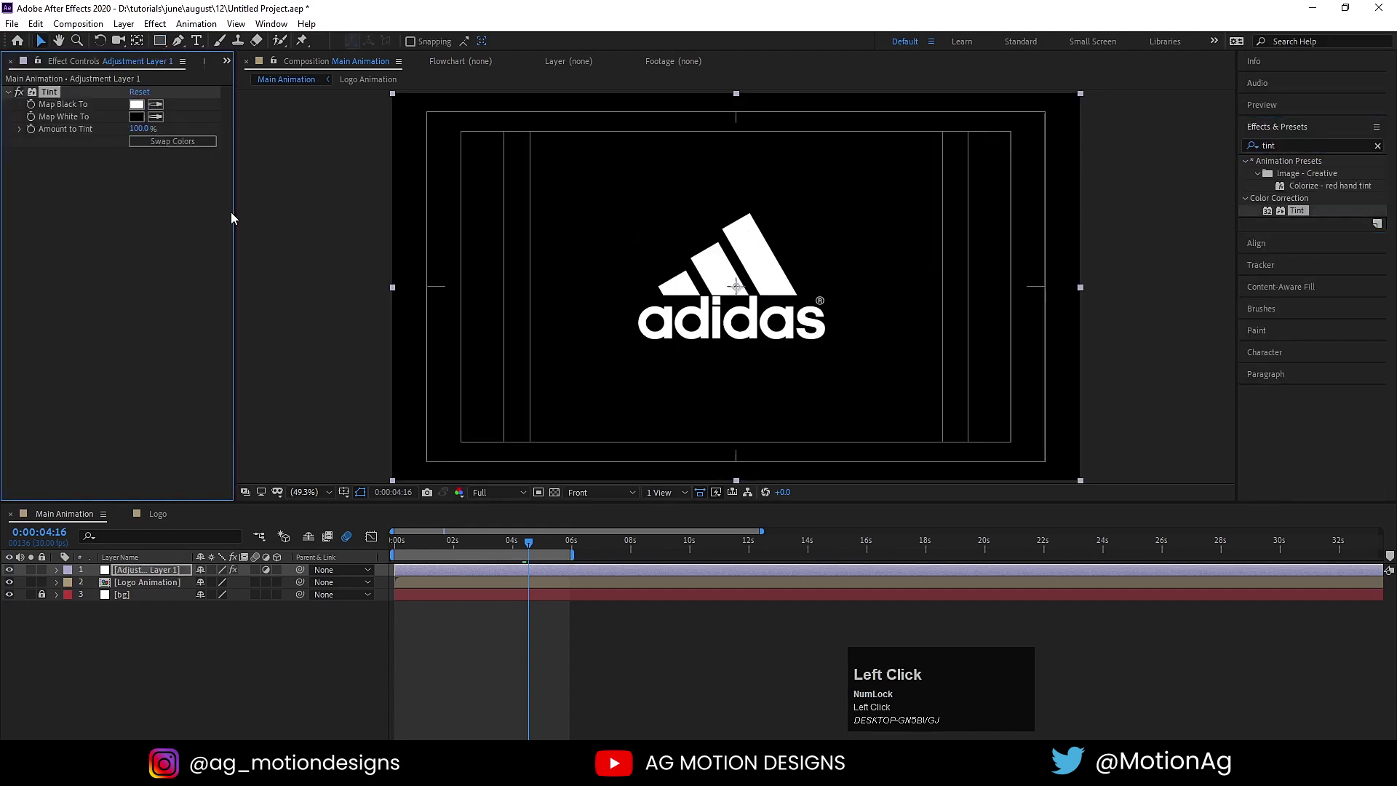
key("space")
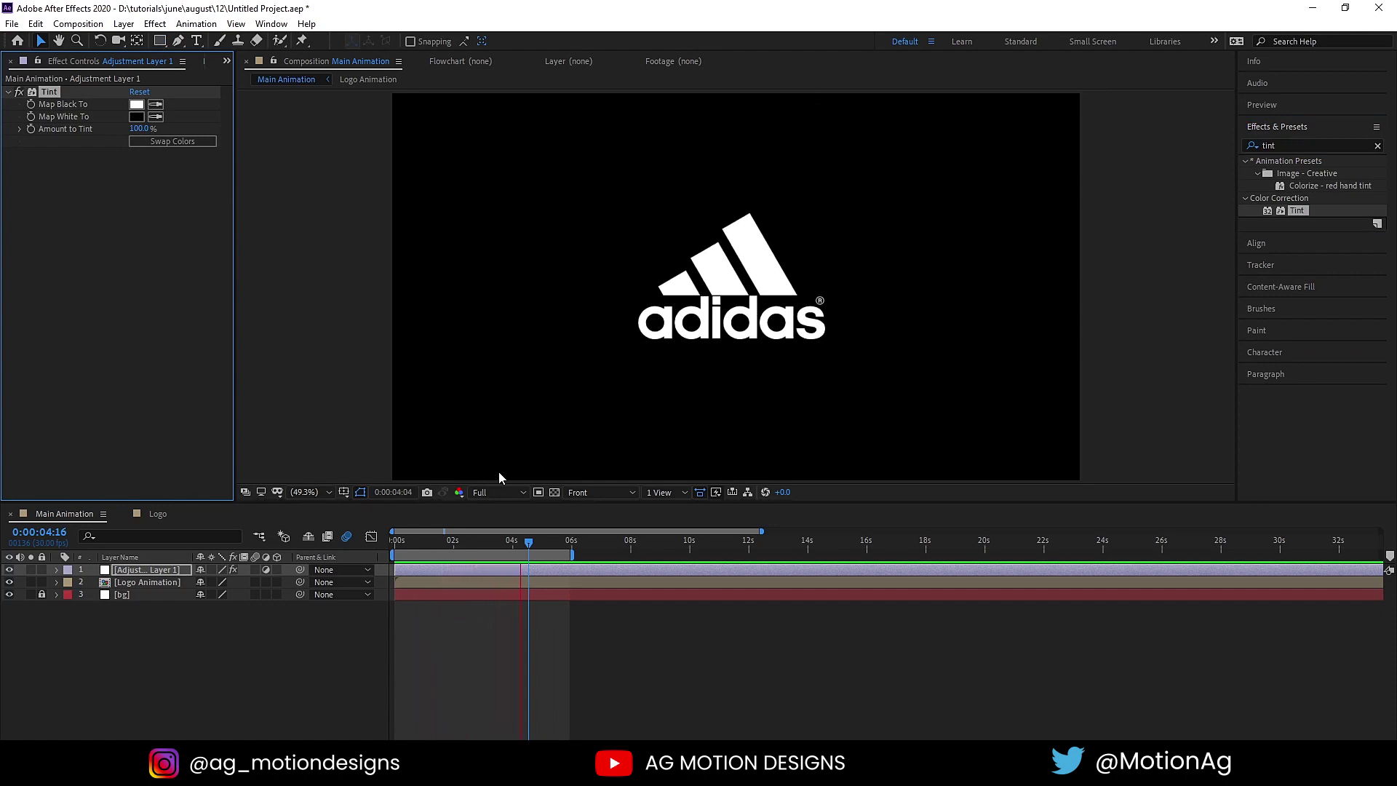
key("space")
Step: Duplicate the Logo Animation layer and flip the copy with a negative vertical scale
left_click(202, 677)
key("ctrl+d")
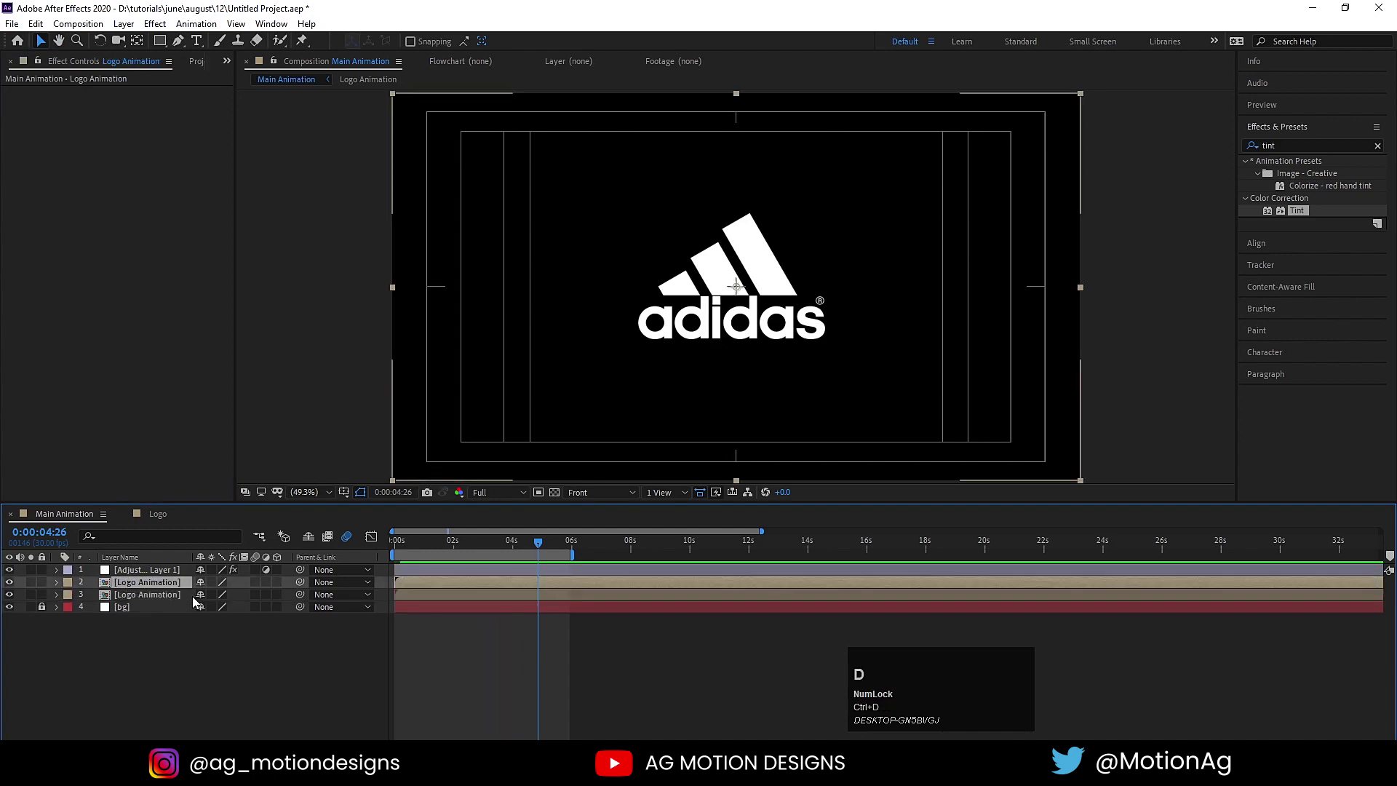
key("s")
left_click(205, 597)
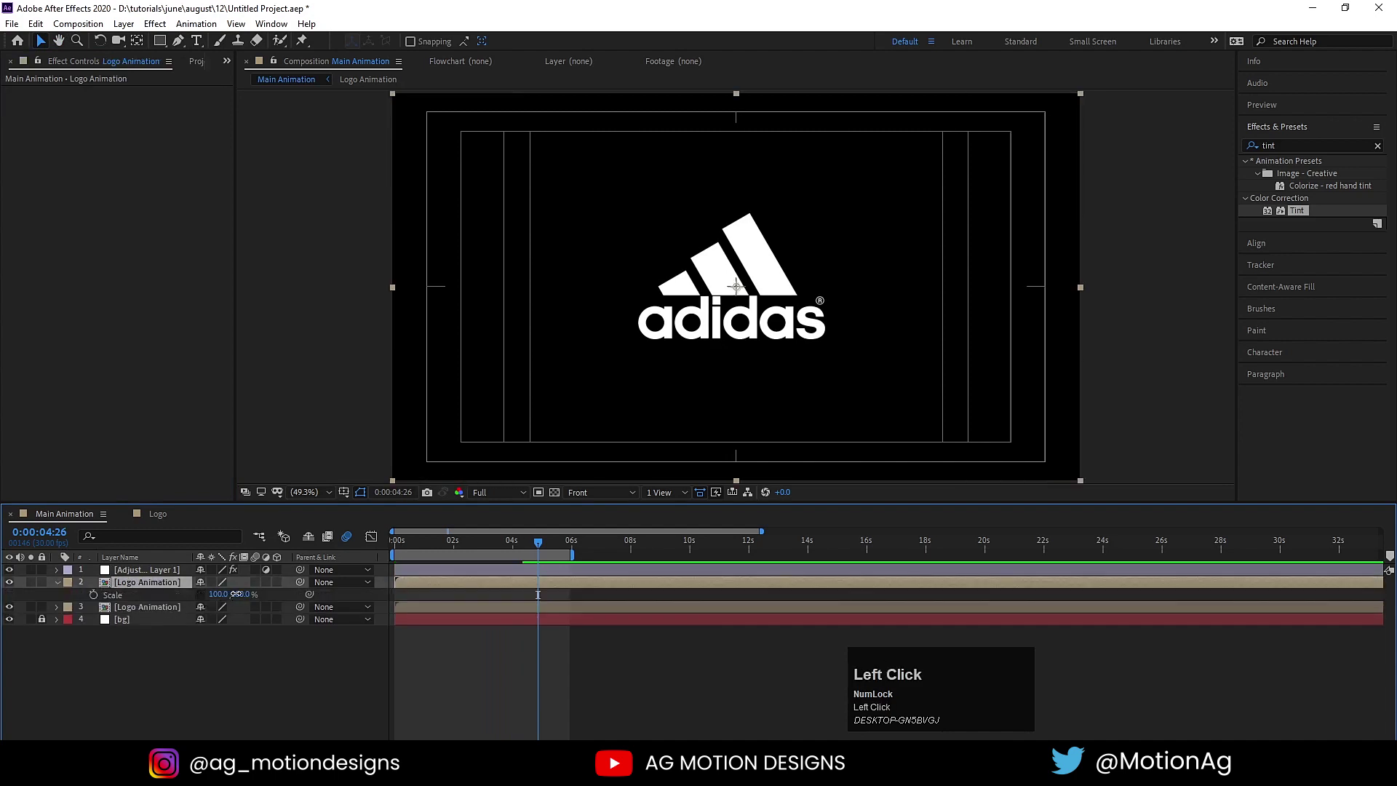
key("-")
key("Return")
Step: Position the flipped copy below the logo as a reflection, then begin a new composition (Ctrl+N)
key("p")
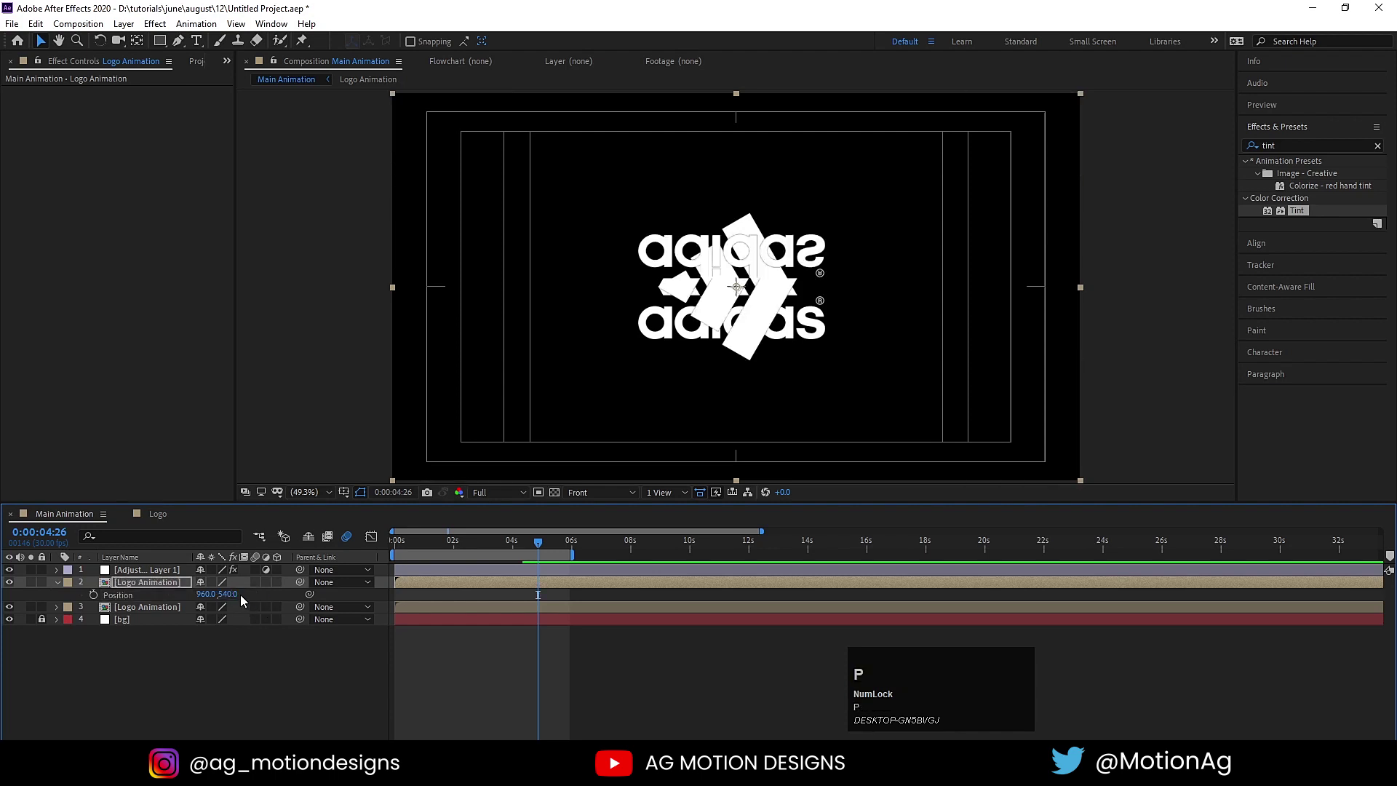
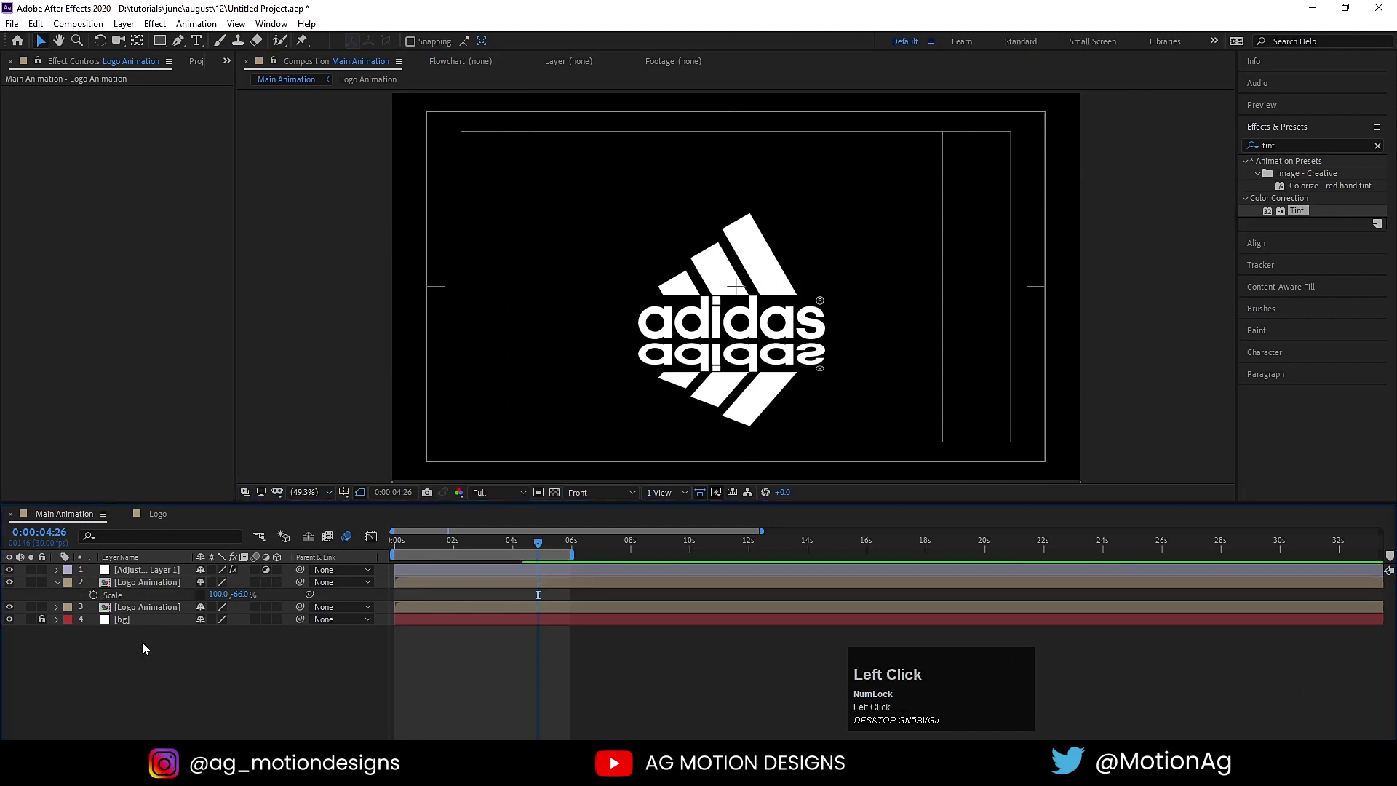
key("ctrl+n")
key("a")
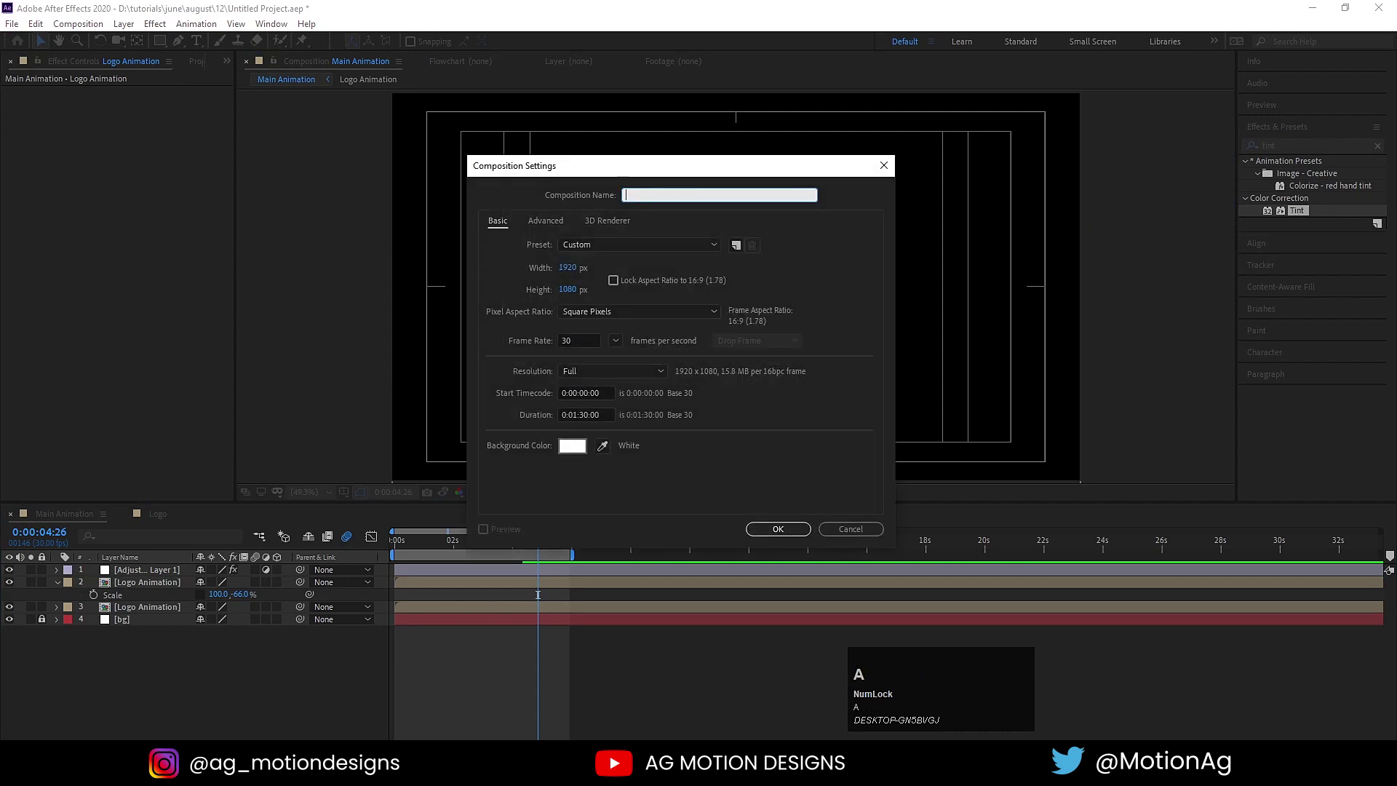
Step: Name the new composition 'fractal' and add a white solid to it
type("fractal")
key("Return")
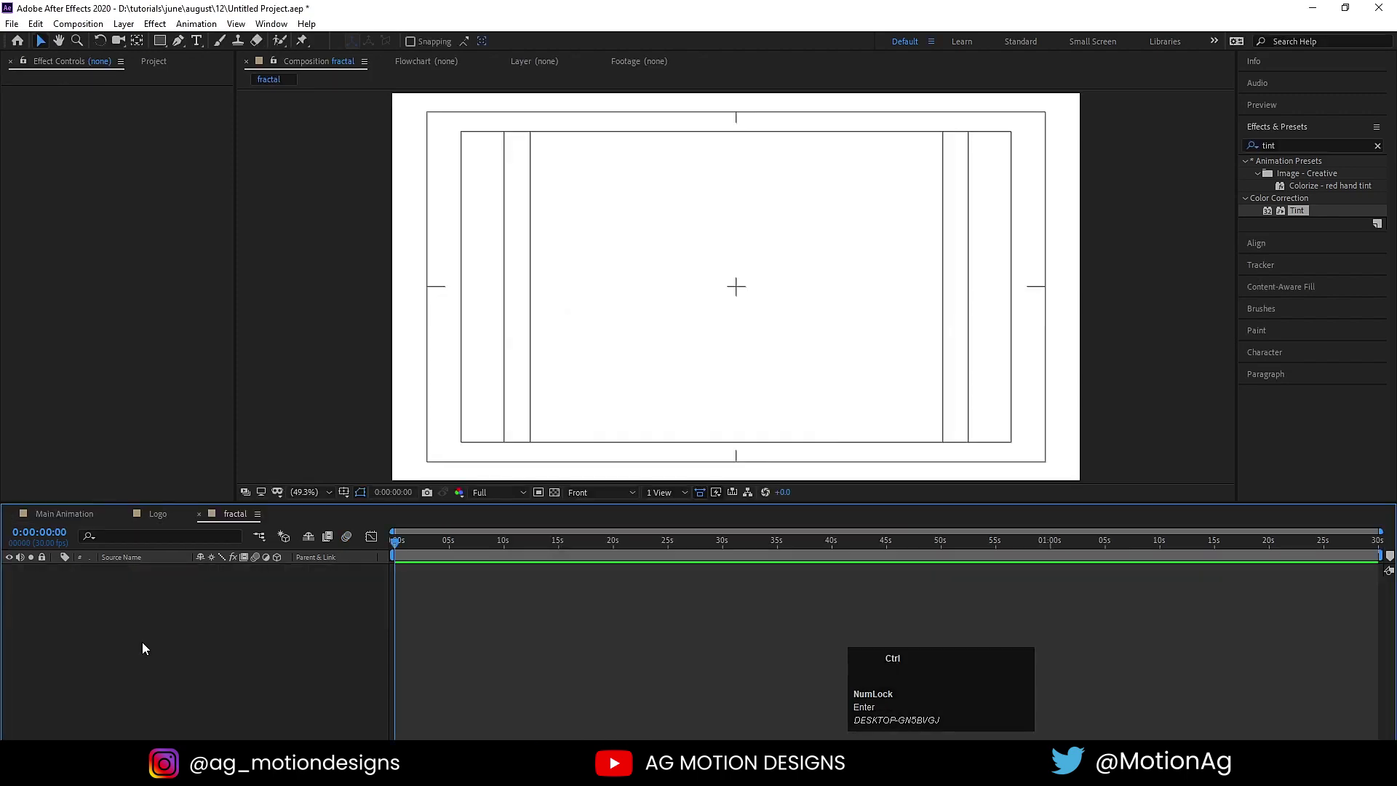
key("ctrl+y")
key("Return")
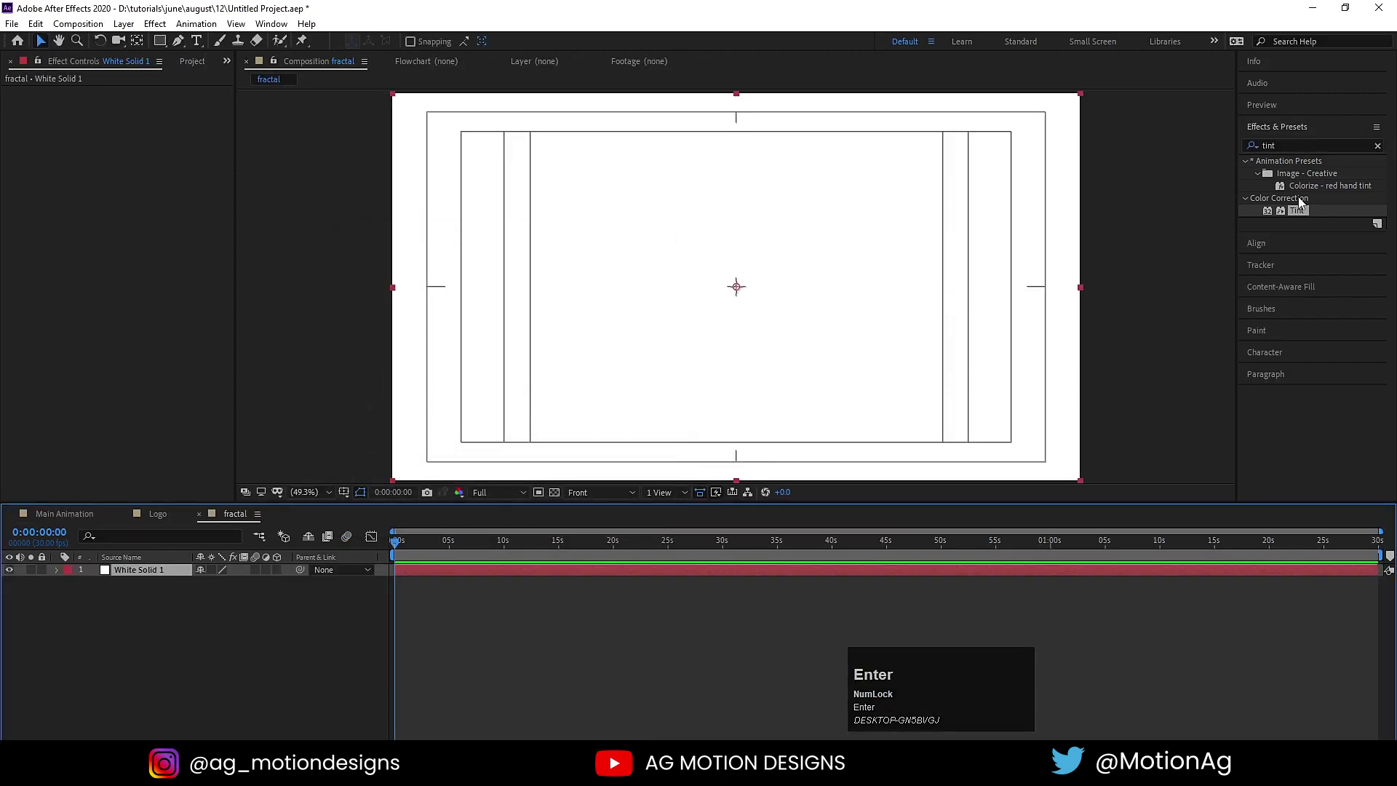
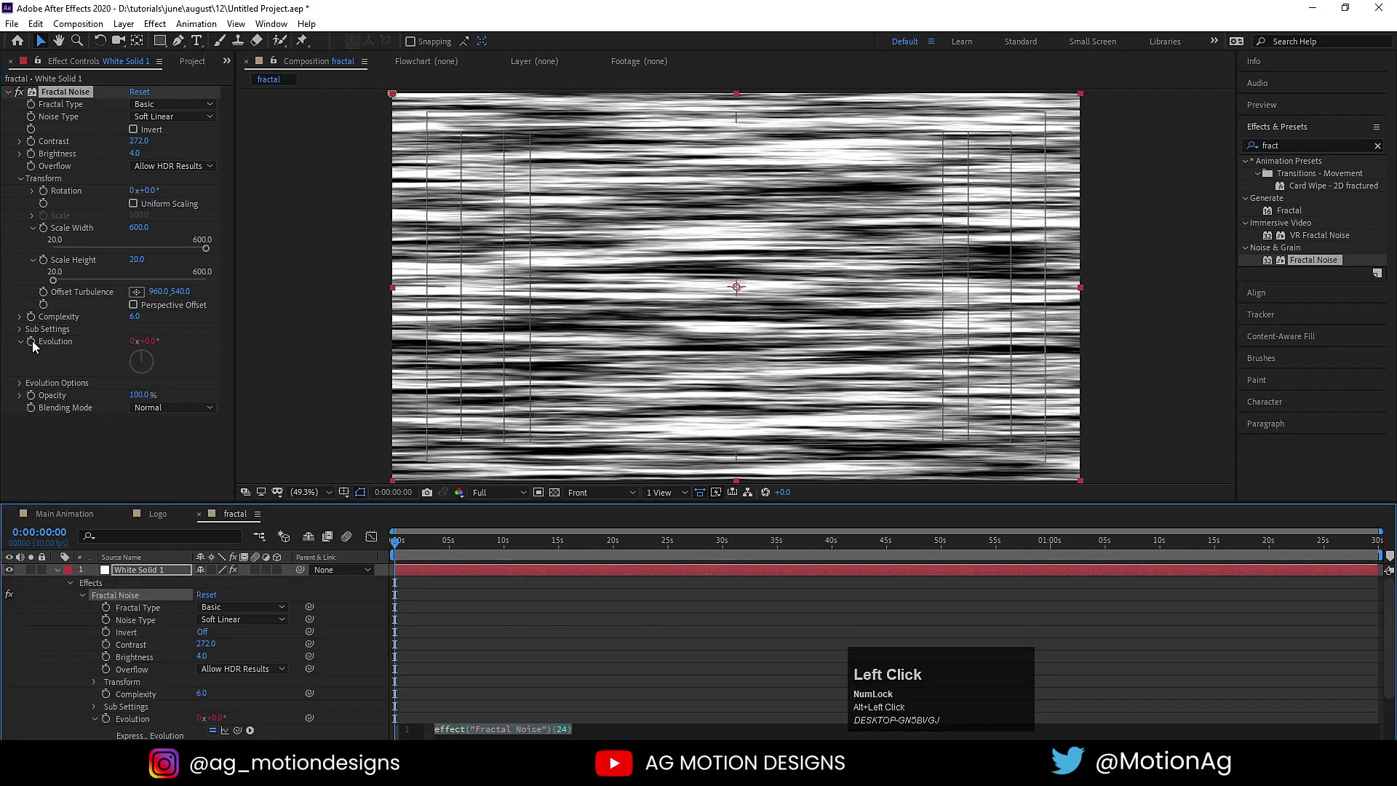
Step: Drive the Fractal Noise Evolution with a time*1400 expression, preview it, and return to Main Animation
type("time")
key("shift+8")
type("40")
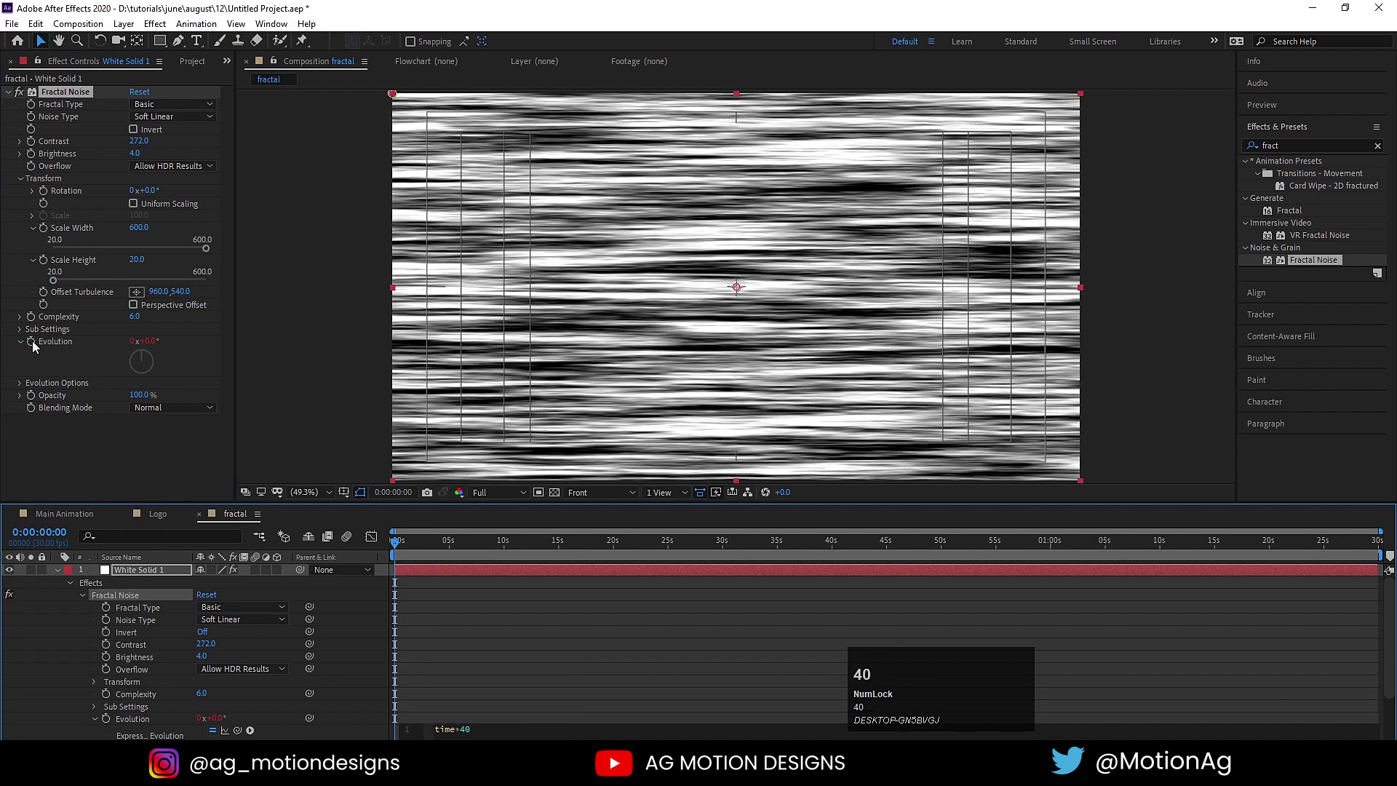
left_click(422, 629)
key("space")
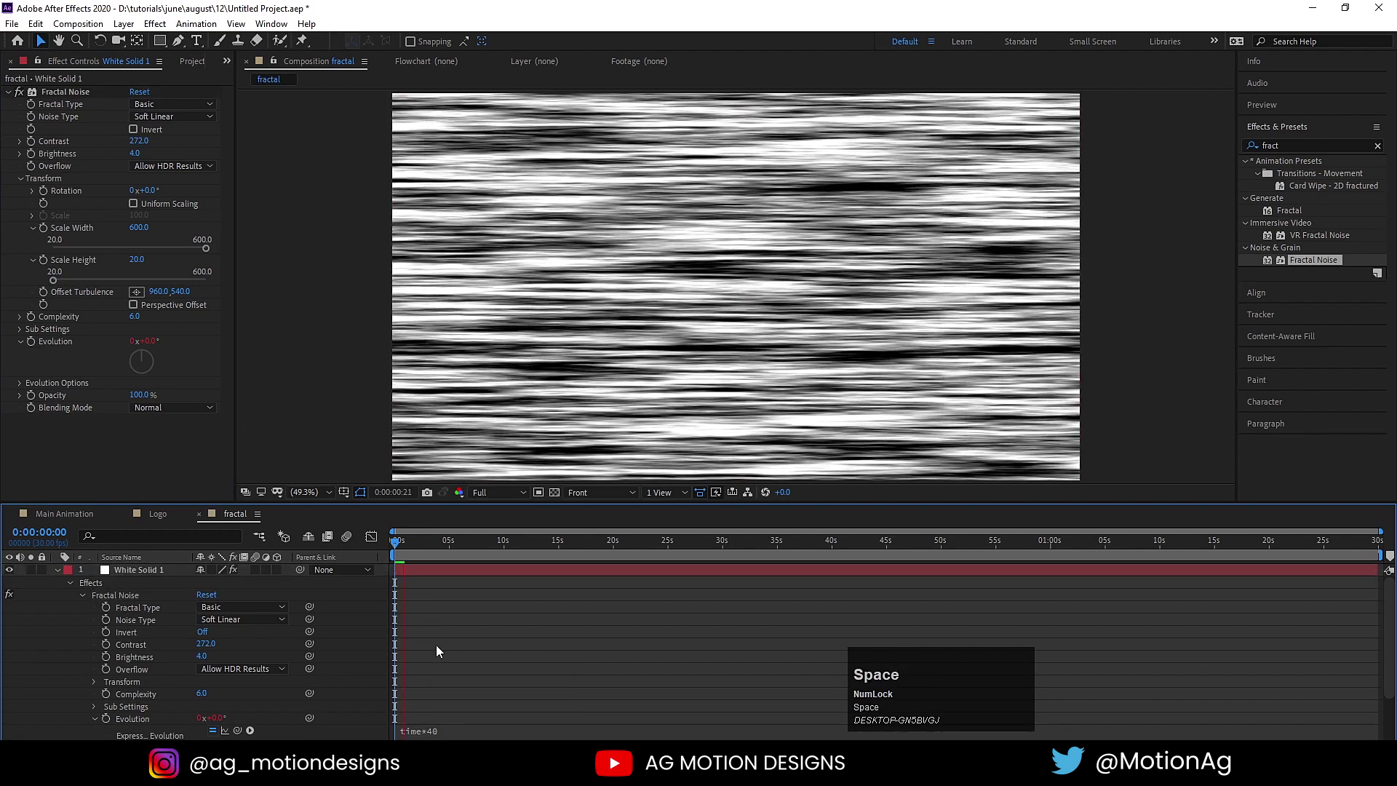
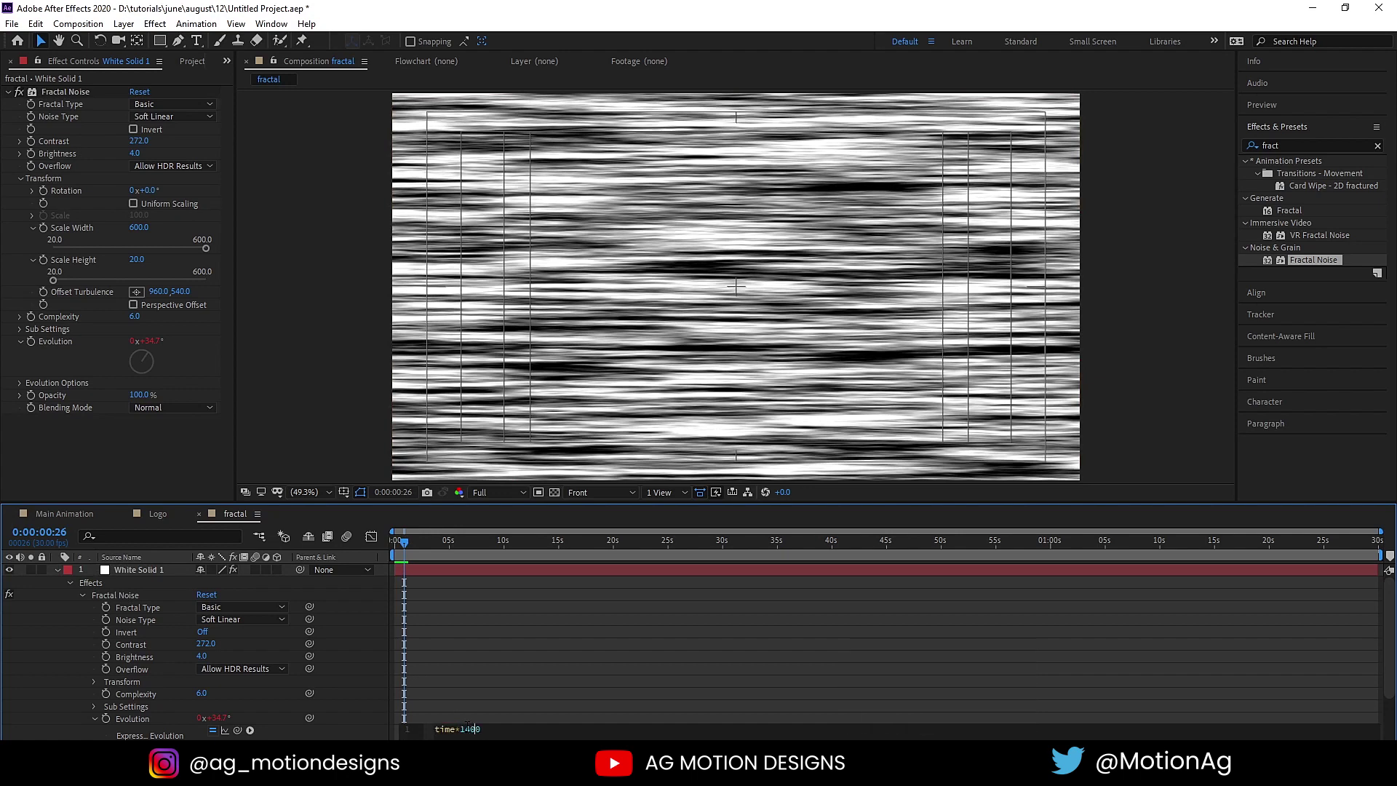
left_click(487, 684)
key("space")
left_click(53, 511)
key("ctrl+0")
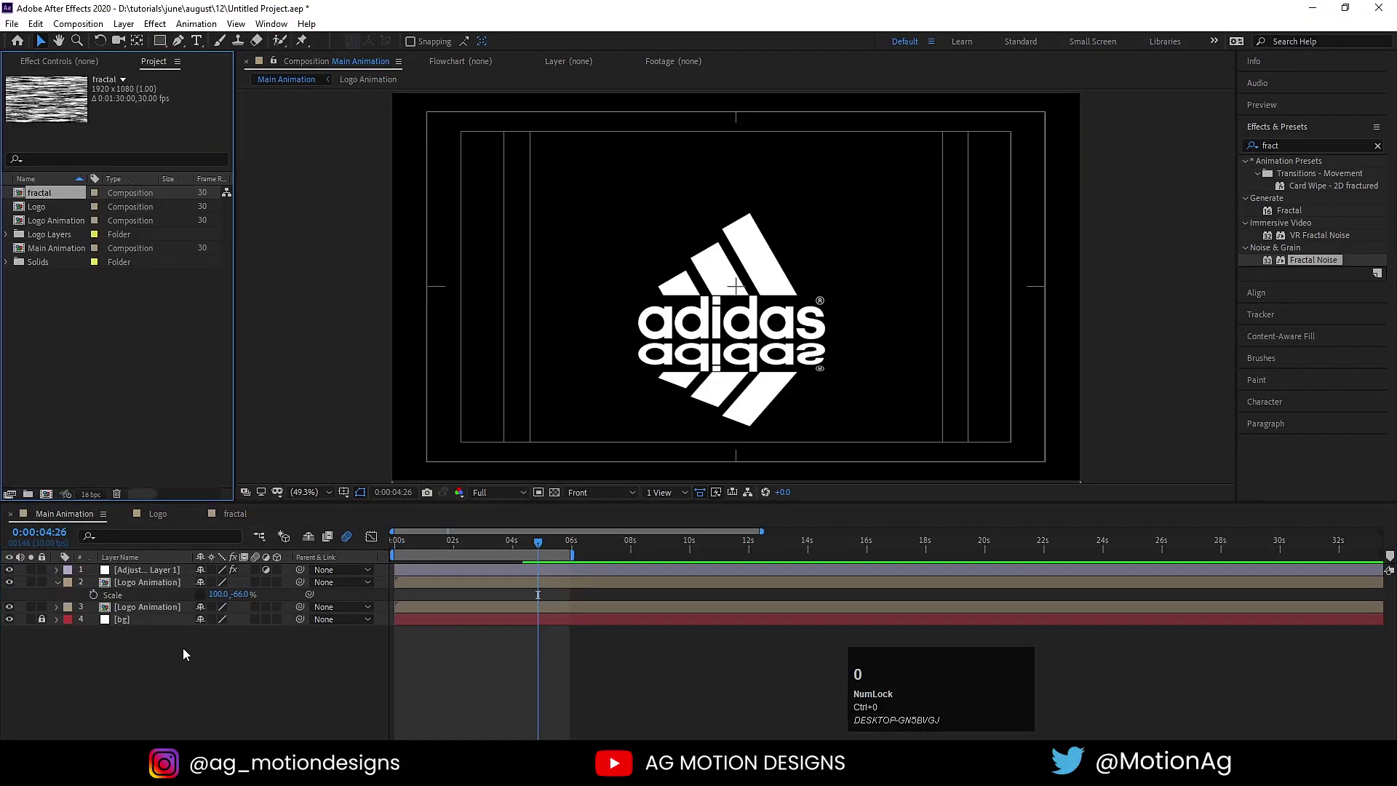
Step: Place the fractal comp into Main Animation and apply Compound Blur to the reflection's Logo Animation layer
left_click_drag(42, 198, 10, 587)
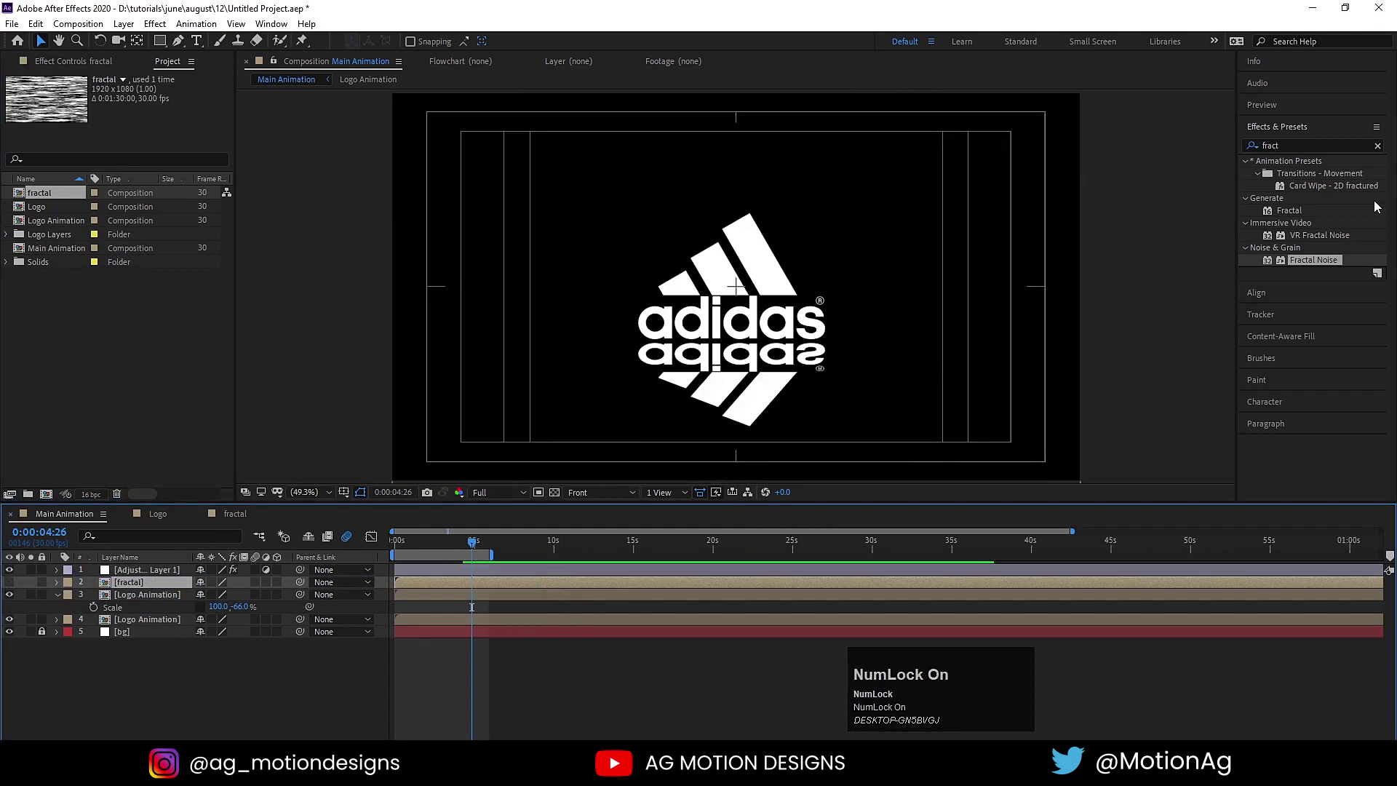
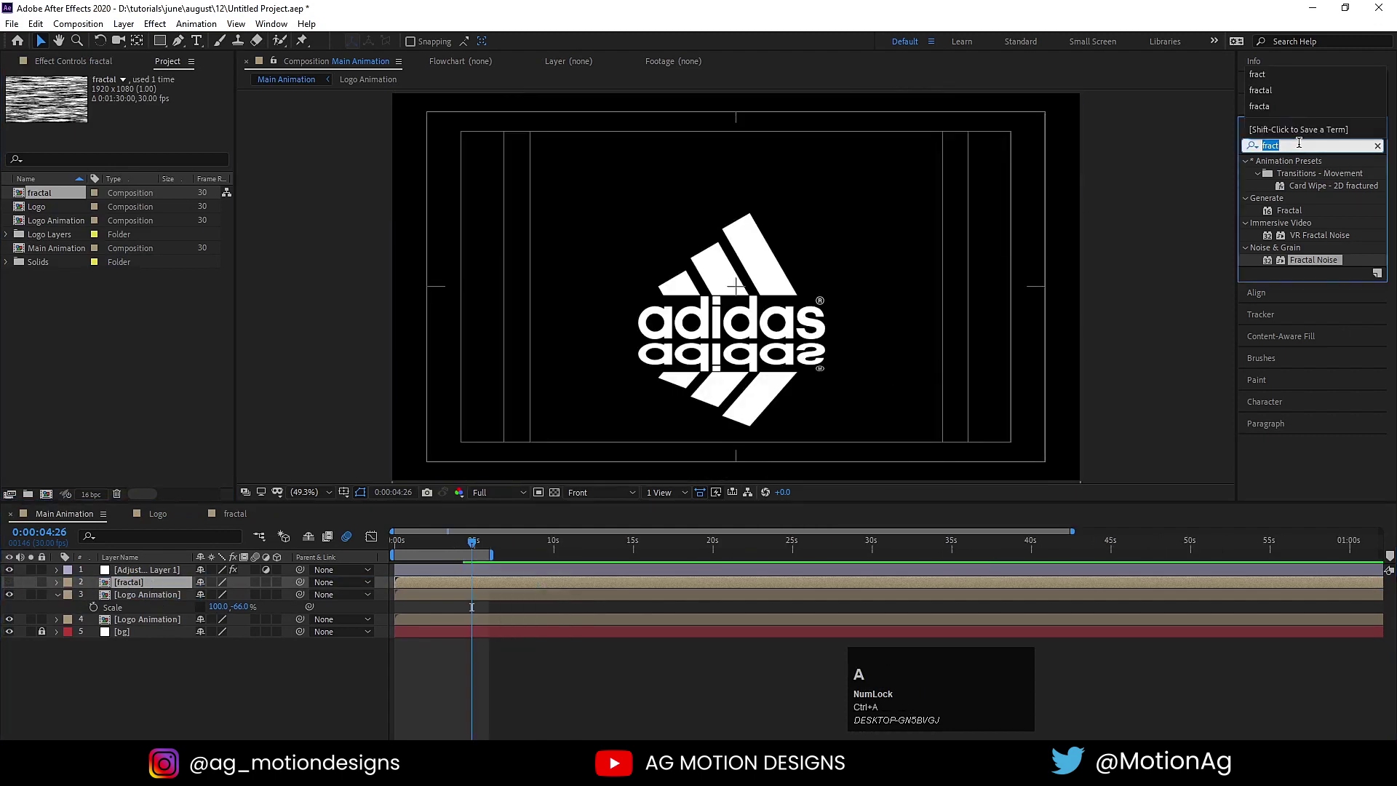
key("c")
type("cpm")
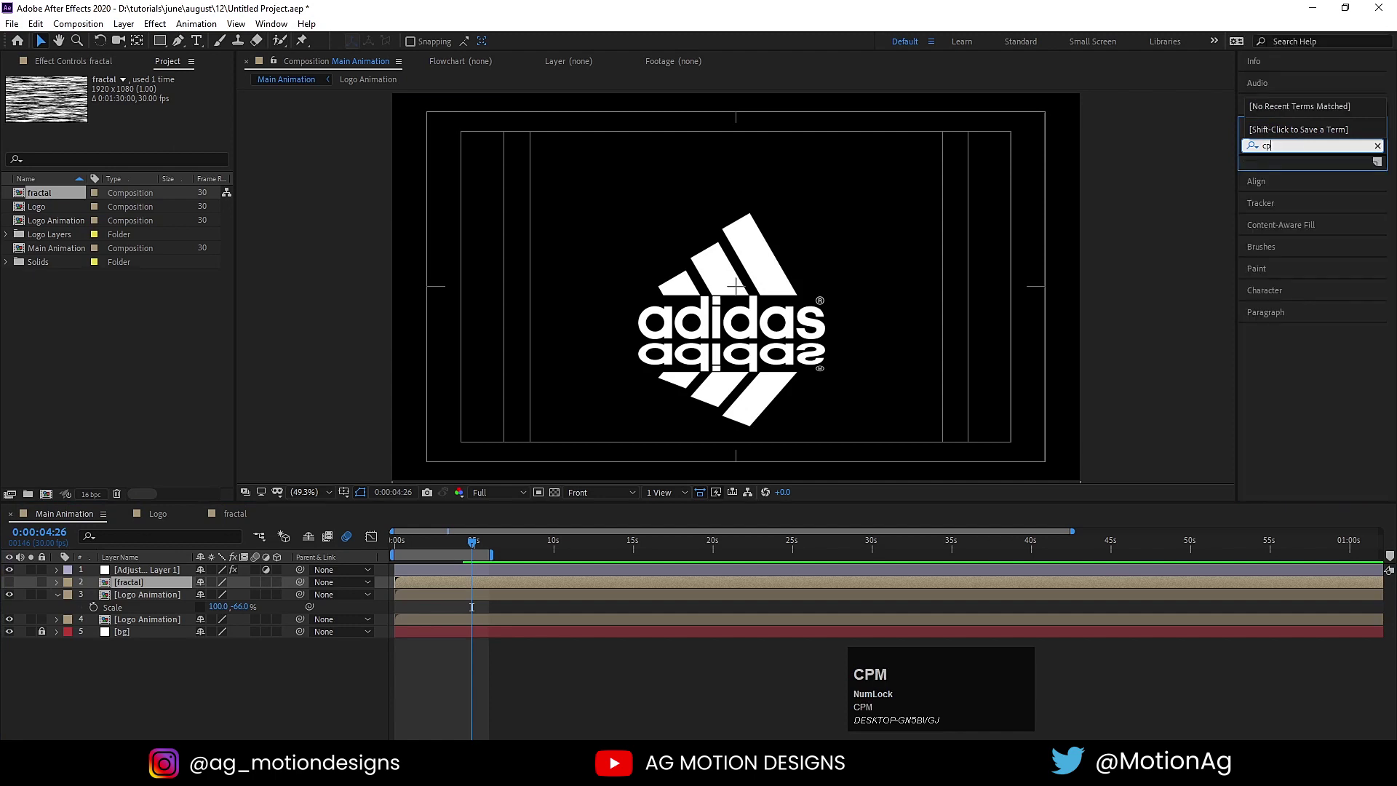
key("o")
type("omp")
left_click(1301, 305)
key("ctrl+z")
left_click(132, 598)
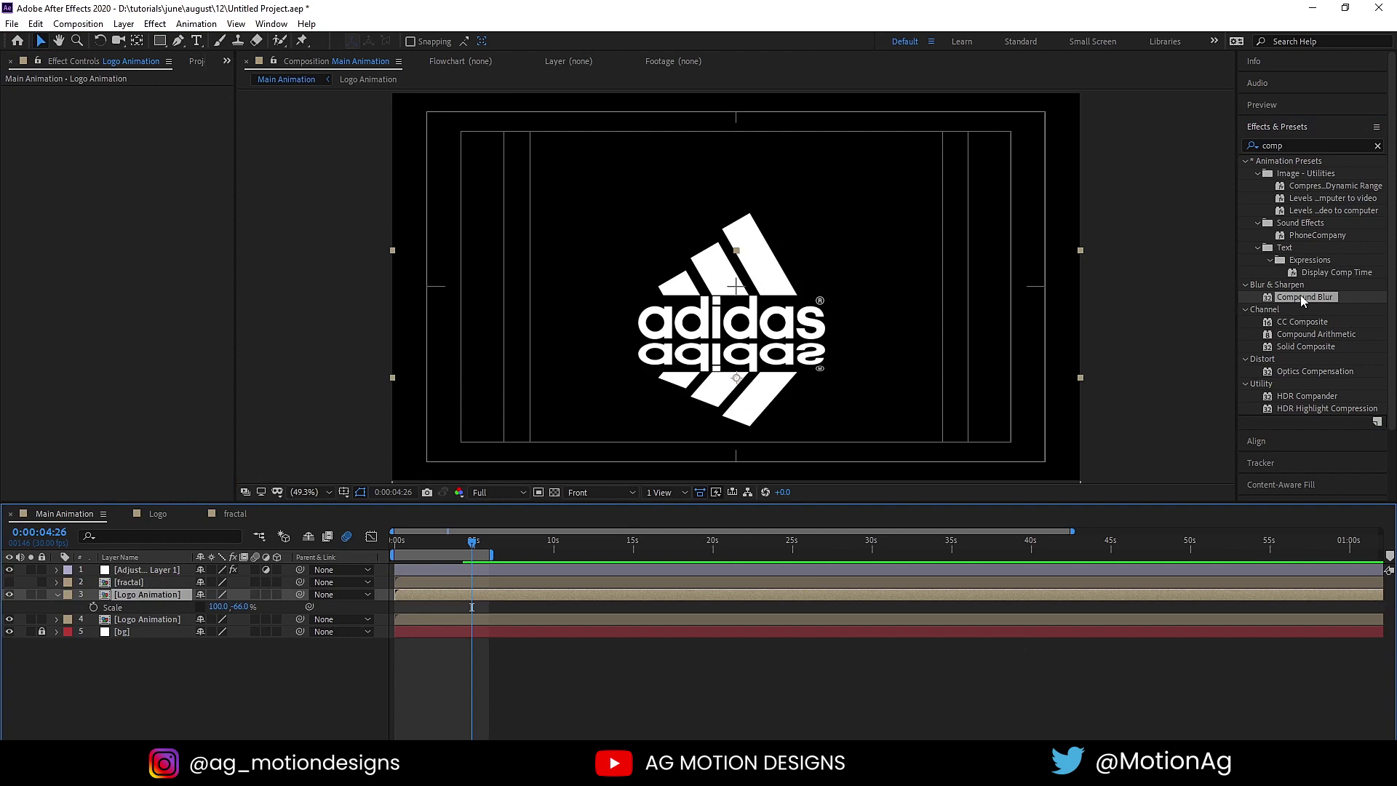
left_click(1305, 300)
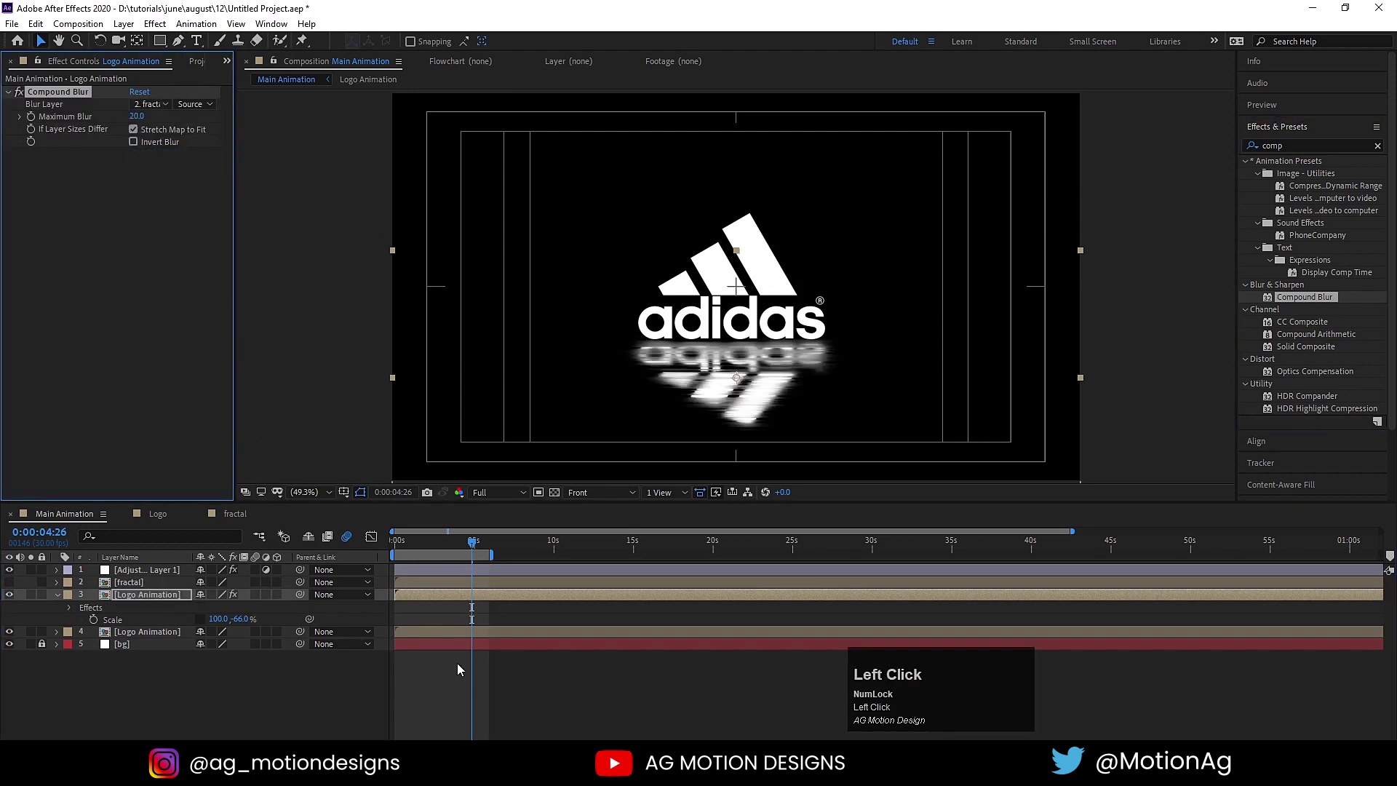
Step: Preview the streaked, blurred reflection from an earlier point in time
key("space")
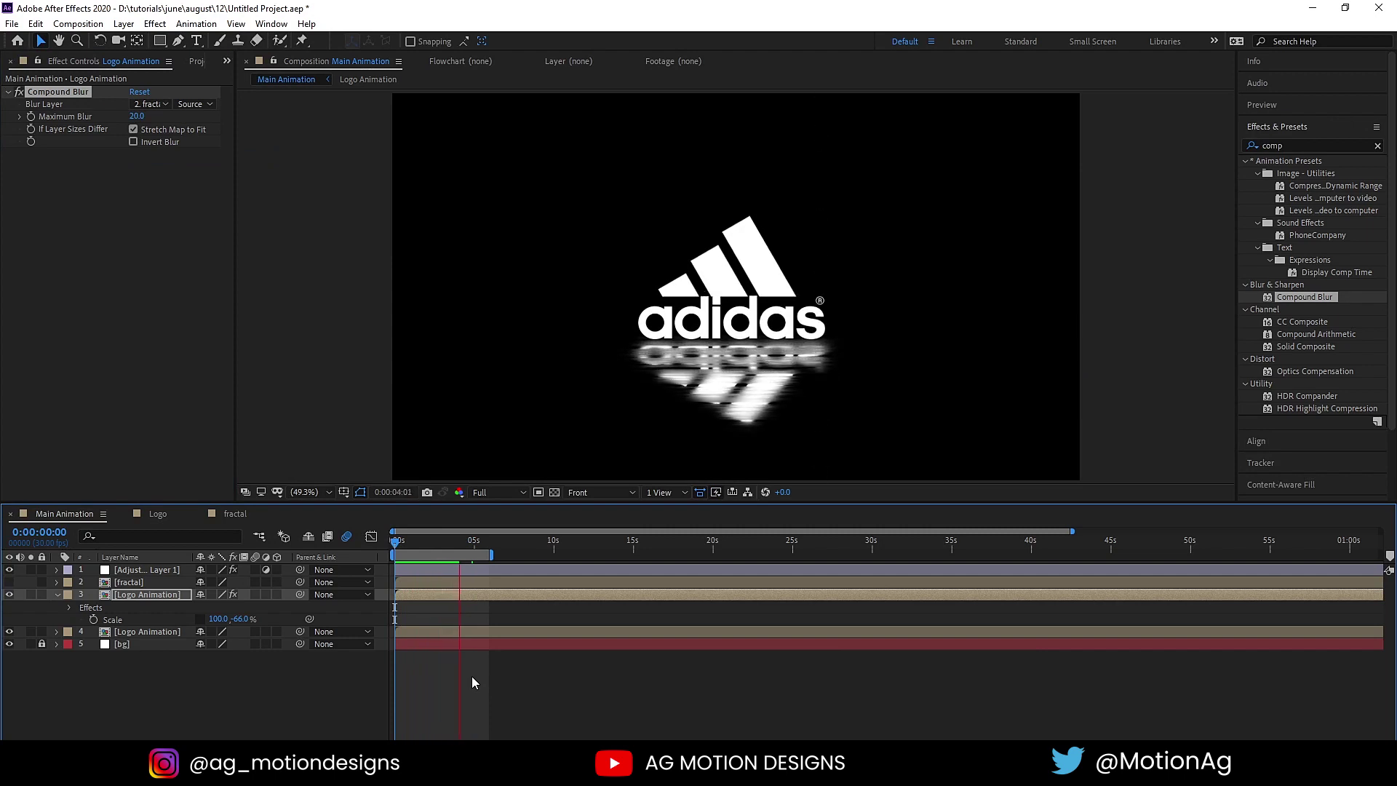
key("space")
left_click(434, 548)
key("space")
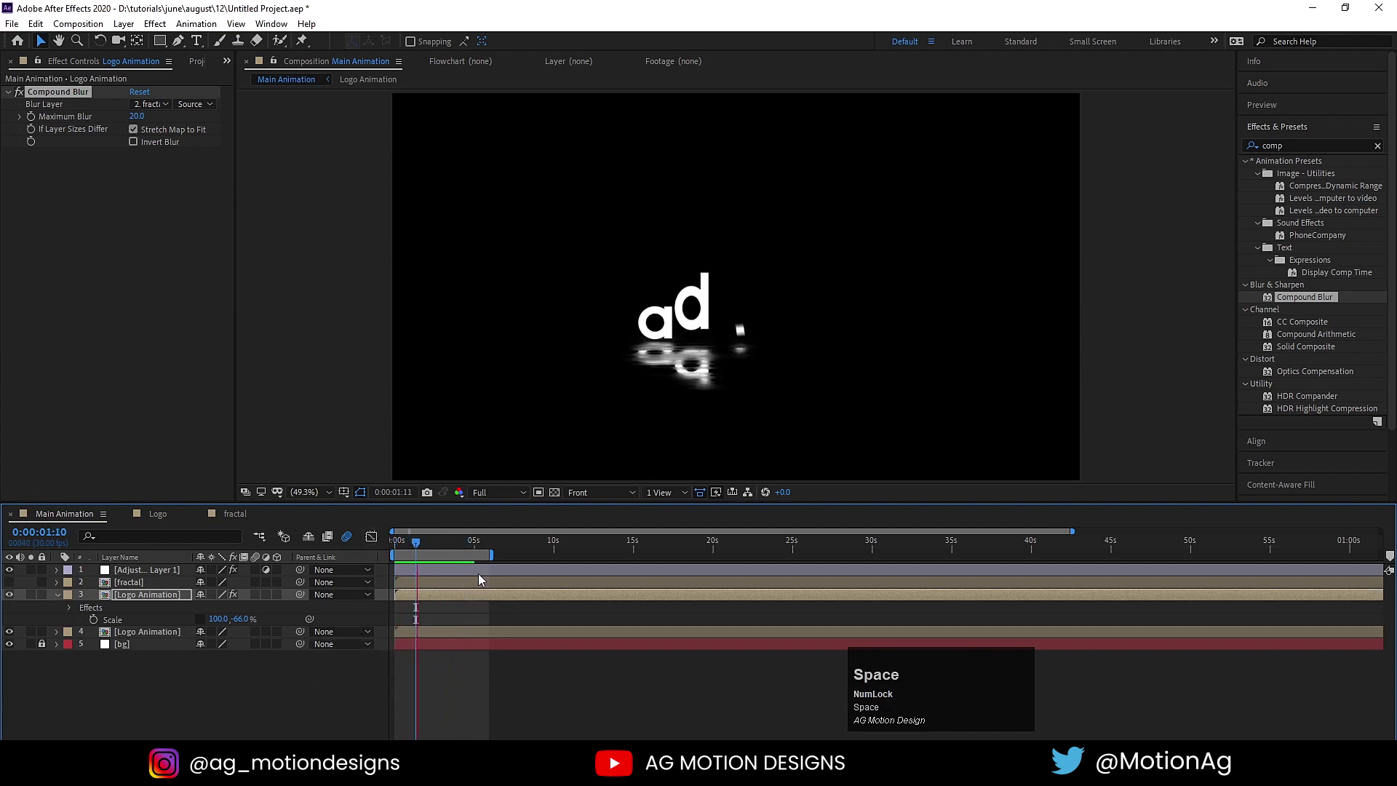
left_click(465, 550)
Step: Add a new adjustment layer, apply Glow to it and set its Threshold to 100%
right_click(325, 686)
left_click(378, 530)
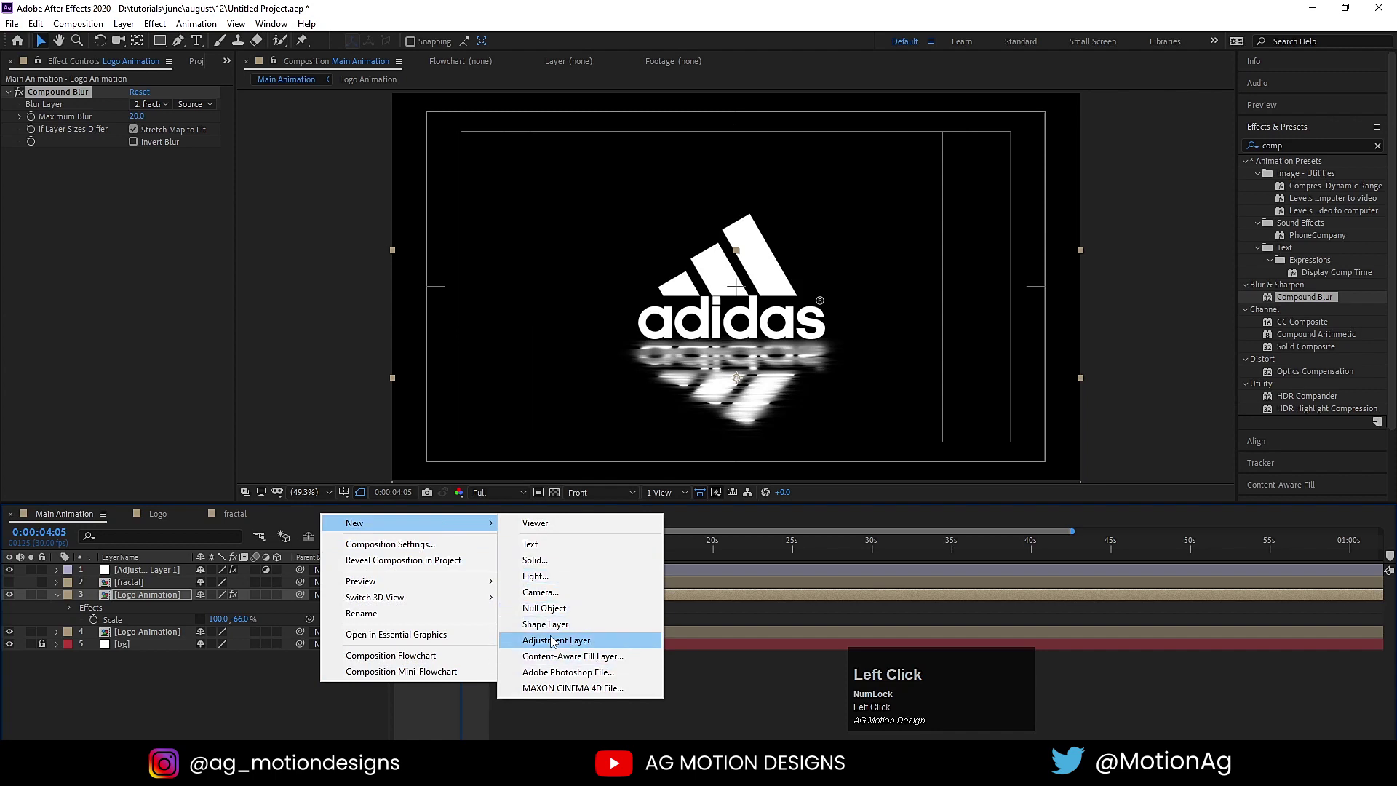
key("ctrl+a")
type("glow")
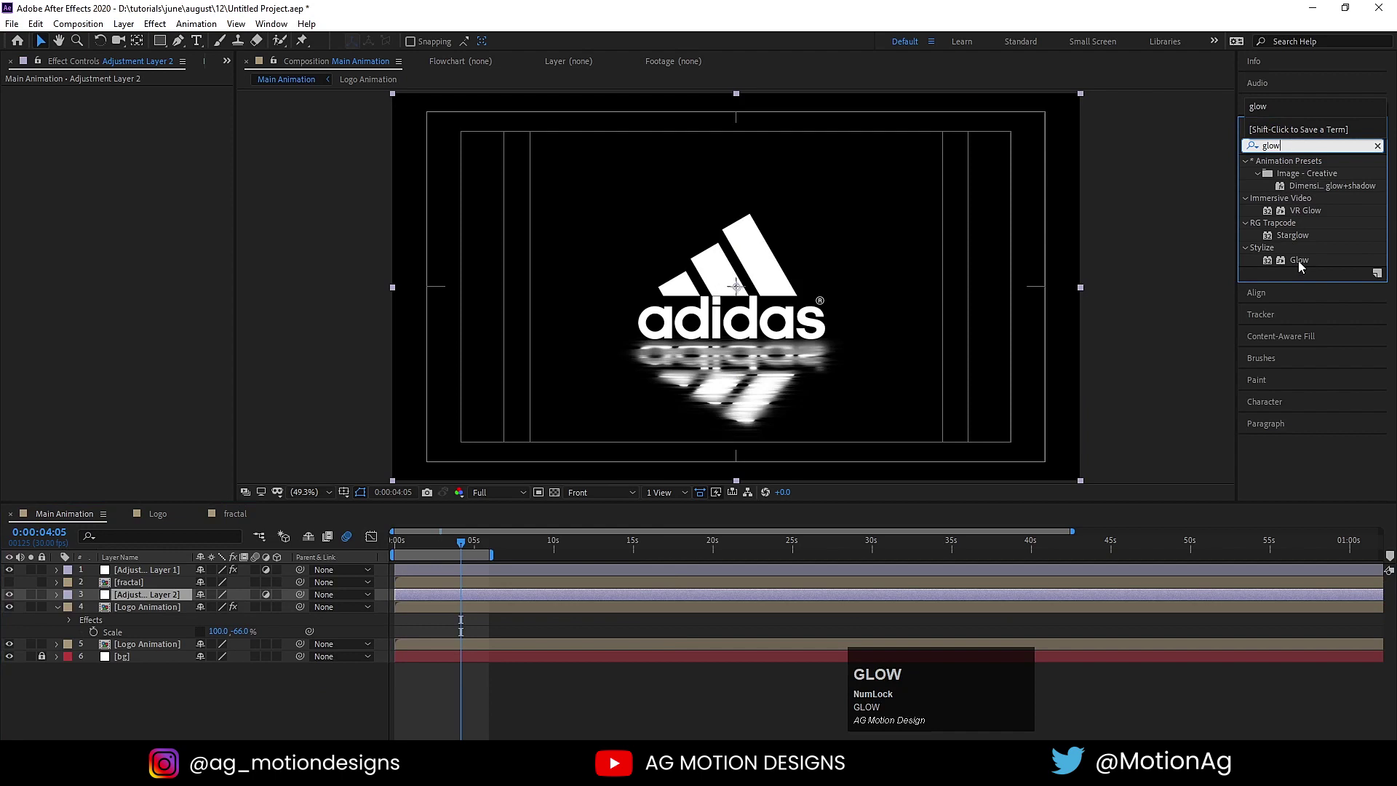
left_click(1303, 265)
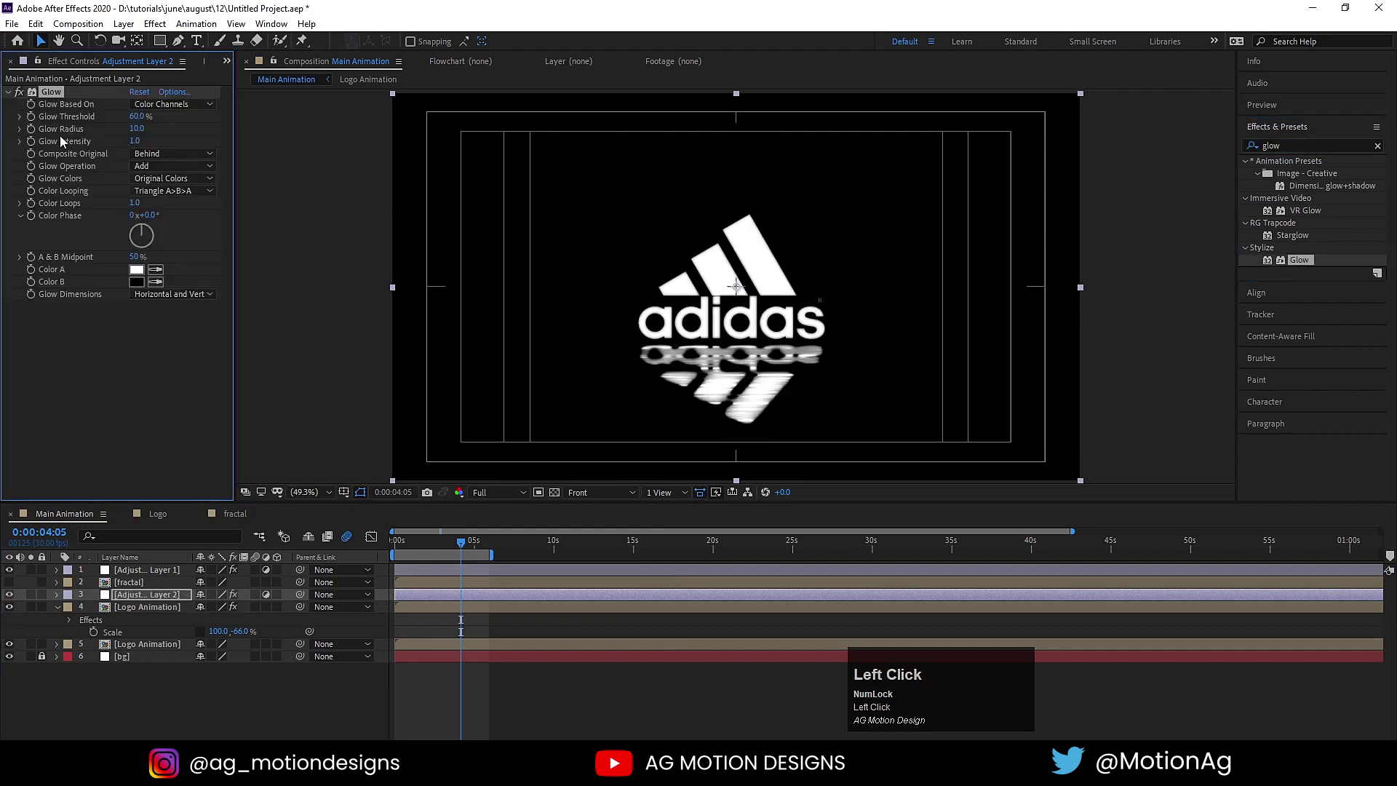
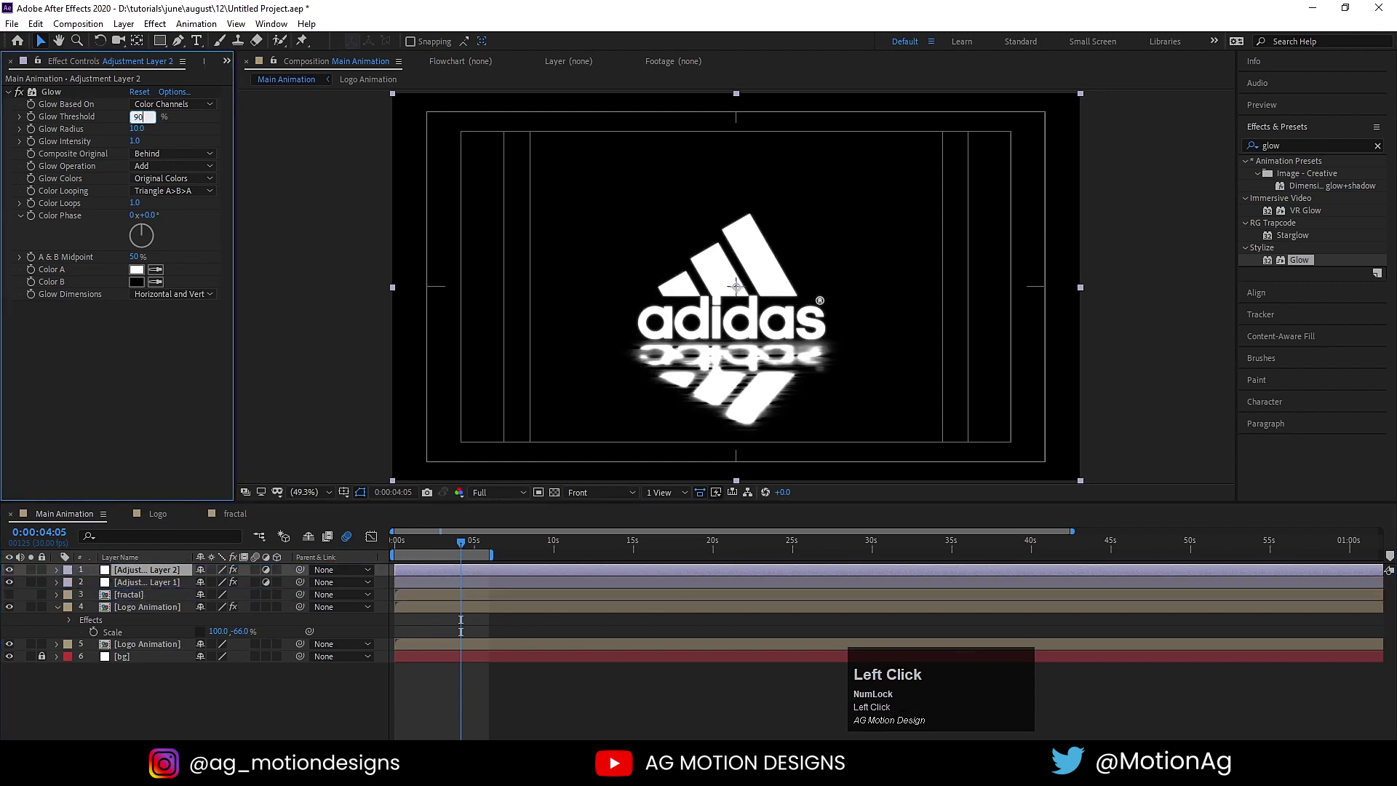
key("Return")
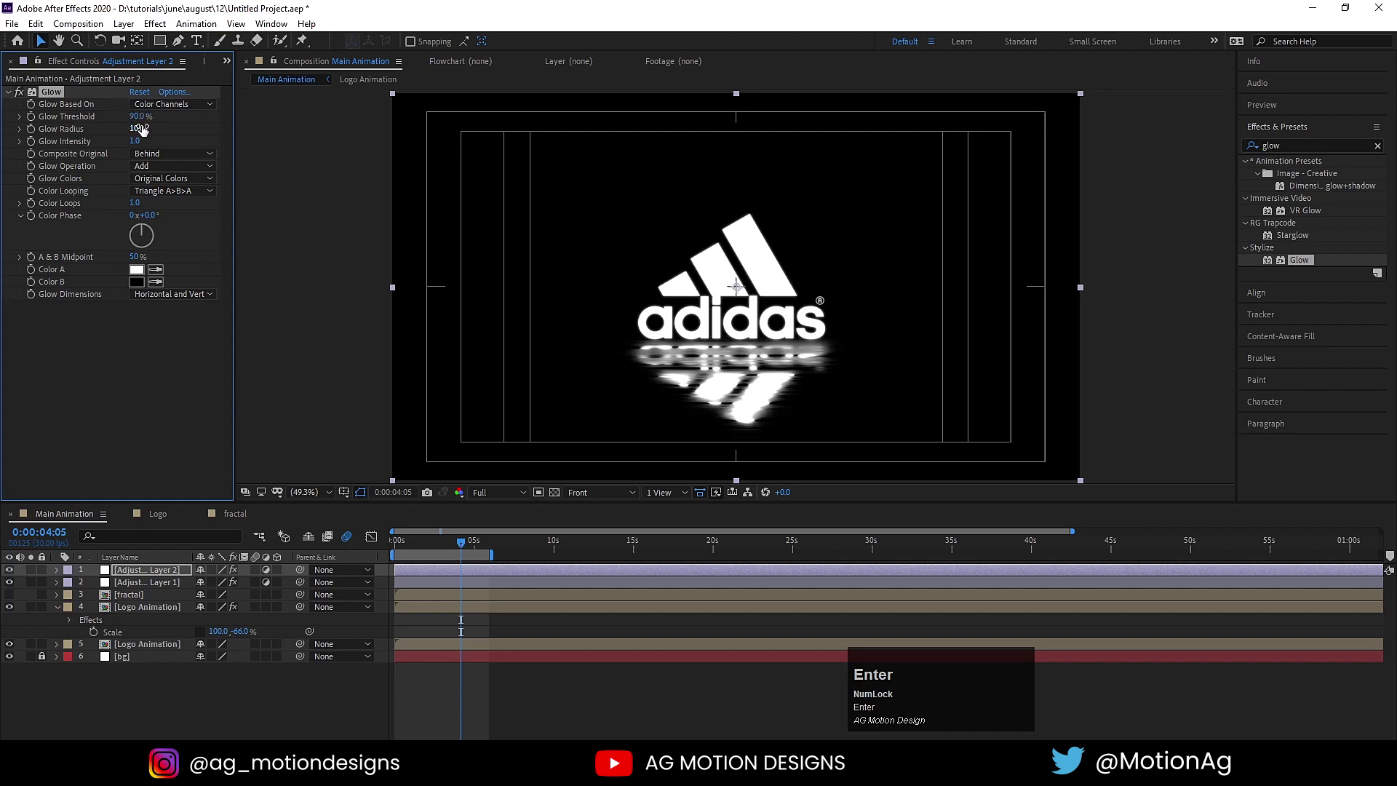
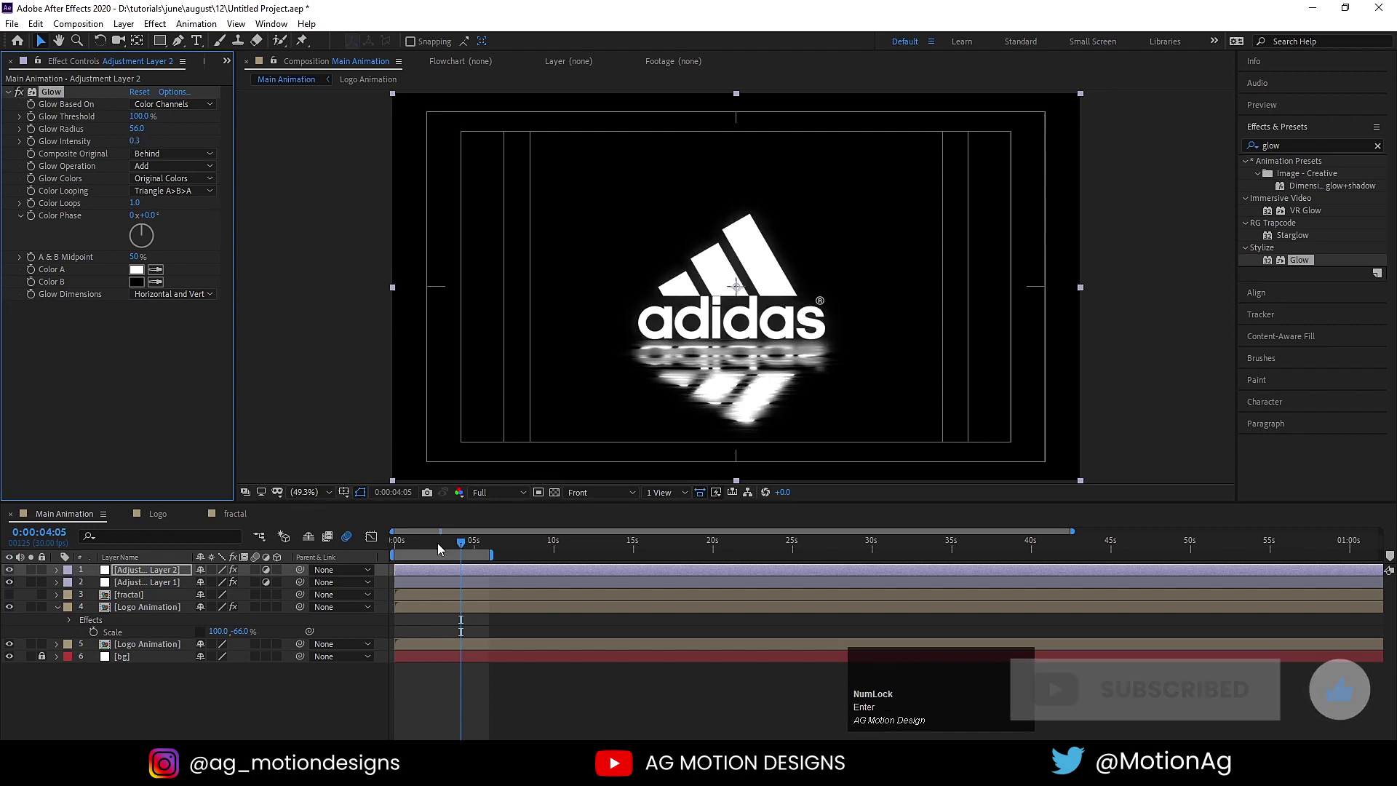
left_click(430, 549)
key("space")
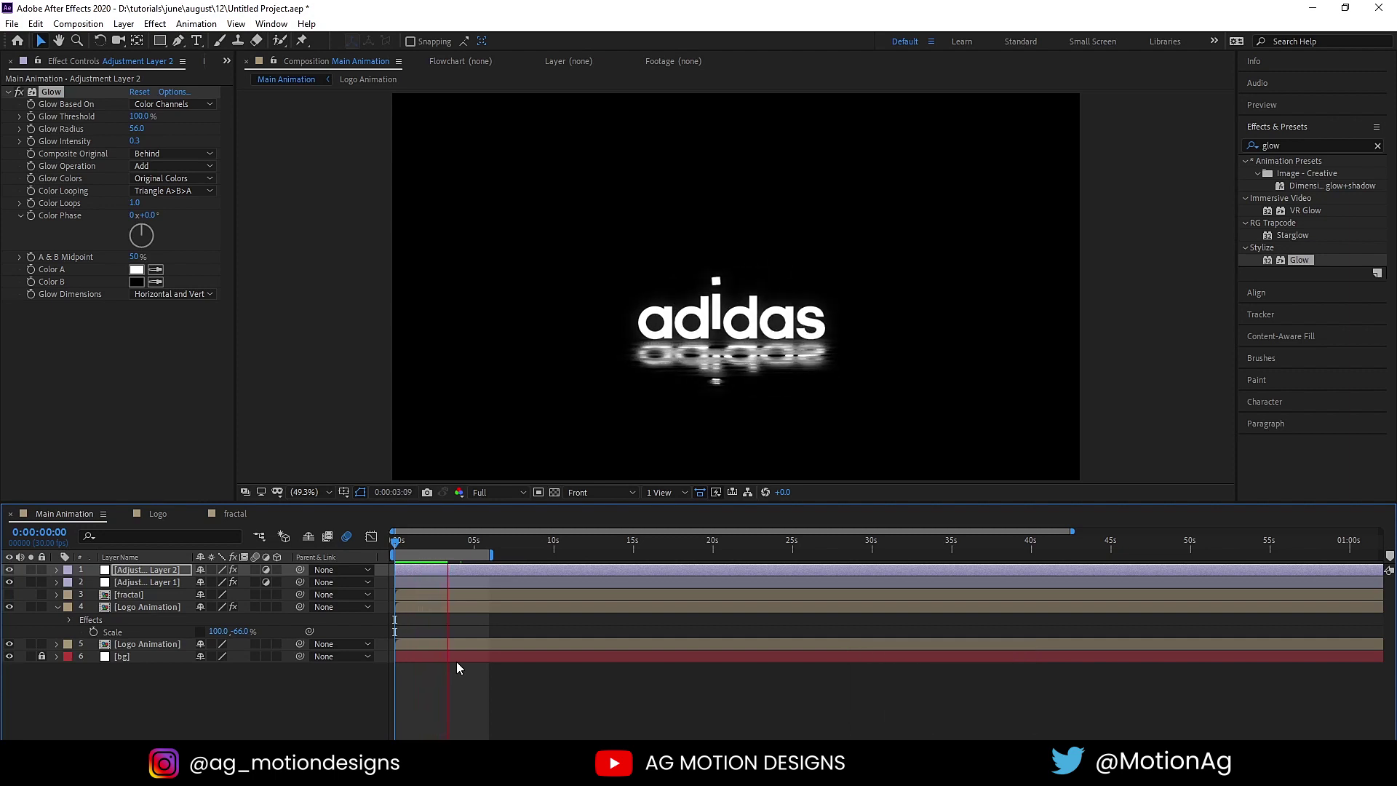
left_click(419, 547)
key("space")
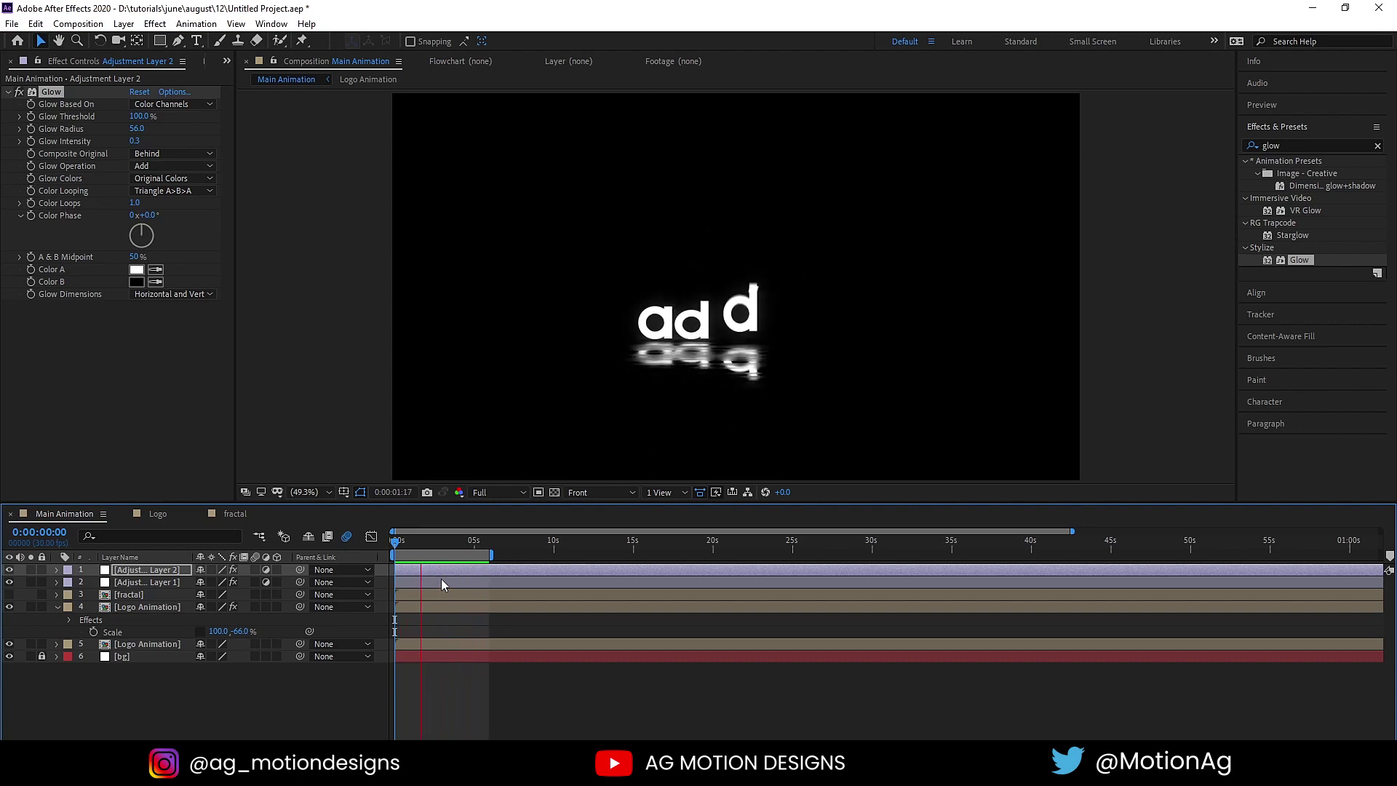
type("AG Motion Design")
key("space")
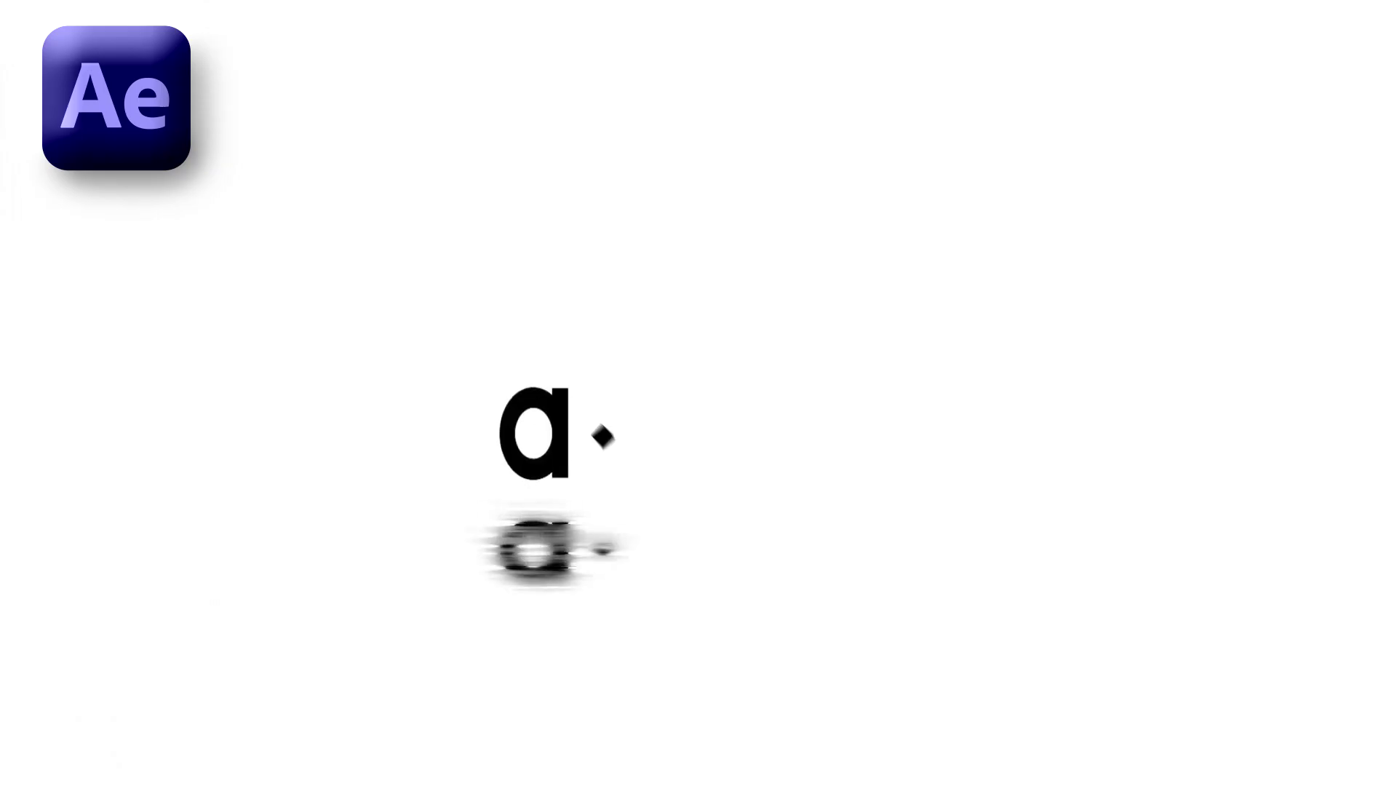